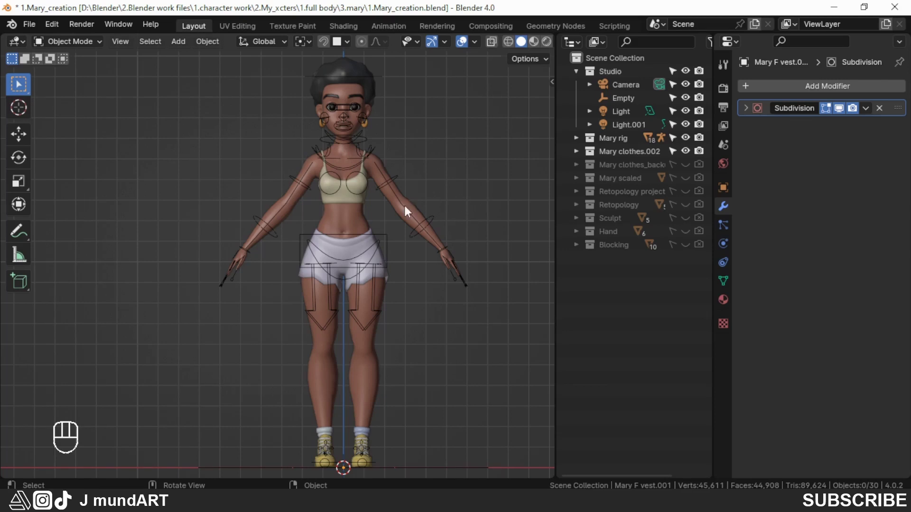
Step: Collapse the Studio collection, select the Empty and show its Object Properties transform
left_click(417, 214)
left_click(345, 203)
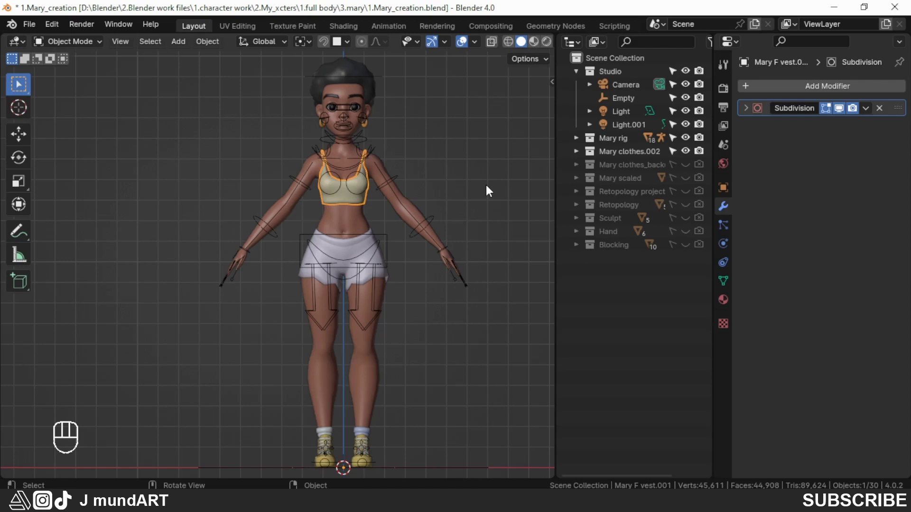
key("Page_Up")
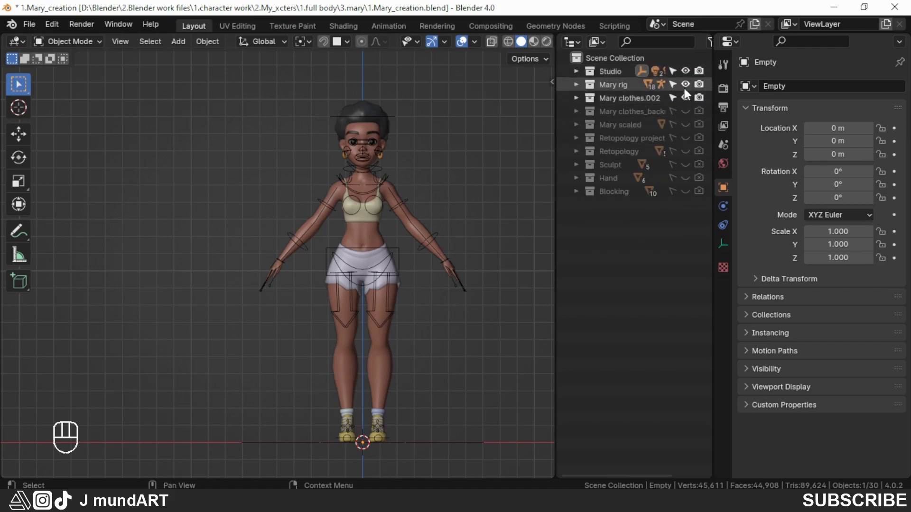
left_click(689, 89)
left_click(690, 103)
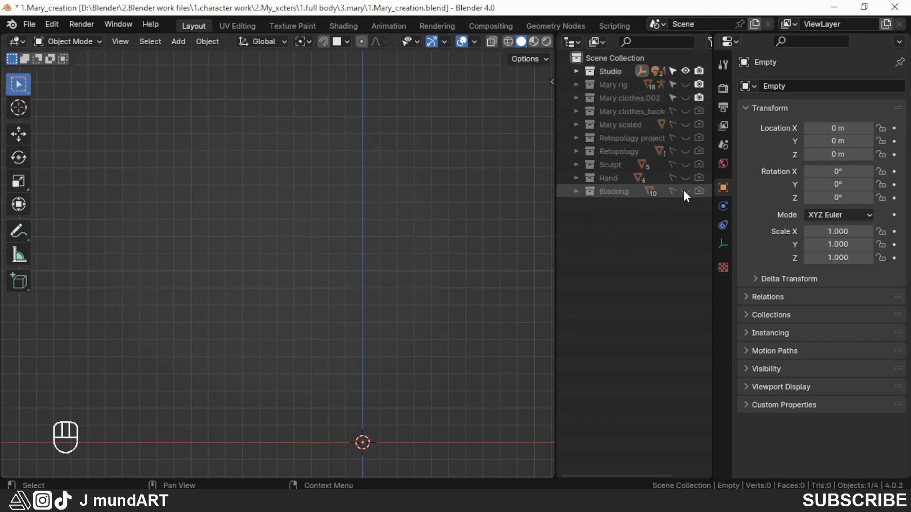
left_click(690, 196)
left_click(689, 181)
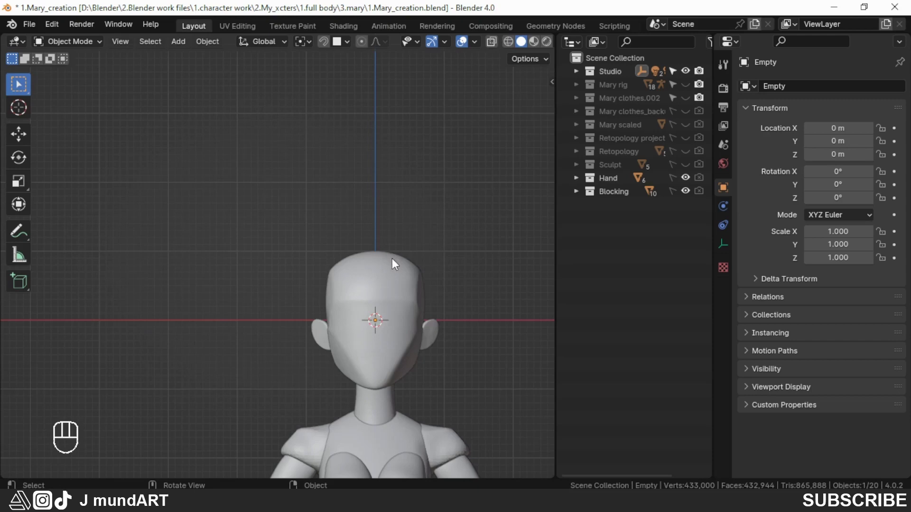
left_click_drag(407, 290, 369, 169)
left_click_drag(393, 229, 391, 214)
left_click_drag(382, 238, 386, 218)
left_click_drag(400, 256, 243, 282)
left_click_drag(419, 288, 208, 291)
left_click_drag(279, 288, 379, 288)
left_click_drag(256, 281, 374, 290)
left_click_drag(301, 281, 378, 271)
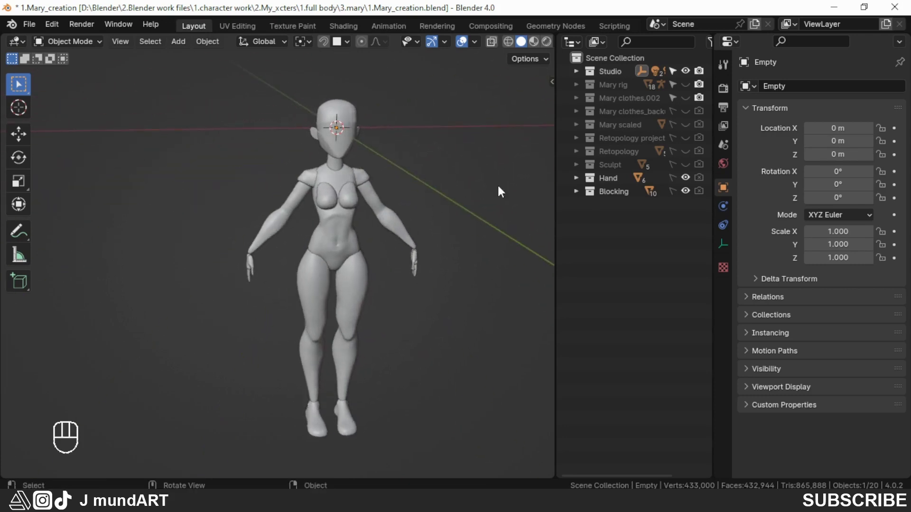
left_click(695, 196)
left_click(687, 181)
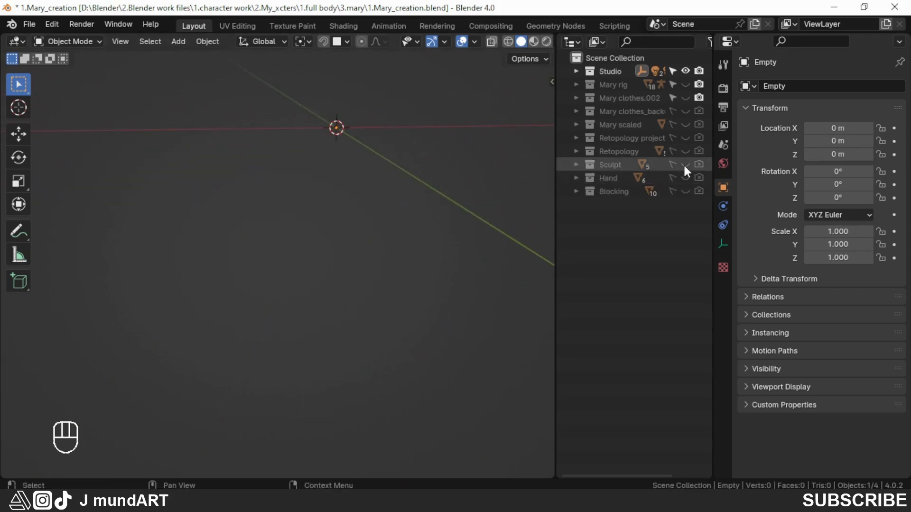
left_click(539, 207)
left_click_drag(377, 262, 286, 278)
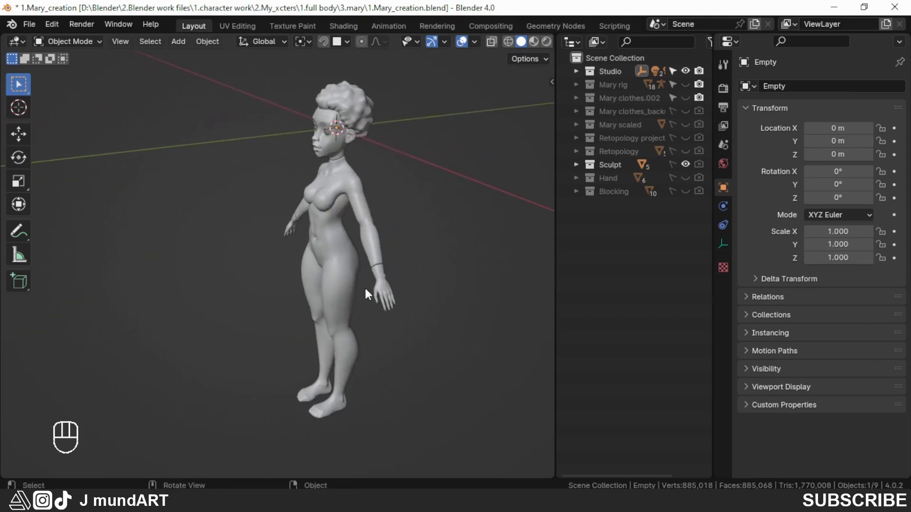
left_click_drag(362, 293, 244, 296)
left_click_drag(368, 267, 277, 271)
left_click_drag(428, 285, 243, 290)
left_click_drag(345, 325, 205, 315)
left_click_drag(363, 324, 228, 320)
left_click(695, 171)
left_click(693, 160)
left_click_drag(407, 304, 331, 315)
left_click_drag(456, 299, 315, 298)
left_click_drag(427, 297, 297, 292)
left_click_drag(438, 302, 446, 295)
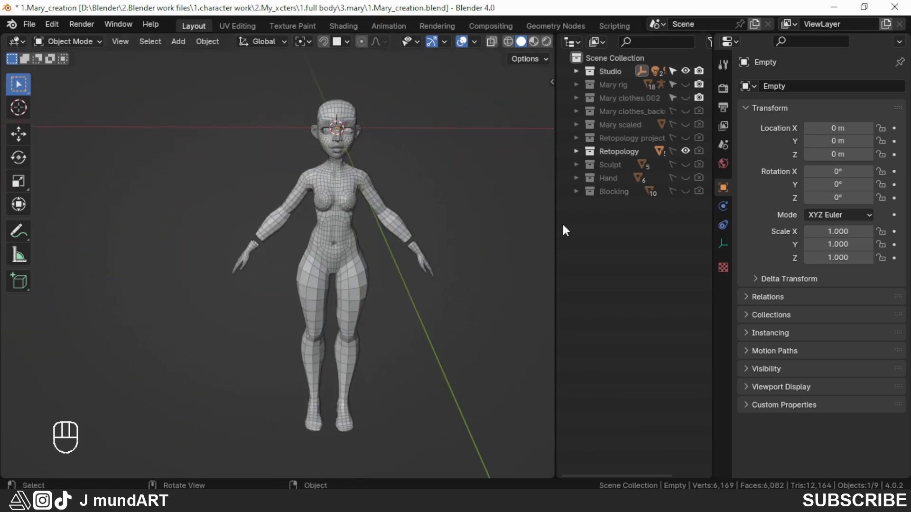
left_click(689, 156)
left_click(693, 143)
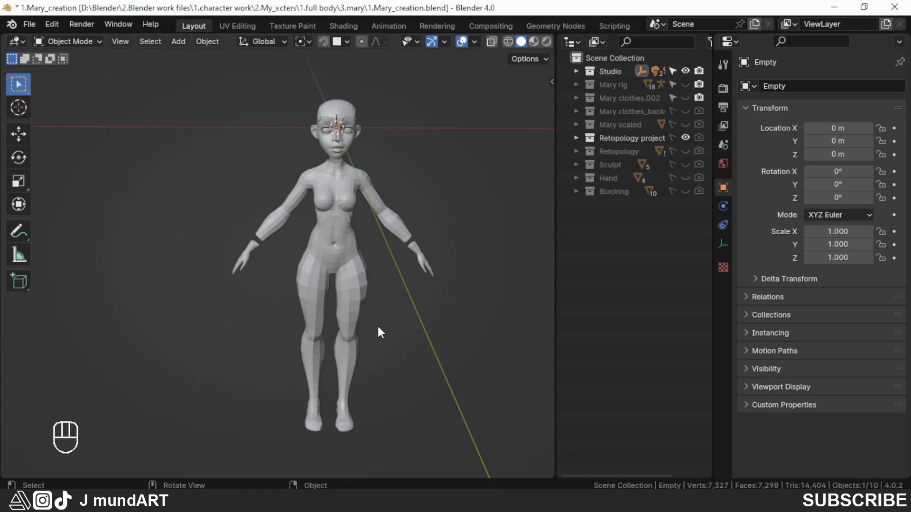
left_click_drag(384, 337, 291, 335)
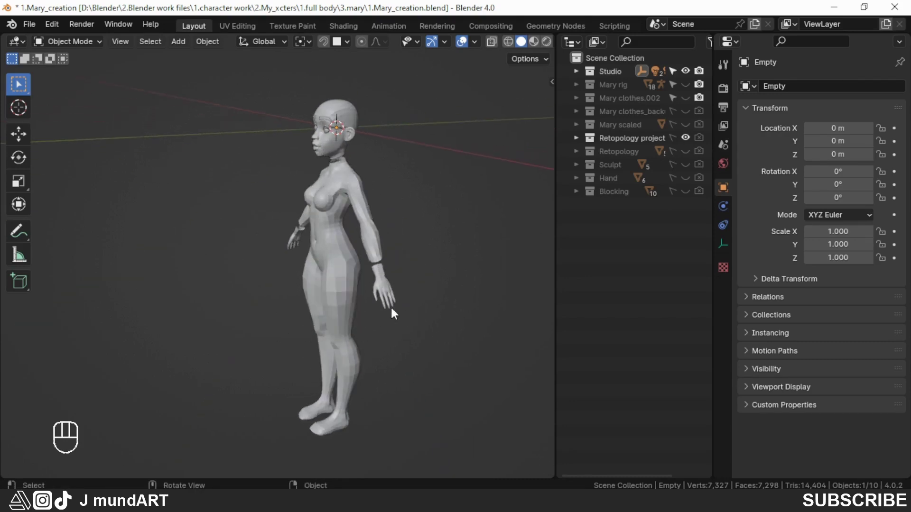
left_click_drag(357, 303, 460, 303)
left_click_drag(307, 292, 196, 291)
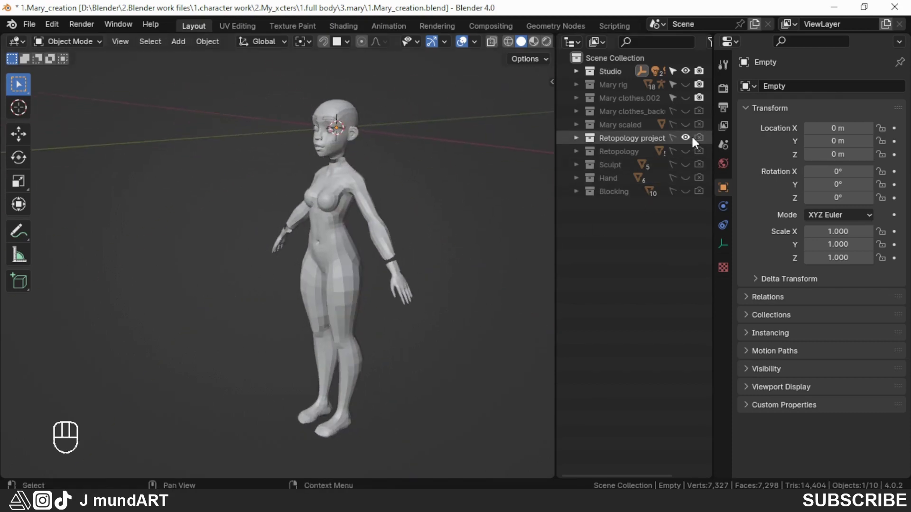
left_click(691, 143)
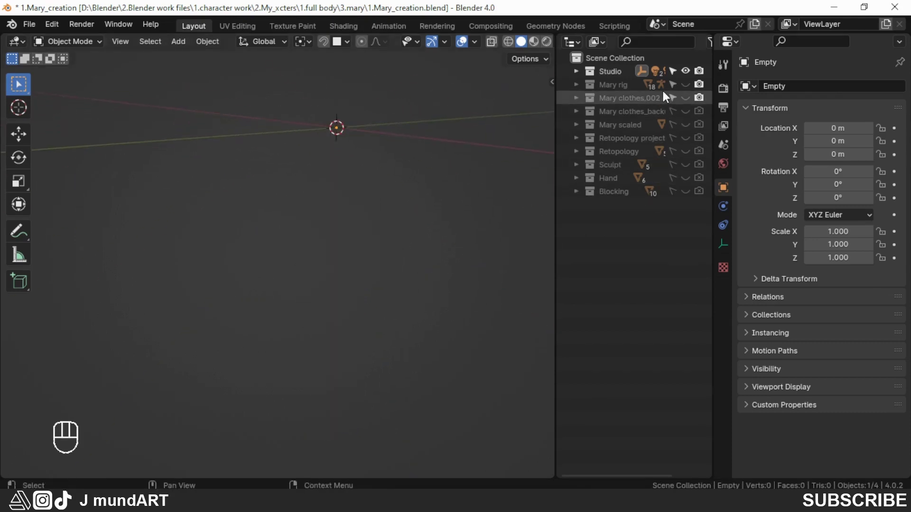
left_click_drag(352, 126, 358, 185)
left_click_drag(362, 197, 414, 200)
key("KP_1")
middle_click(396, 229)
left_click(690, 100)
left_click_drag(372, 259, 369, 271)
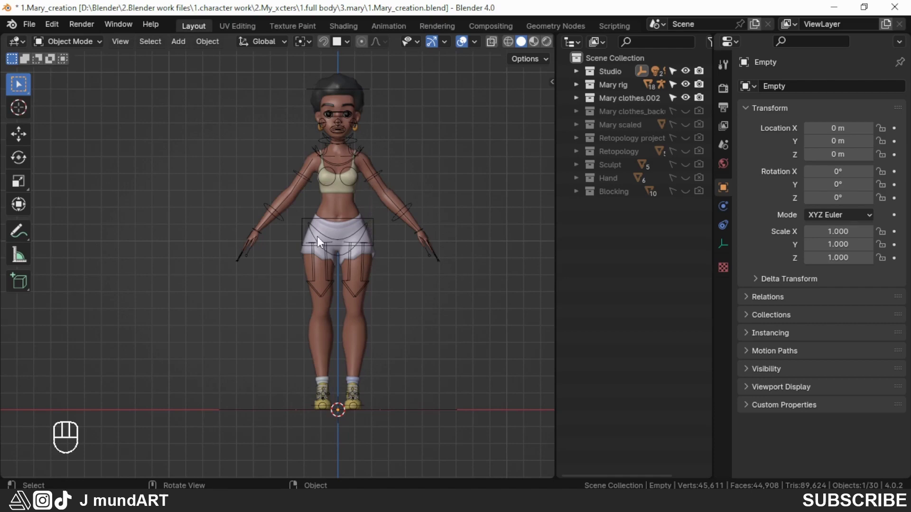
Step: Select the rig and vest, review the character from several angles and save the project
left_click_drag(366, 240, 374, 259)
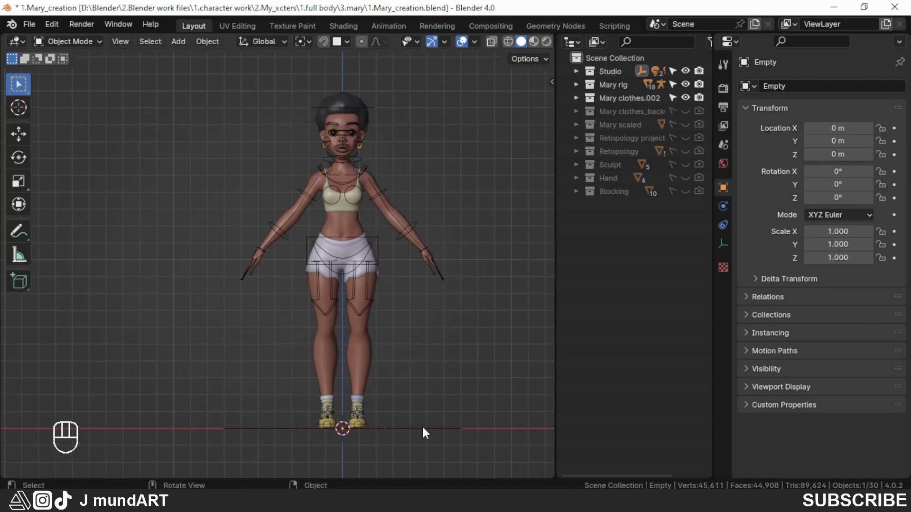
key("g")
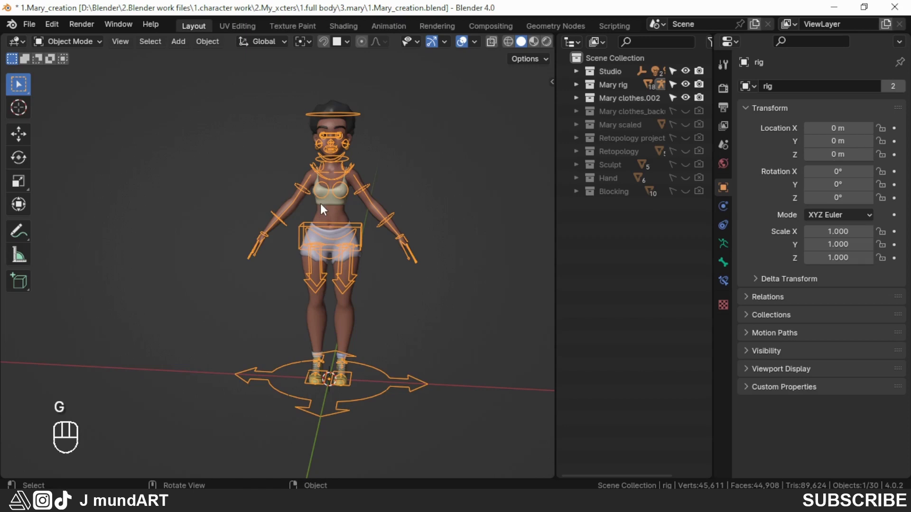
key("g")
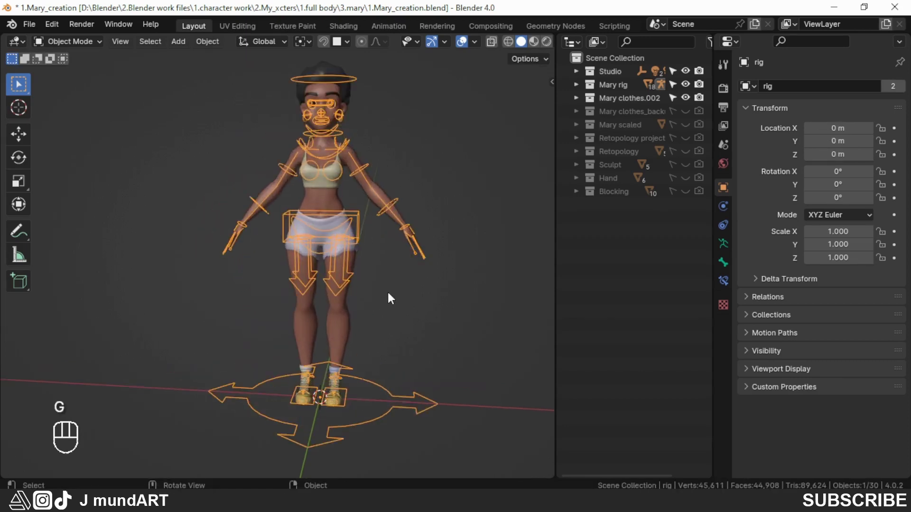
left_click_drag(419, 314, 380, 304)
left_click_drag(386, 299, 409, 331)
left_click_drag(397, 298, 428, 291)
key("Page_Up")
Step: Inspect the vest top on the upper body and show the scene's Render Properties
left_click_drag(261, 247, 271, 257)
middle_click(277, 233)
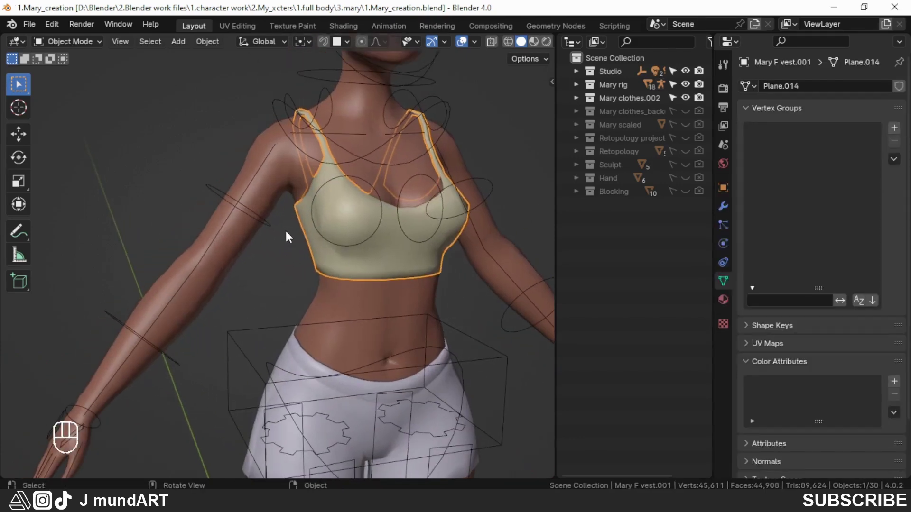
left_click_drag(287, 237, 267, 230)
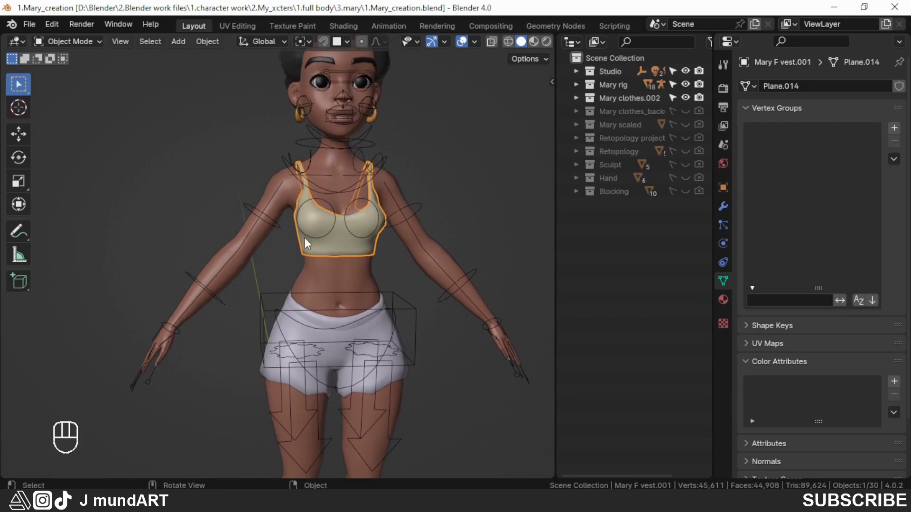
left_click_drag(304, 246, 303, 248)
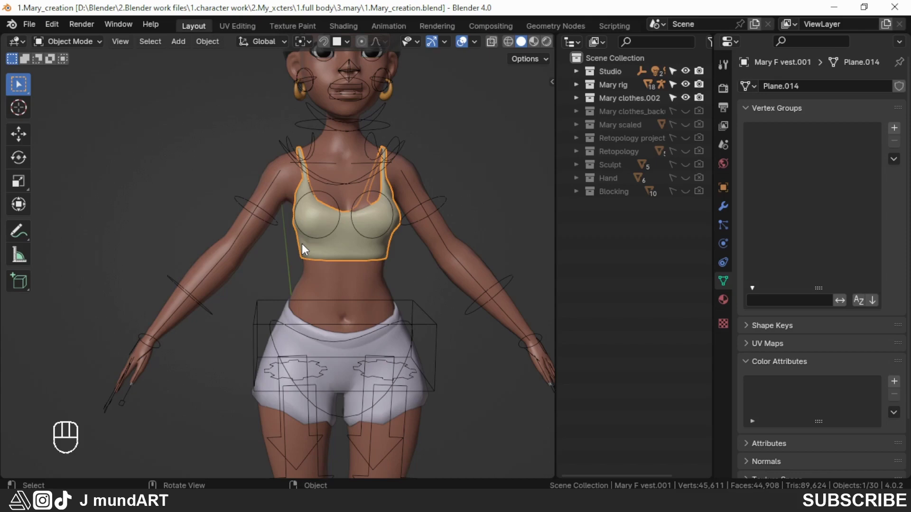
middle_click(302, 250)
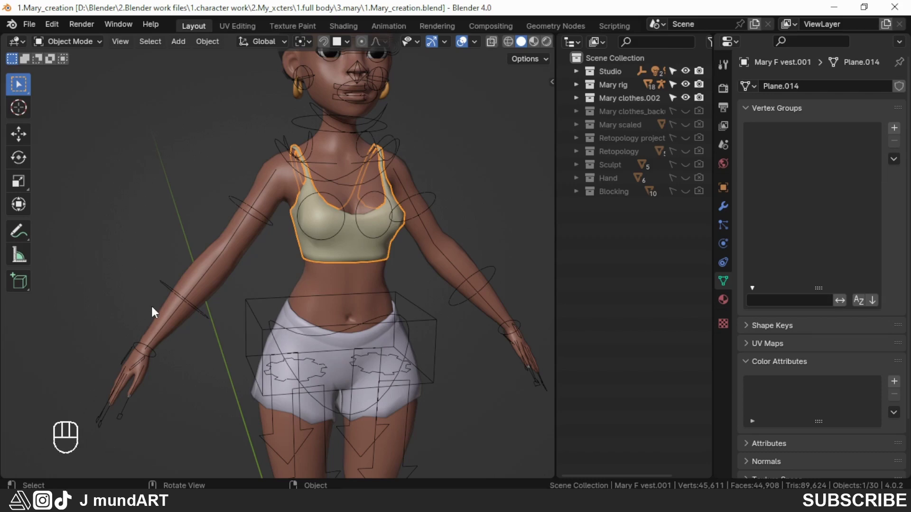
key("n")
key("n")
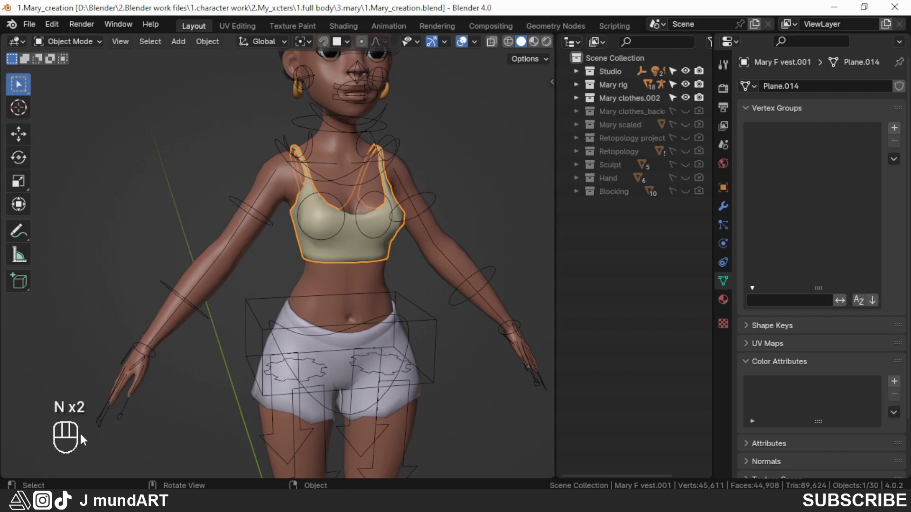
left_click_drag(337, 284, 315, 274)
left_click_drag(348, 258, 333, 289)
left_click_drag(414, 242, 422, 224)
left_click(728, 91)
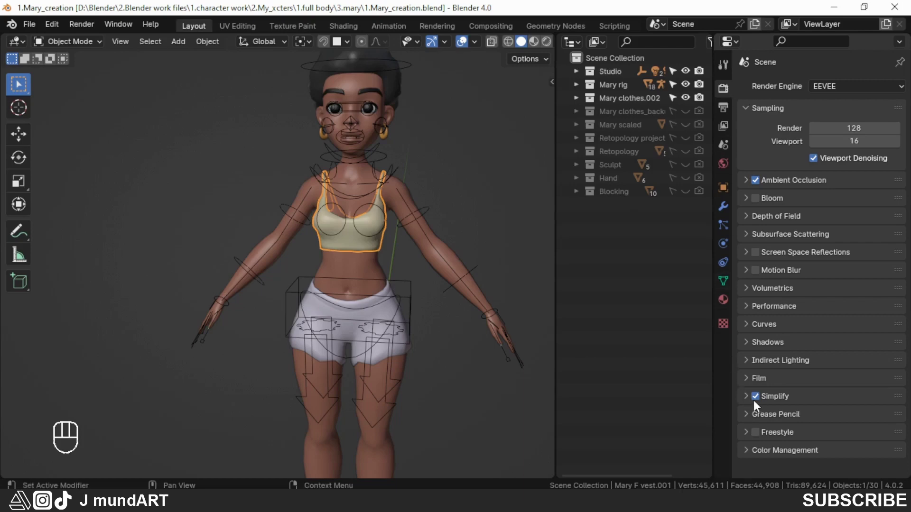
left_click(746, 400)
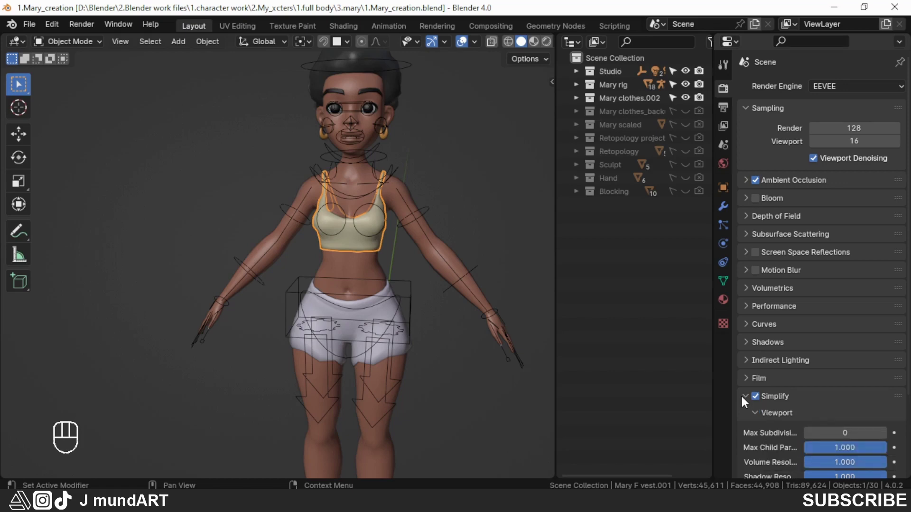
left_click(749, 401)
left_click_drag(401, 265, 371, 246)
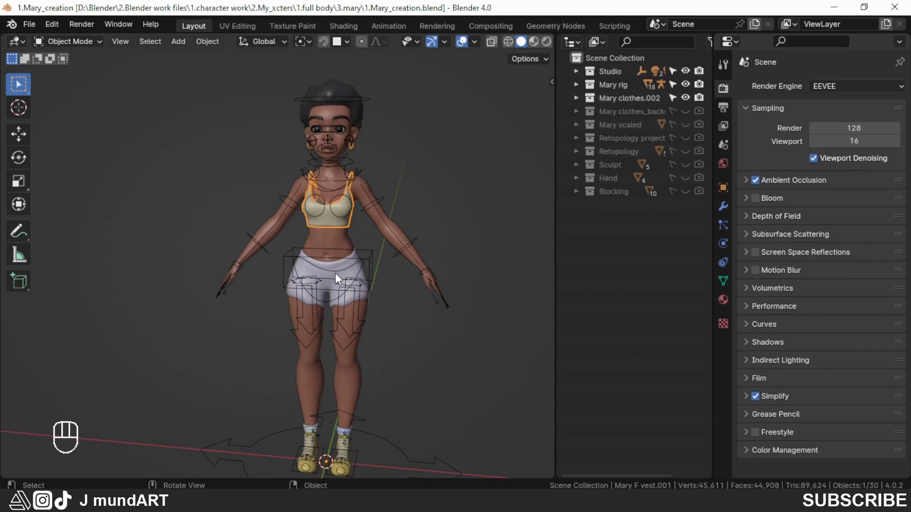
middle_click(335, 286)
Step: Preview the rig in Pose Position from the Armature settings, then return it to Rest Position
left_click(381, 203)
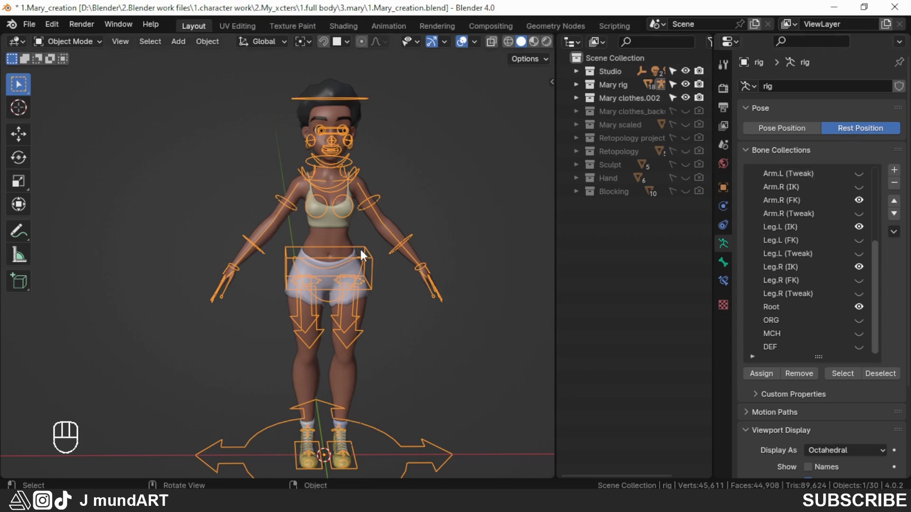
left_click_drag(382, 277, 385, 262)
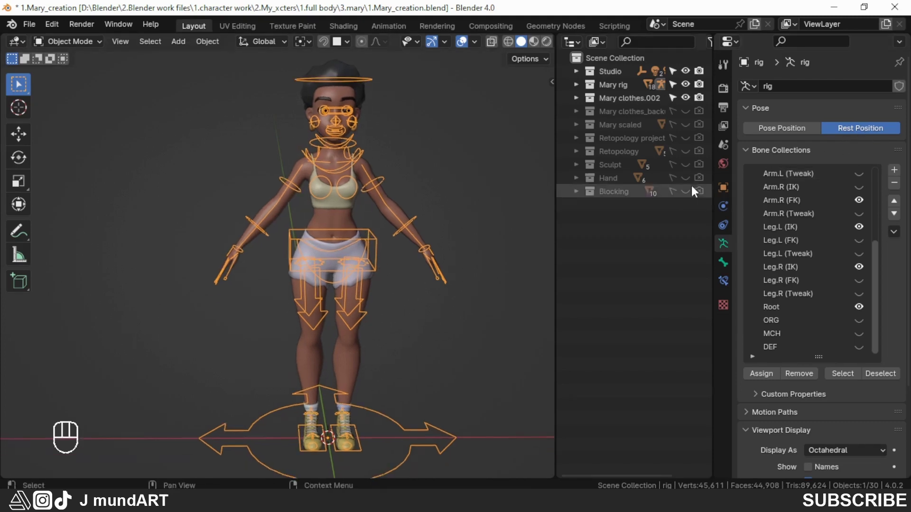
left_click(782, 133)
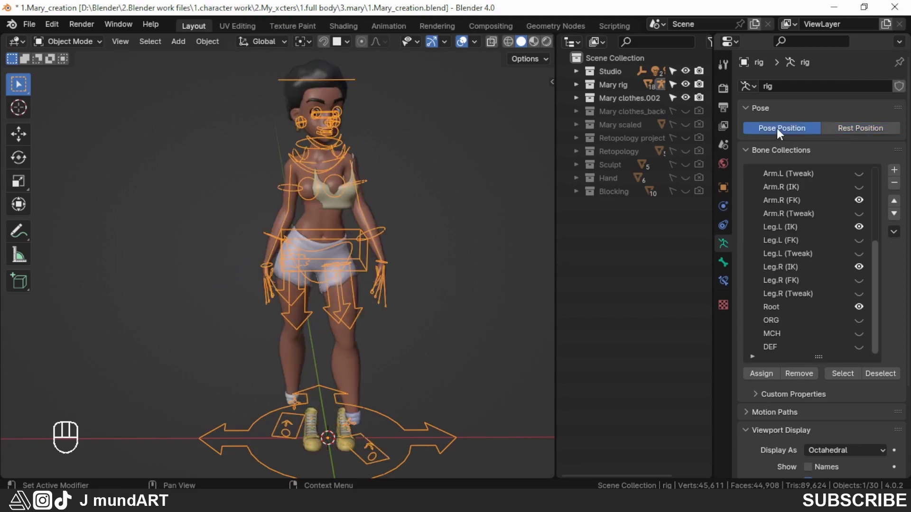
left_click_drag(383, 276, 353, 288)
left_click(863, 132)
Step: Select the vest top and show its mesh data with the empty vertex group list
left_click_drag(364, 271, 388, 262)
middle_click(381, 271)
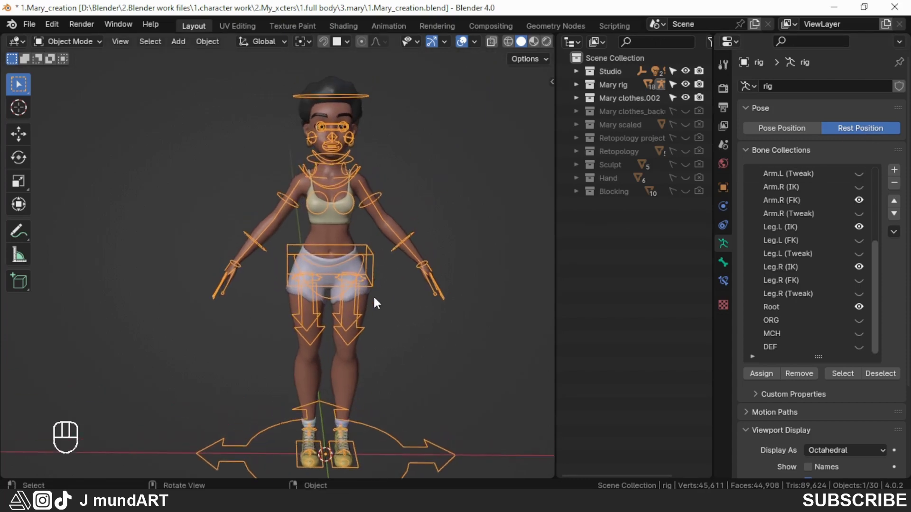
middle_click(374, 303)
middle_click(368, 304)
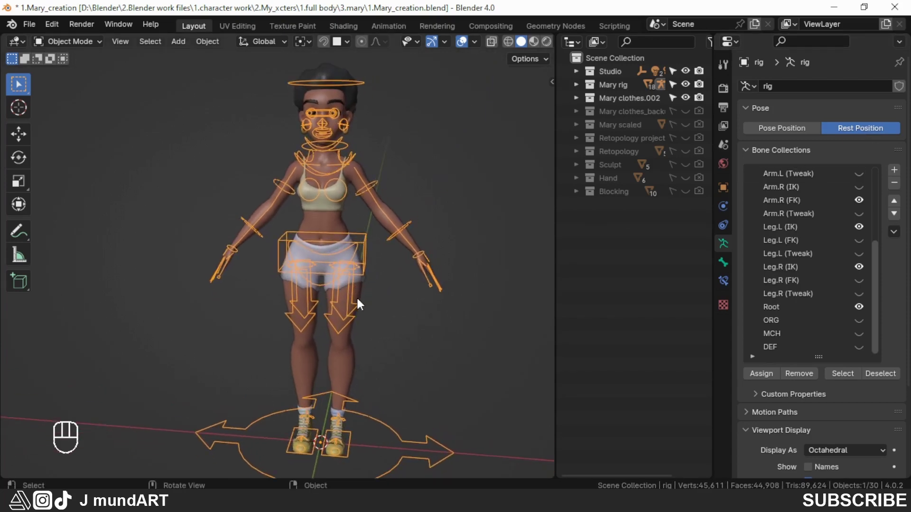
left_click_drag(336, 266, 341, 248)
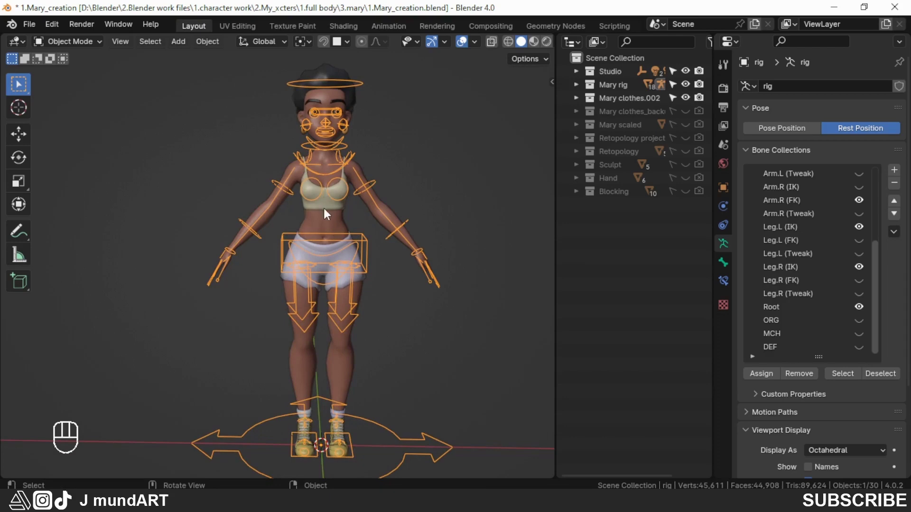
left_click(330, 204)
middle_click(348, 275)
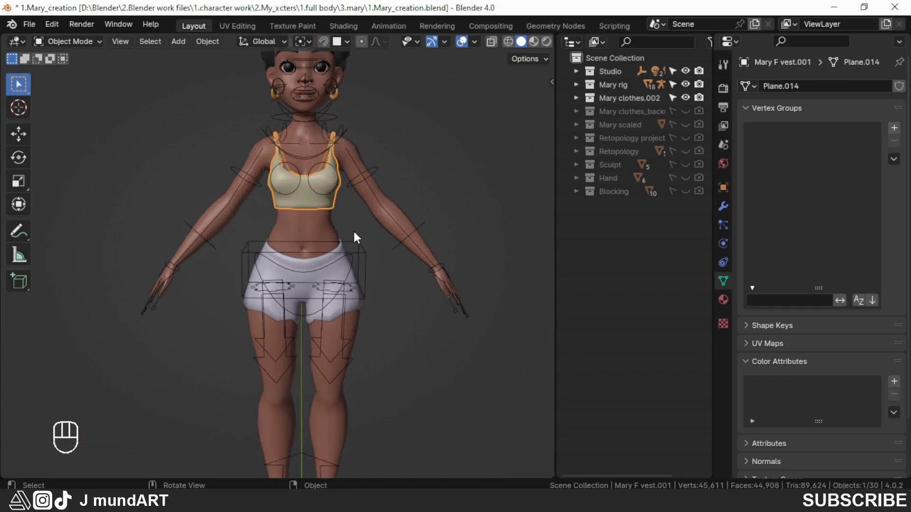
Step: Parent the vest to the rig using Armature Deform With Automatic Weights (Ctrl+P)
left_click_drag(354, 272, 341, 273)
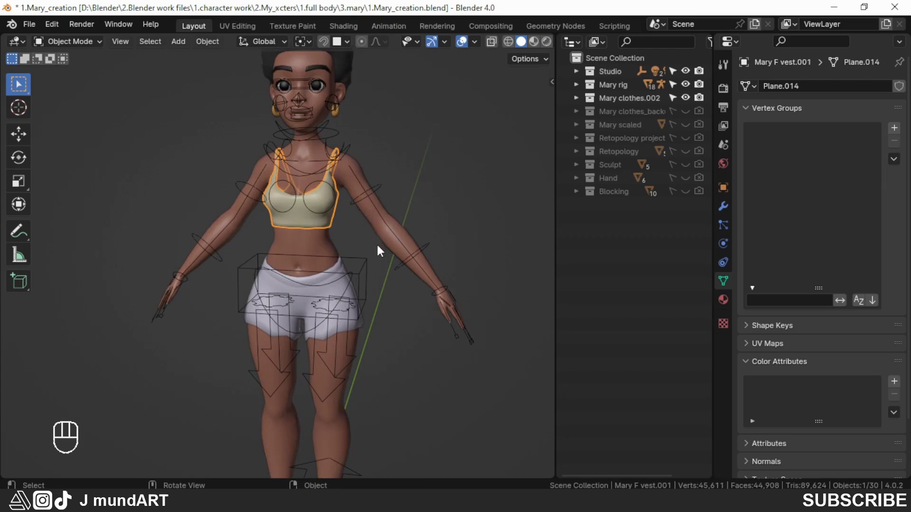
middle_click(385, 252)
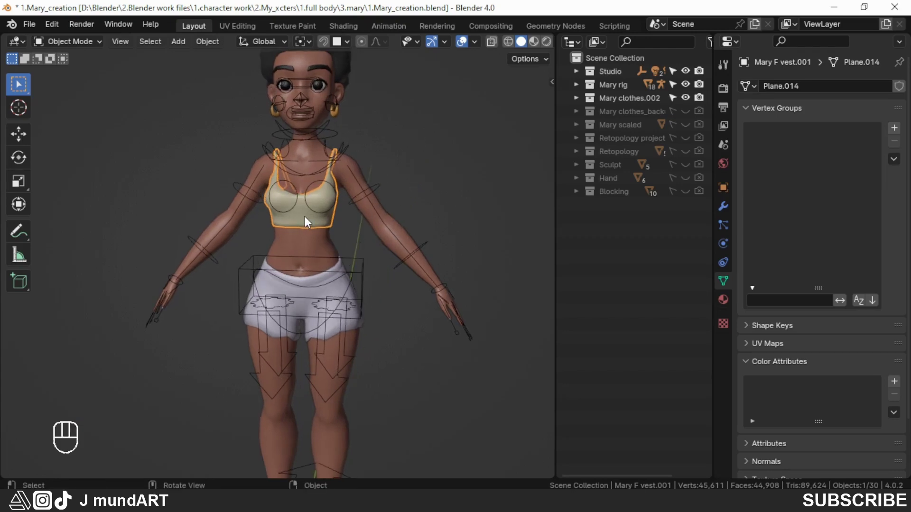
middle_click(331, 255)
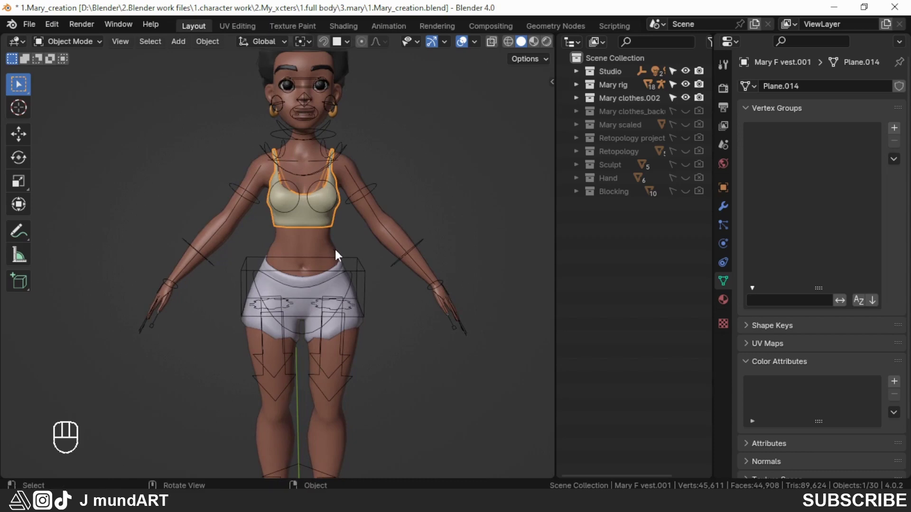
left_click(378, 190)
middle_click(391, 228)
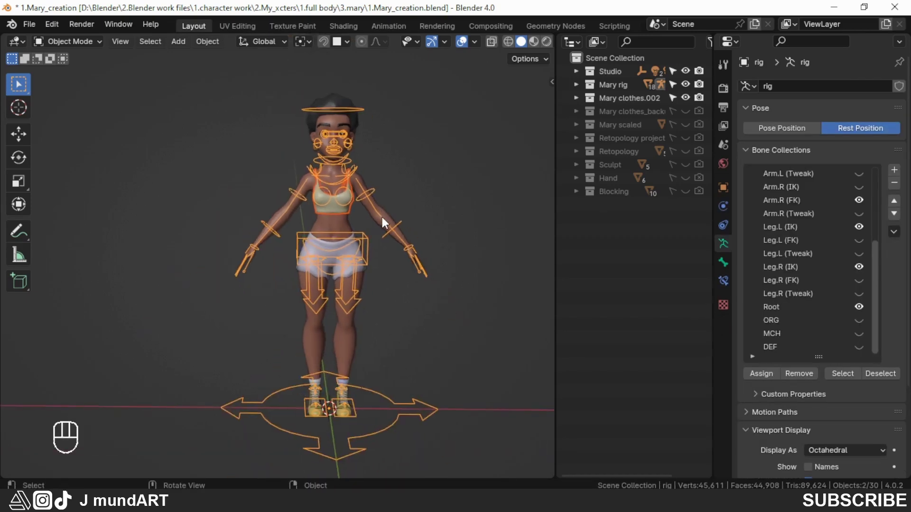
key("ctrl+p")
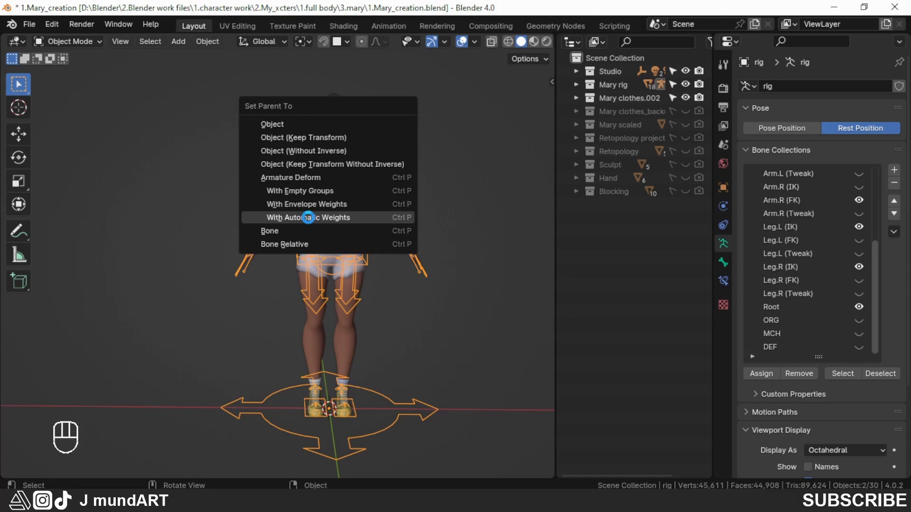
middle_click(353, 237)
middle_click(346, 240)
left_click(387, 197)
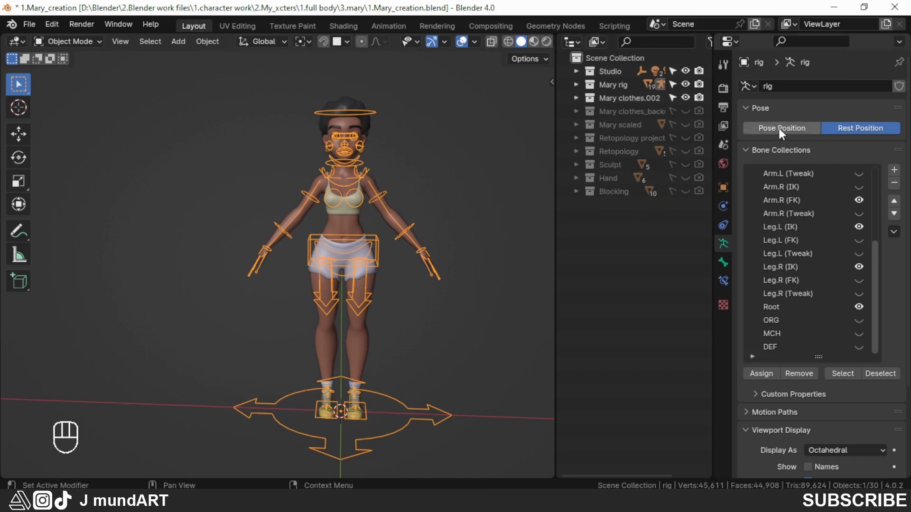
left_click(783, 131)
left_click_drag(291, 236, 399, 236)
left_click_drag(324, 249, 413, 245)
left_click_drag(339, 231, 429, 235)
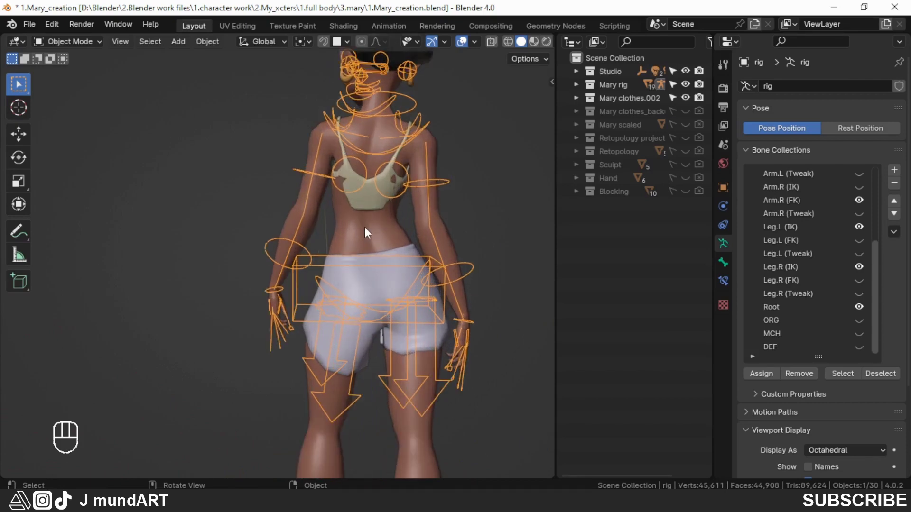
left_click_drag(360, 237, 373, 237)
left_click_drag(359, 242, 338, 266)
left_click_drag(332, 248, 353, 243)
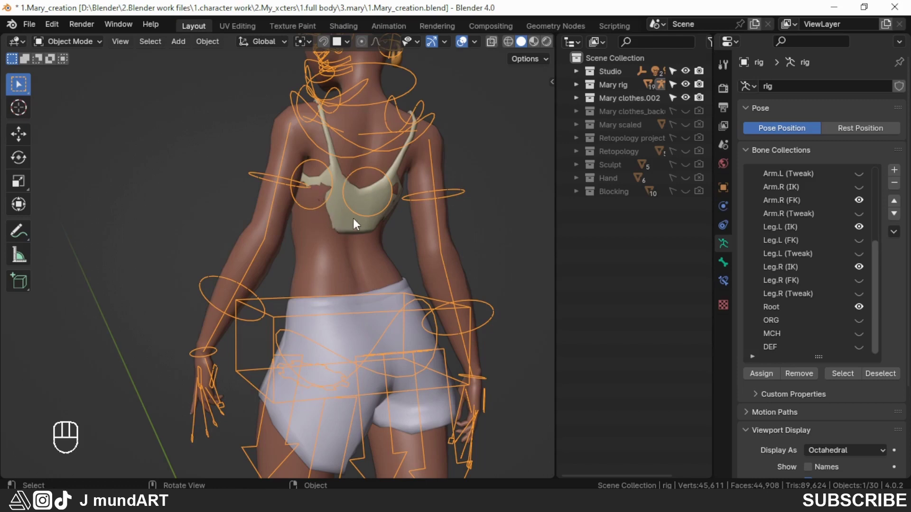
left_click_drag(340, 234, 373, 241)
left_click_drag(303, 246, 397, 247)
left_click_drag(298, 244, 397, 250)
left_click_drag(280, 246, 343, 242)
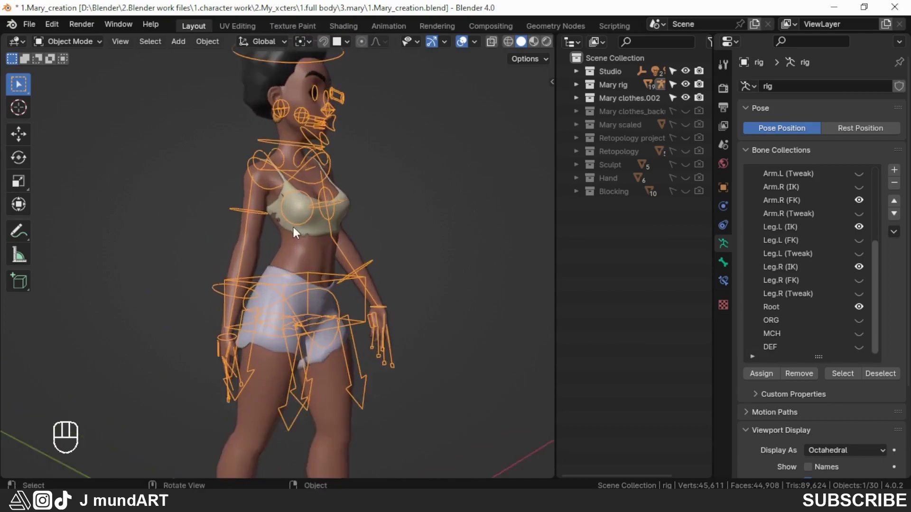
left_click_drag(277, 254, 432, 256)
left_click_drag(304, 252, 157, 266)
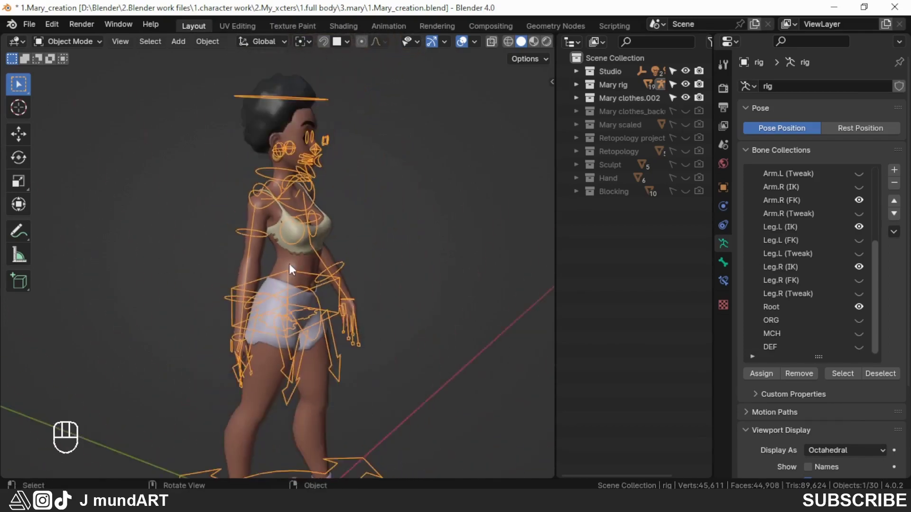
left_click_drag(312, 274, 224, 273)
left_click_drag(283, 281, 331, 246)
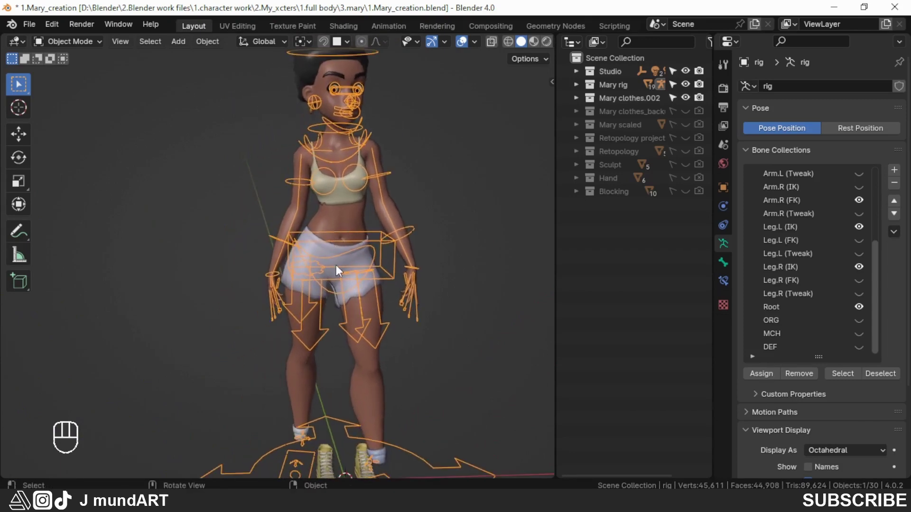
left_click_drag(327, 269, 319, 257)
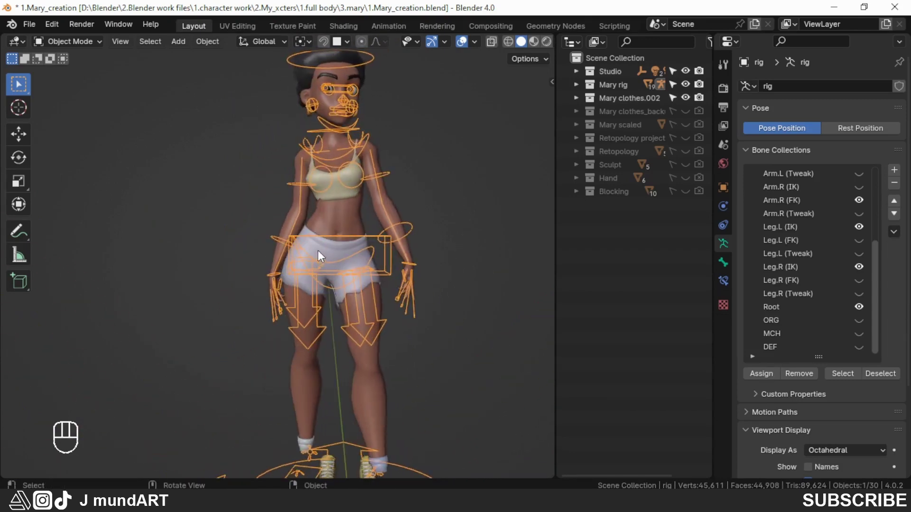
left_click_drag(342, 217, 334, 232)
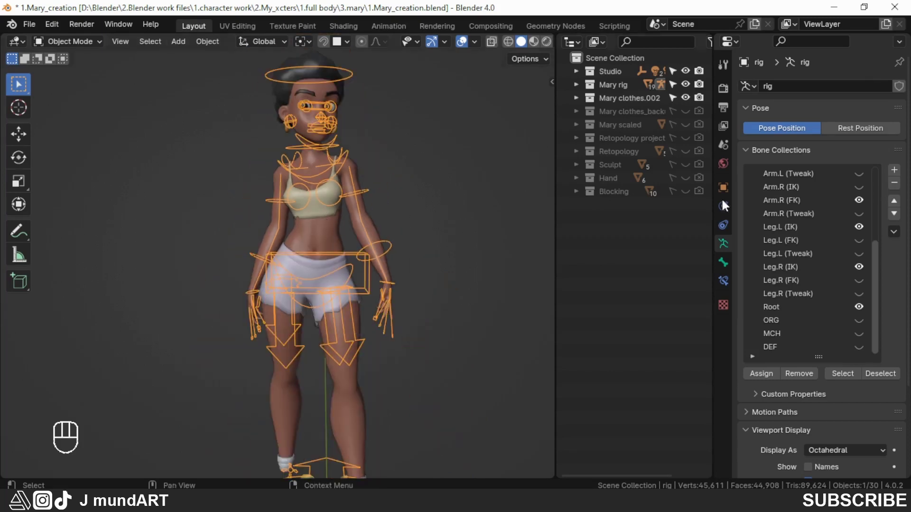
left_click_drag(345, 248, 354, 279)
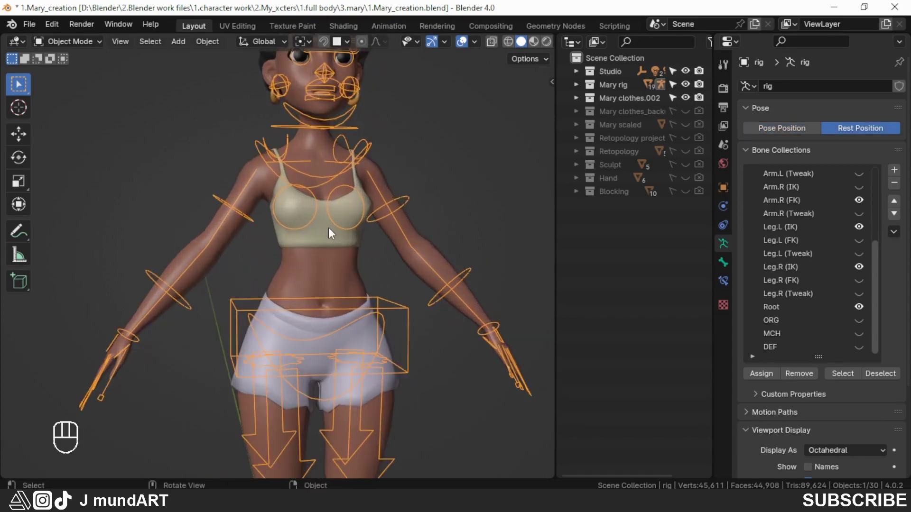
Step: Clear the vest's parent (Alt+P) and delete all of its vertex groups
left_click(325, 238)
left_click_drag(333, 268, 323, 274)
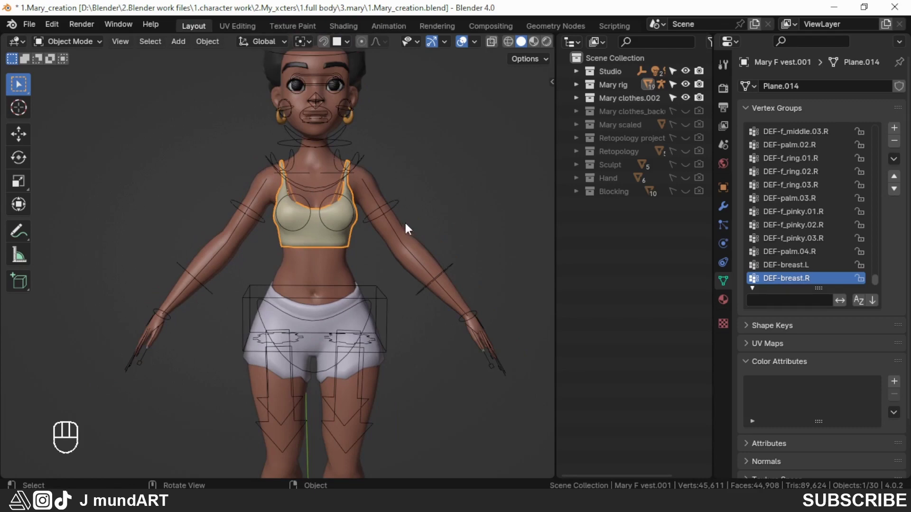
left_click(401, 208)
key("alt+p")
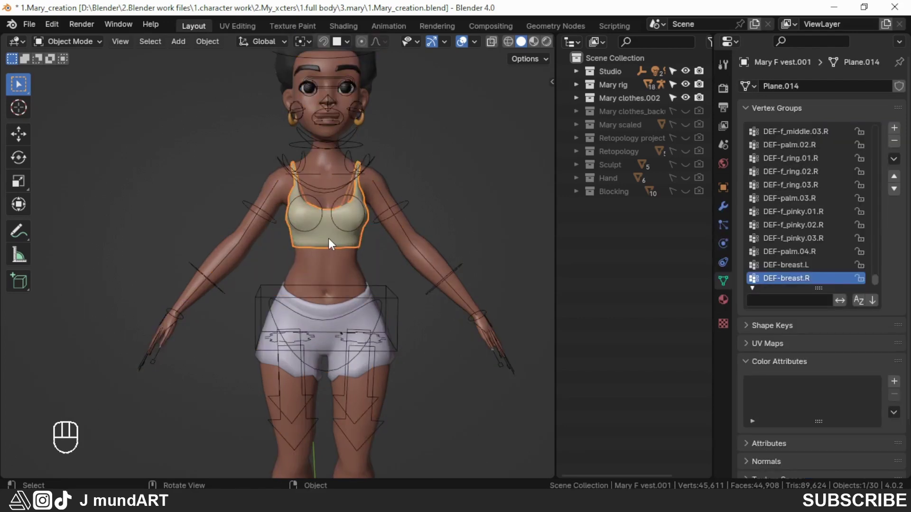
middle_click(347, 251)
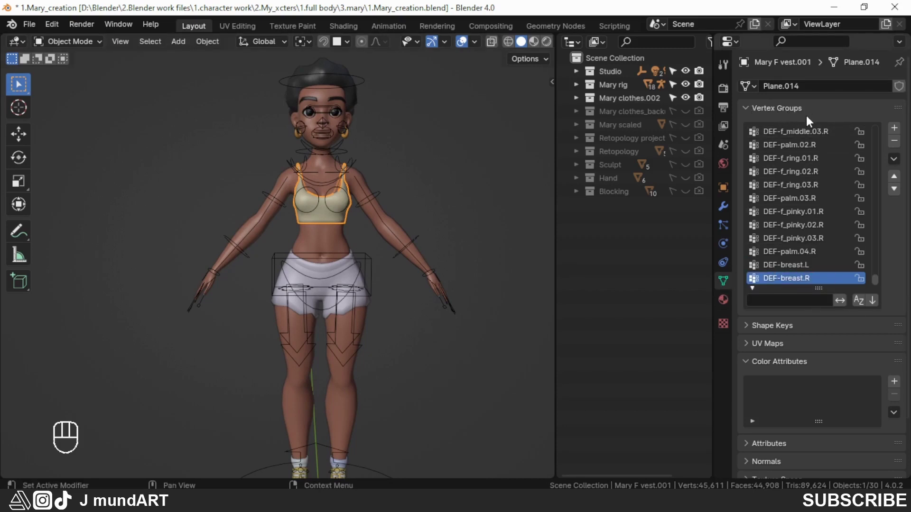
left_click_drag(896, 165, 806, 312)
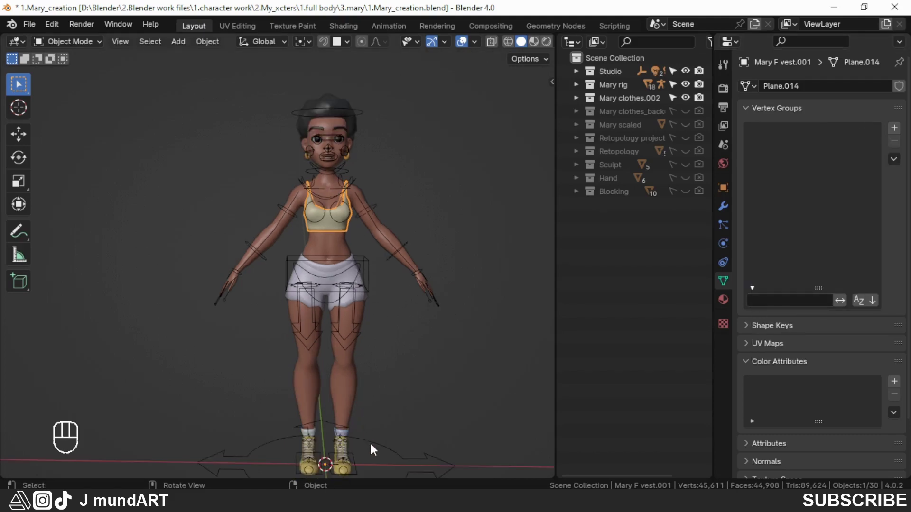
left_click(376, 452)
Step: Move the vest off the body and back to confirm it is no longer bound to the rig
key("g")
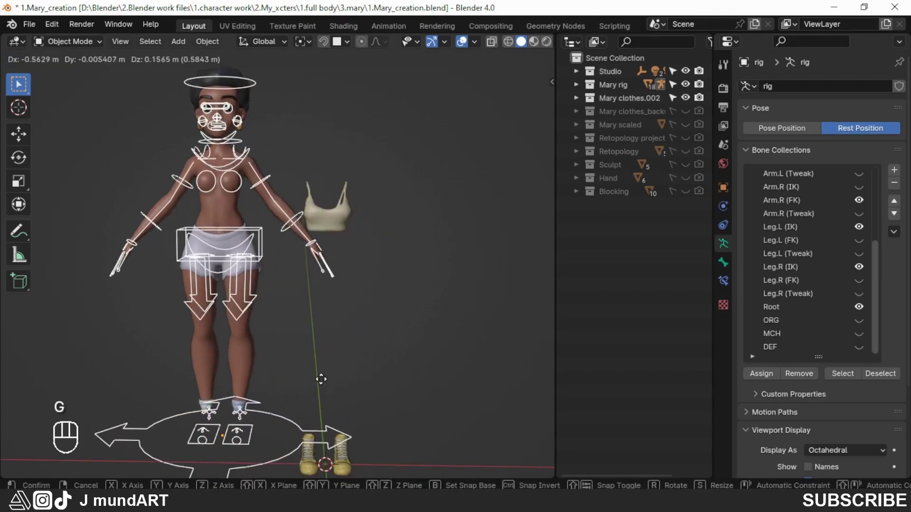
left_click_drag(415, 394, 351, 264)
left_click_drag(364, 302, 364, 278)
middle_click(360, 259)
left_click_drag(351, 242, 347, 269)
middle_click(359, 263)
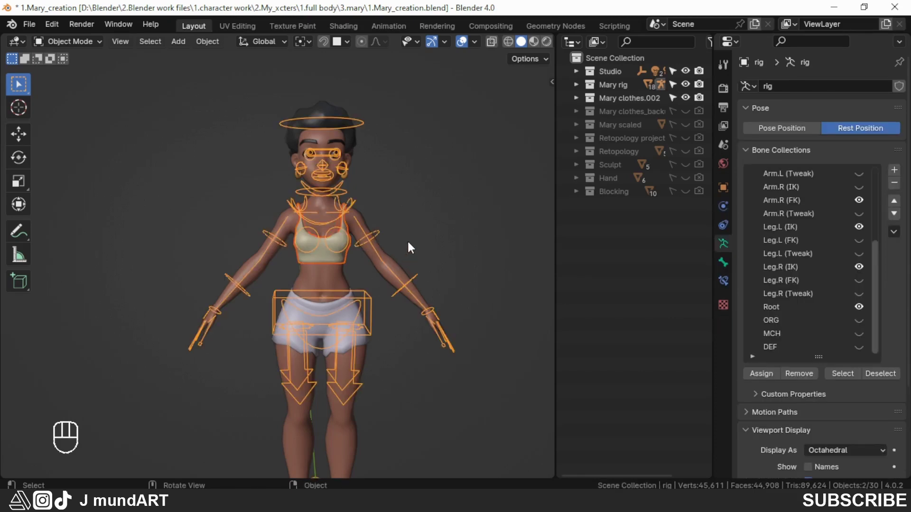
Step: Re-parent the vest to the rig with automatic weights and check its Armature modifier in the stack
key("ctrl+p")
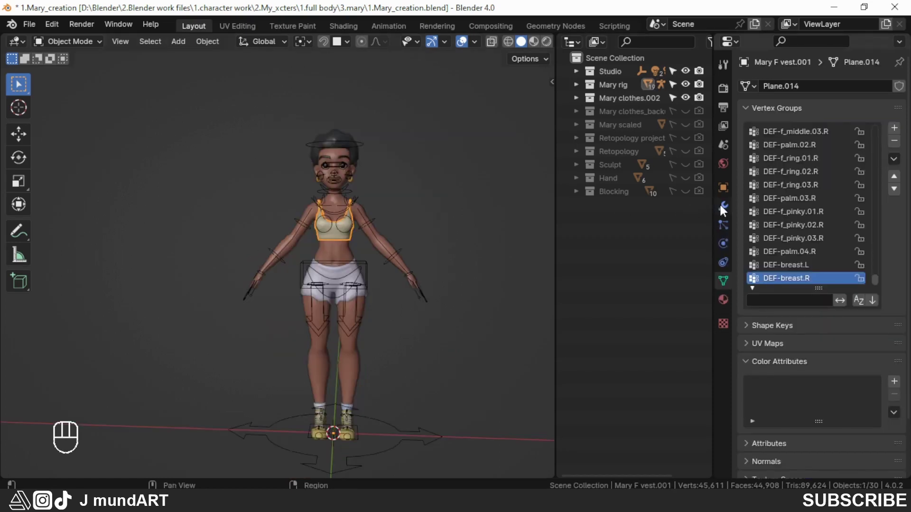
left_click(728, 211)
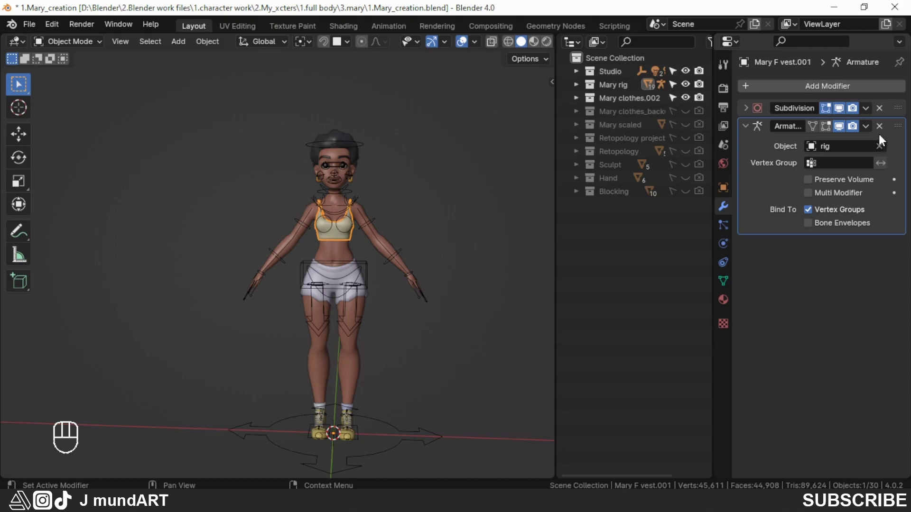
left_click(901, 137)
left_click_drag(904, 129, 895, 97)
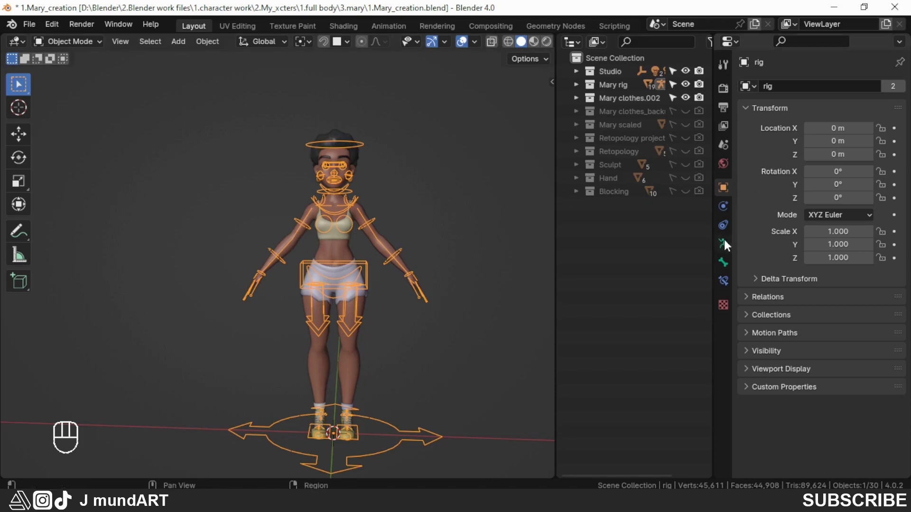
Step: Preview the rig in Pose Position to check the vest, then return to Rest Position
left_click(780, 133)
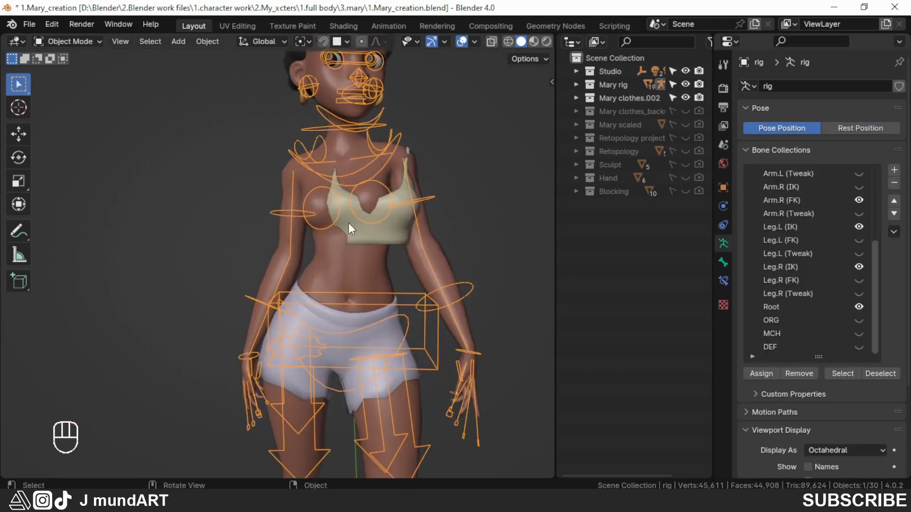
left_click(856, 131)
left_click_drag(355, 277, 322, 256)
left_click_drag(337, 255, 328, 264)
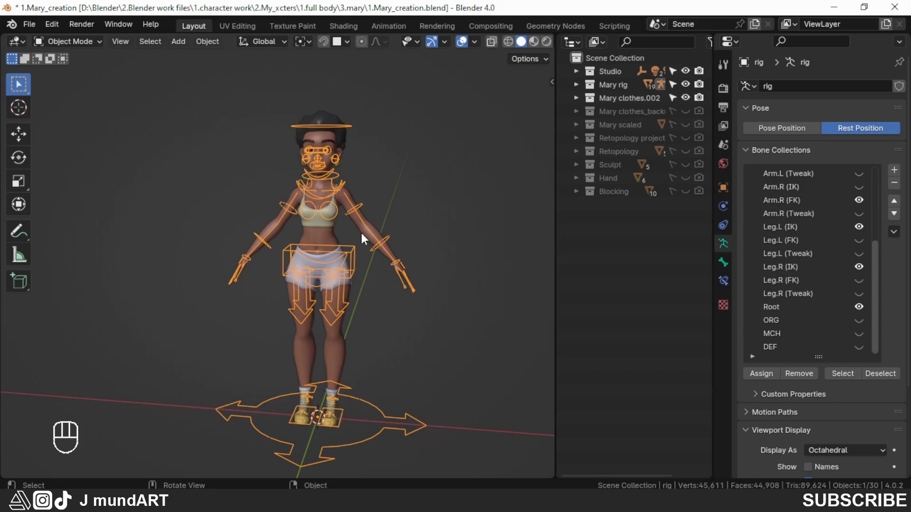
Step: Move the vest's Armature modifier above its Subdivision modifier
left_click(359, 231)
left_click(727, 213)
left_click_drag(399, 262, 377, 255)
middle_click(386, 260)
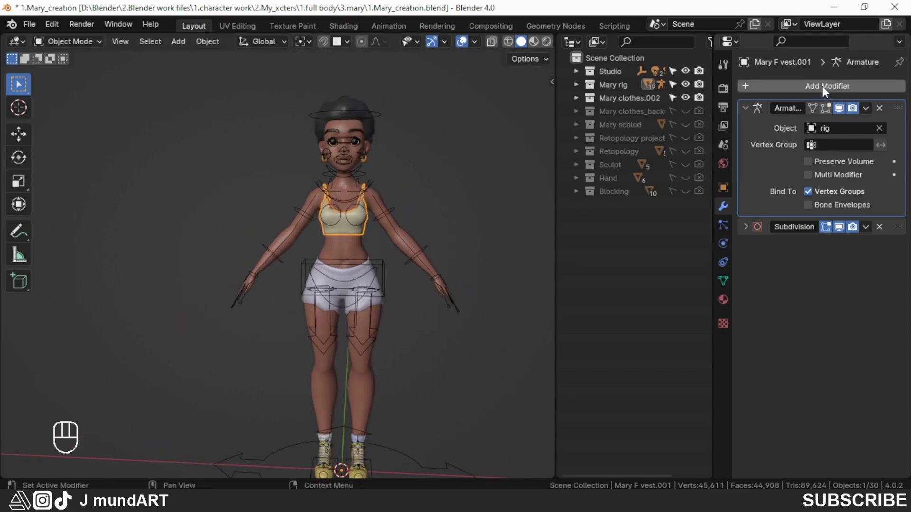
Step: Add a Data Transfer modifier from Mary B body, transferring Vertex Groups with Nearest Face Interpolated mapping
left_click_drag(827, 90, 655, 125)
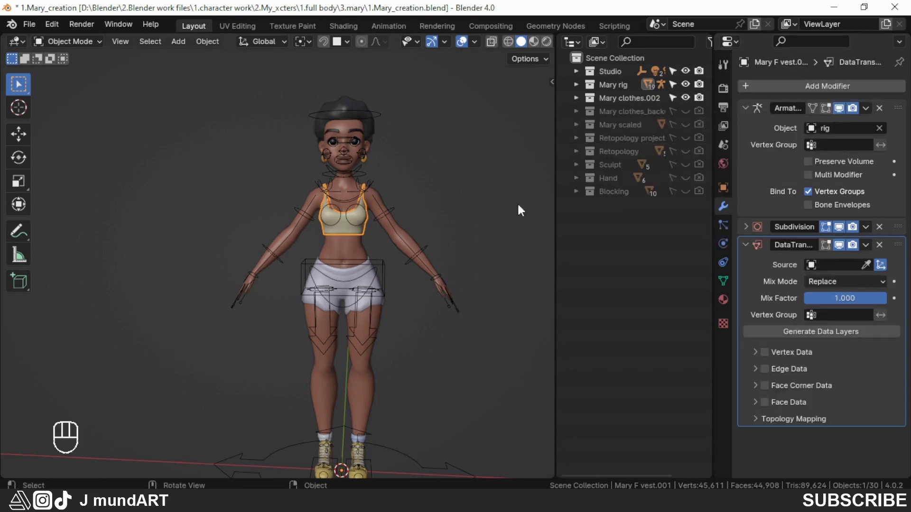
middle_click(404, 284)
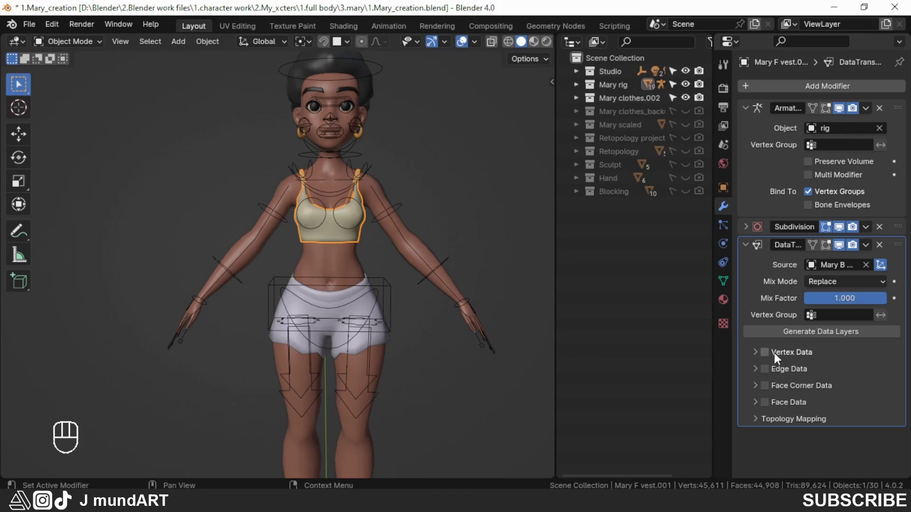
left_click(770, 358)
left_click(761, 362)
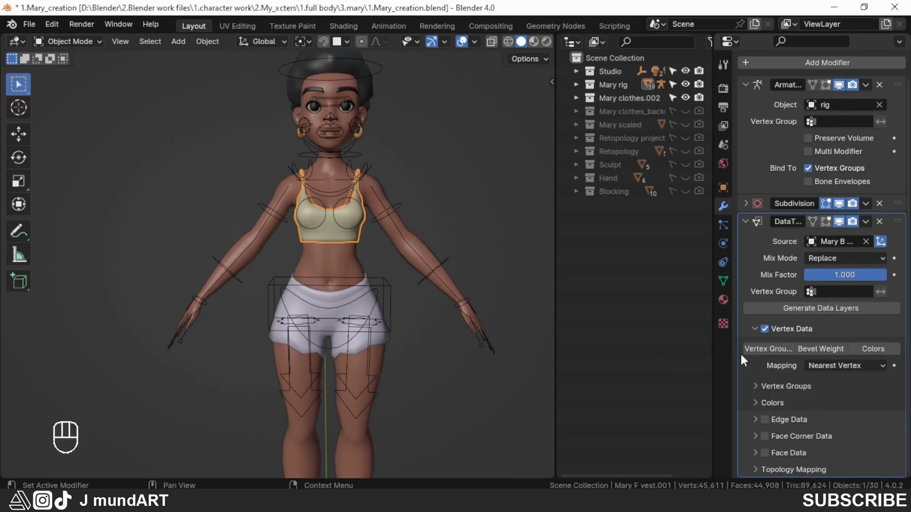
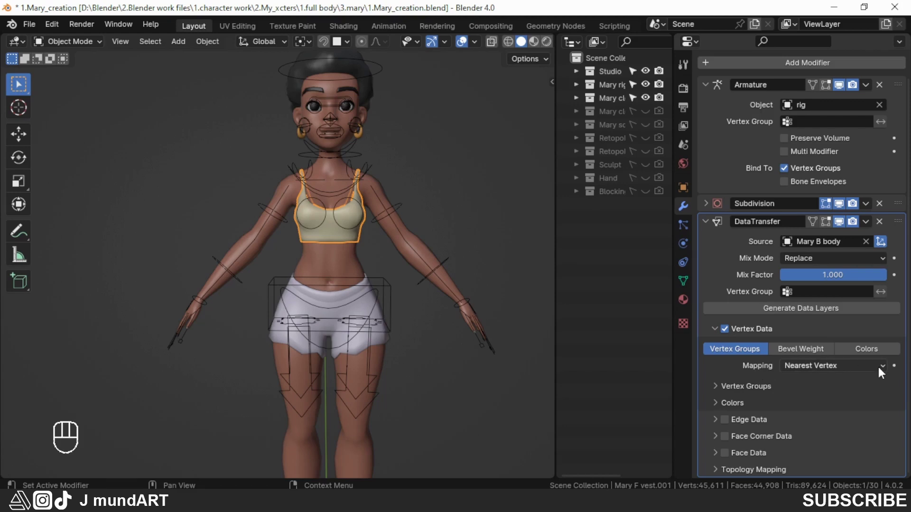
left_click(886, 370)
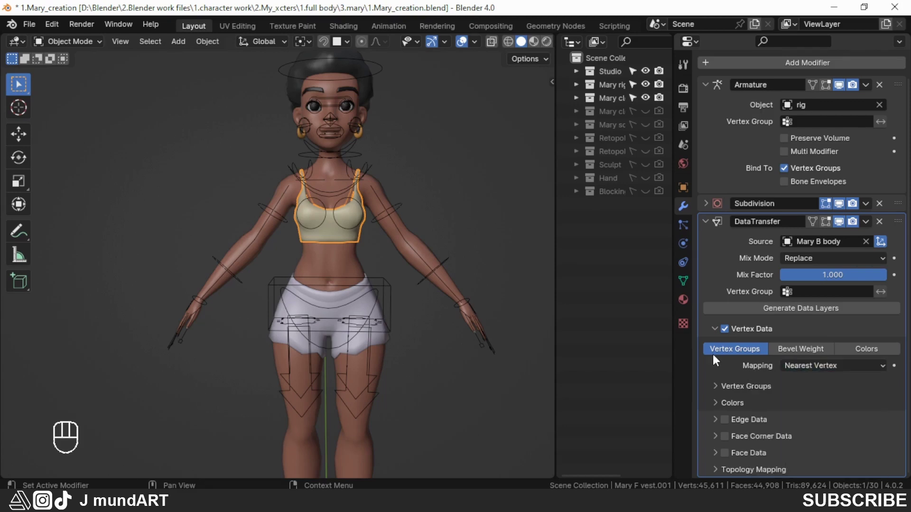
left_click_drag(778, 387, 811, 382)
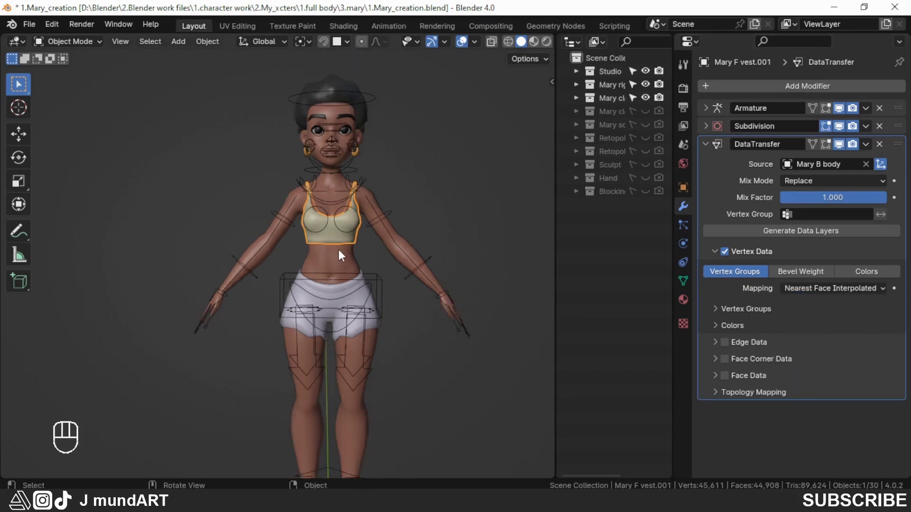
left_click_drag(353, 251, 352, 228)
Step: Pose-check the rig, return it to rest, and reselect the vest with its Data Transfer modifier shown
left_click(380, 191)
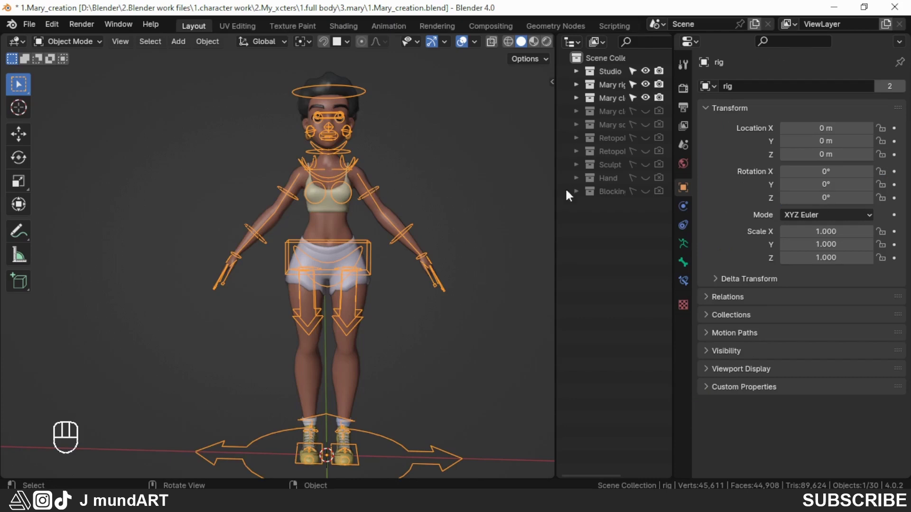
left_click(752, 131)
left_click_drag(386, 200, 391, 202)
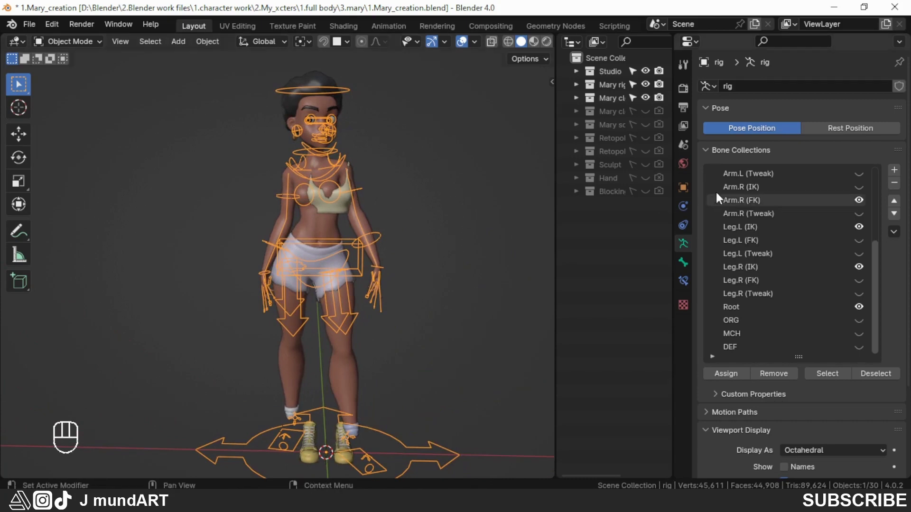
left_click(829, 131)
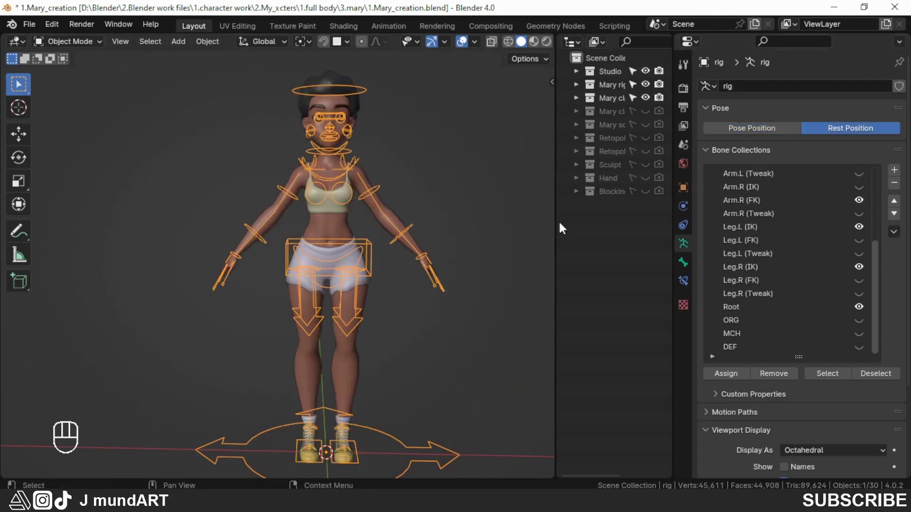
left_click(341, 219)
left_click(690, 208)
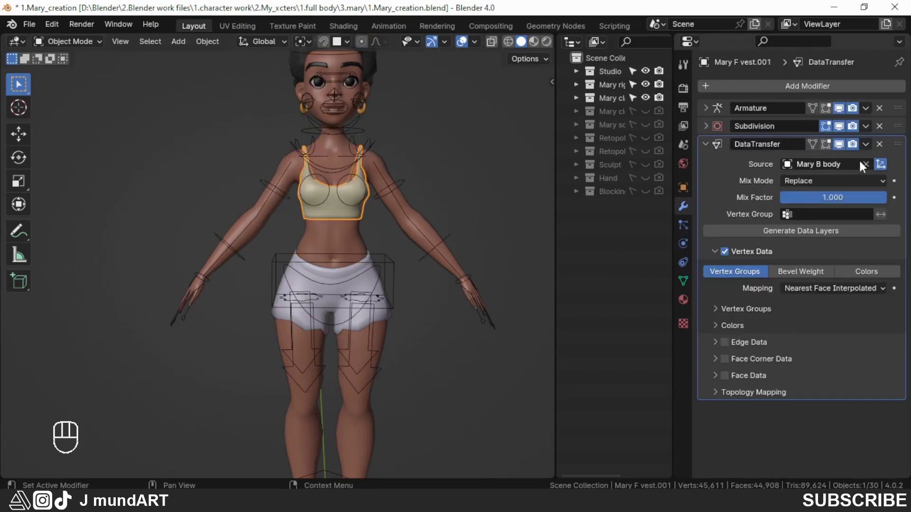
Step: Move Data Transfer to the top of the stack and pose-check the vest on the rig, then rest
left_click_drag(905, 154, 895, 71)
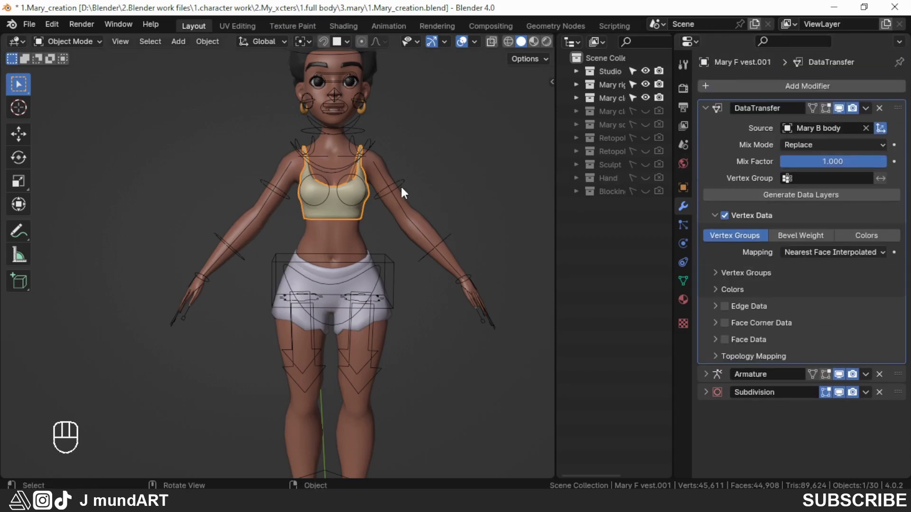
left_click(405, 185)
left_click(685, 248)
left_click(754, 133)
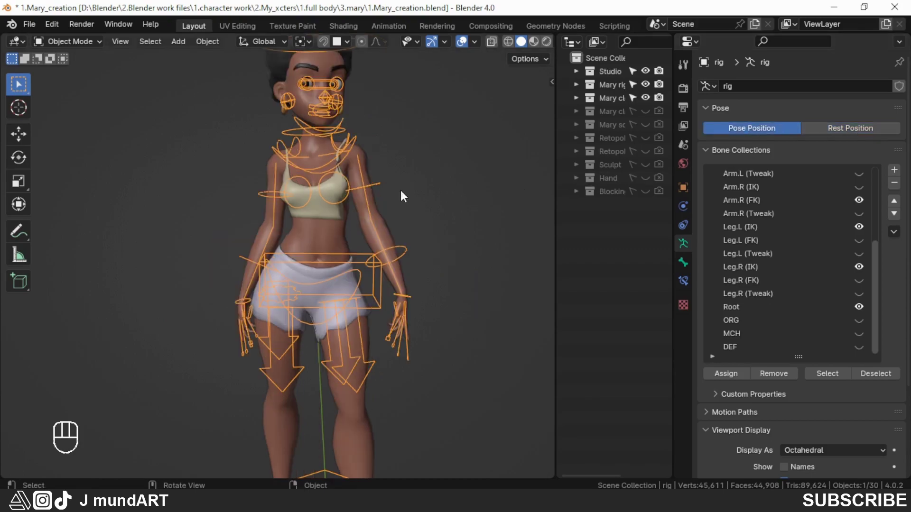
left_click_drag(375, 211, 285, 228)
left_click_drag(306, 251, 386, 240)
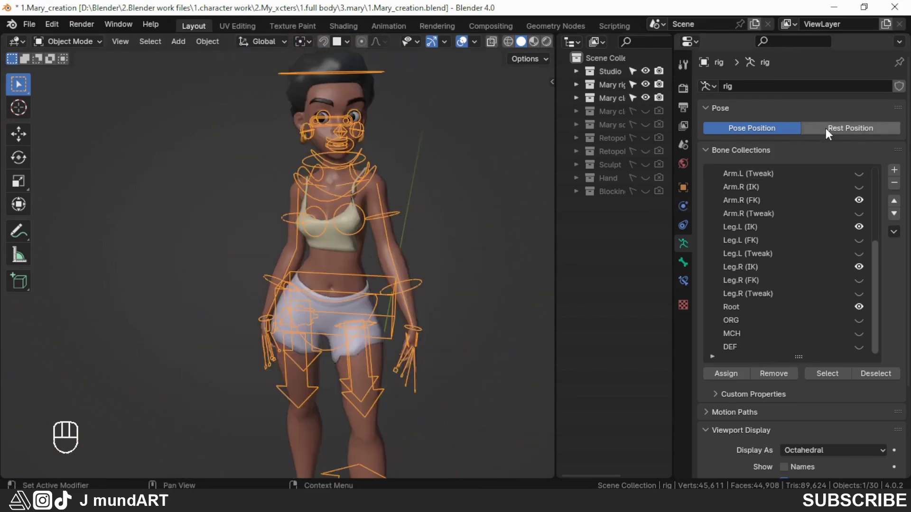
left_click(827, 133)
middle_click(369, 256)
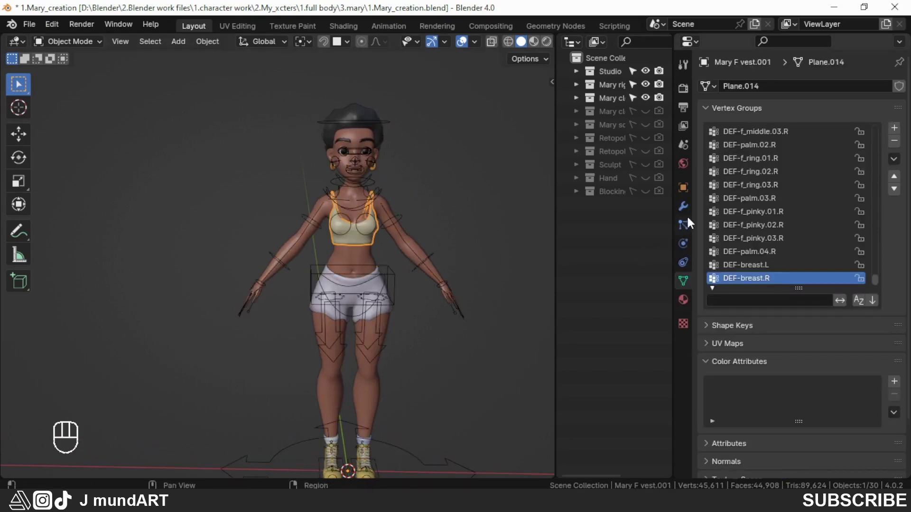
Step: Generate the data layers and apply the Data Transfer modifier to the vest (Ctrl+A)
left_click(689, 215)
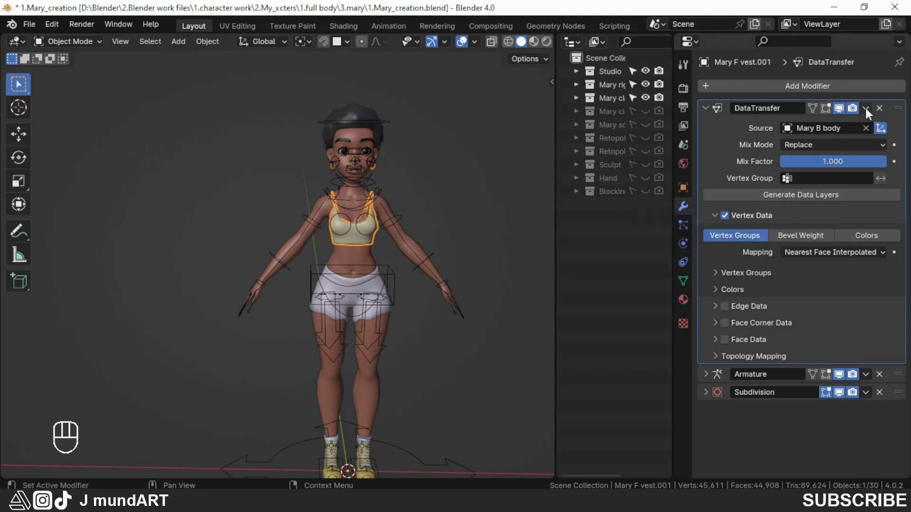
left_click(870, 113)
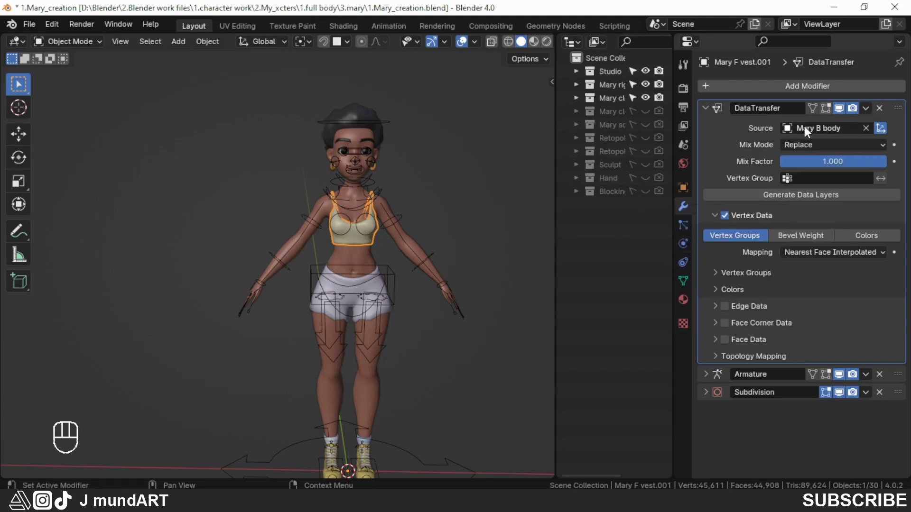
left_click_drag(871, 114, 908, 112)
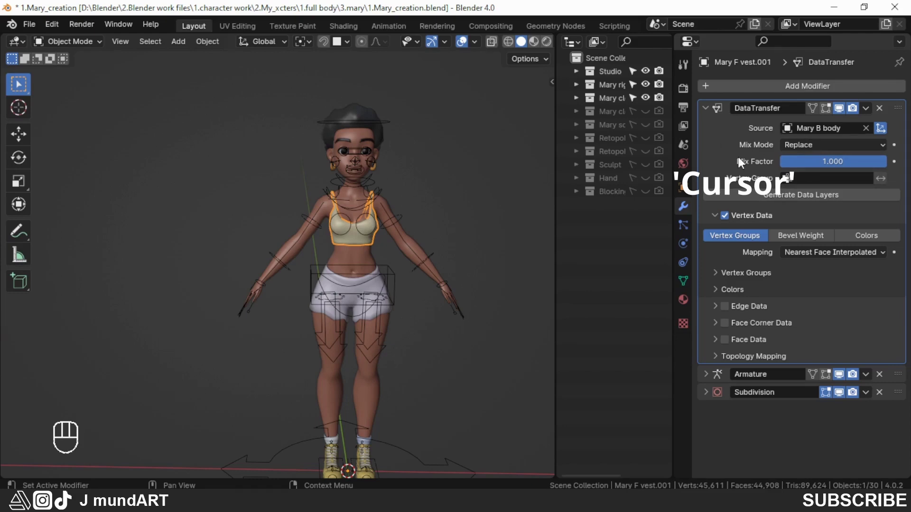
key("ctrl+a")
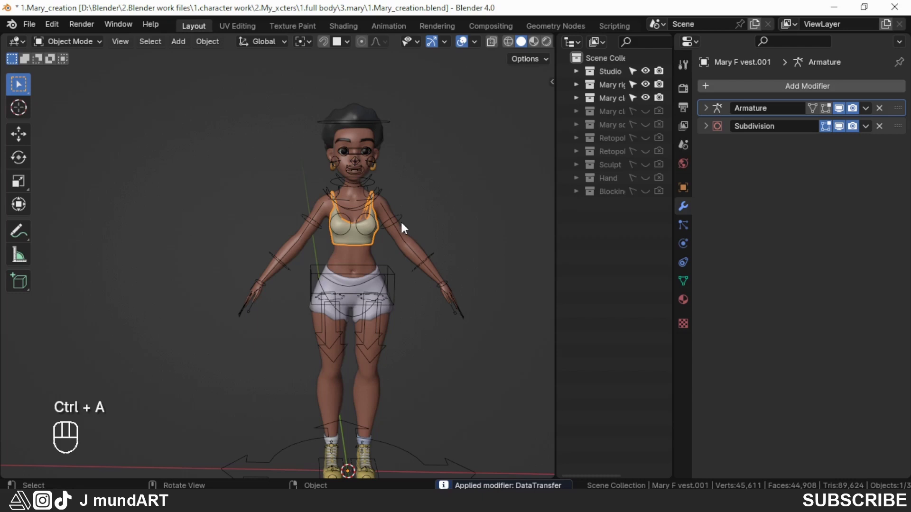
Step: Select the rig and switch its armature to Pose Position
left_click_drag(392, 225, 348, 219)
left_click(401, 222)
left_click(688, 249)
left_click(745, 130)
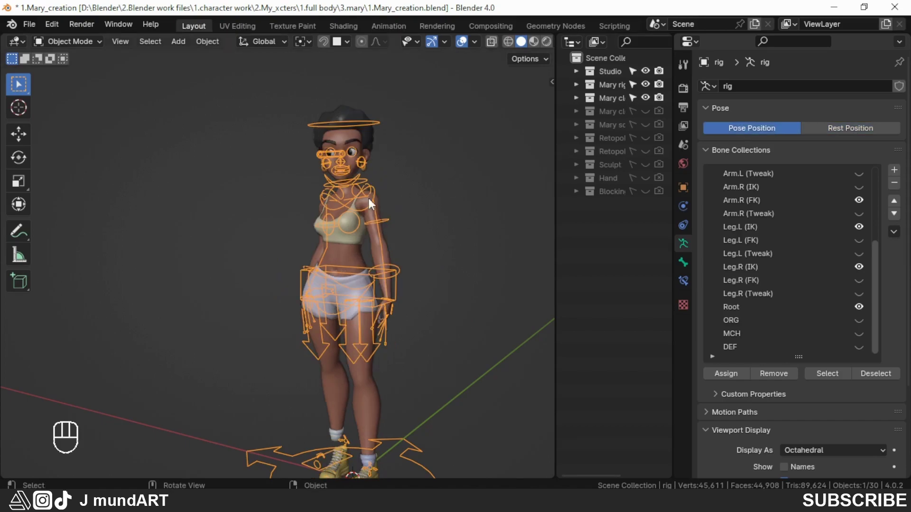
Step: Orbit around the posed character to check the vest from behind, the side and up close
left_click_drag(391, 255, 170, 244)
left_click_drag(343, 290, 397, 290)
left_click_drag(191, 249, 311, 260)
left_click_drag(263, 266, 368, 264)
left_click_drag(294, 278, 378, 281)
left_click_drag(272, 264, 401, 269)
left_click_drag(345, 284, 398, 291)
left_click_drag(313, 282, 234, 282)
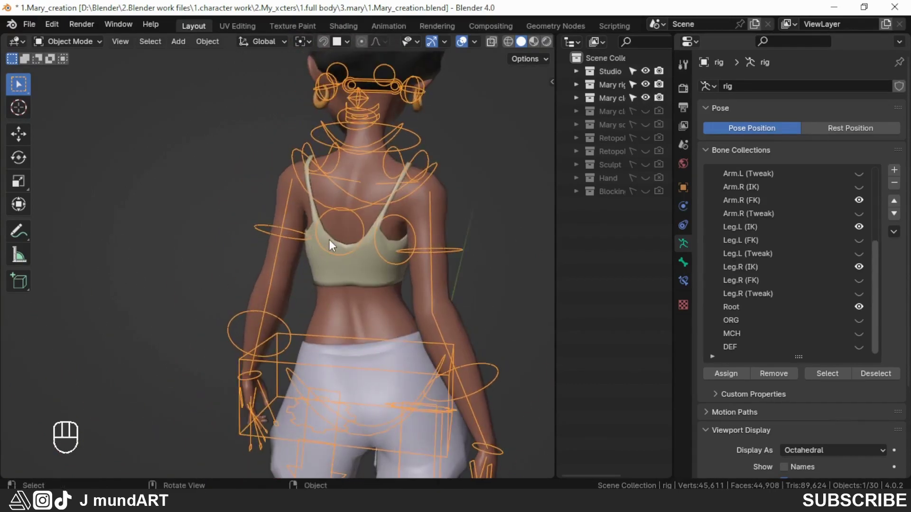
left_click_drag(315, 279, 397, 282)
left_click_drag(265, 276, 376, 275)
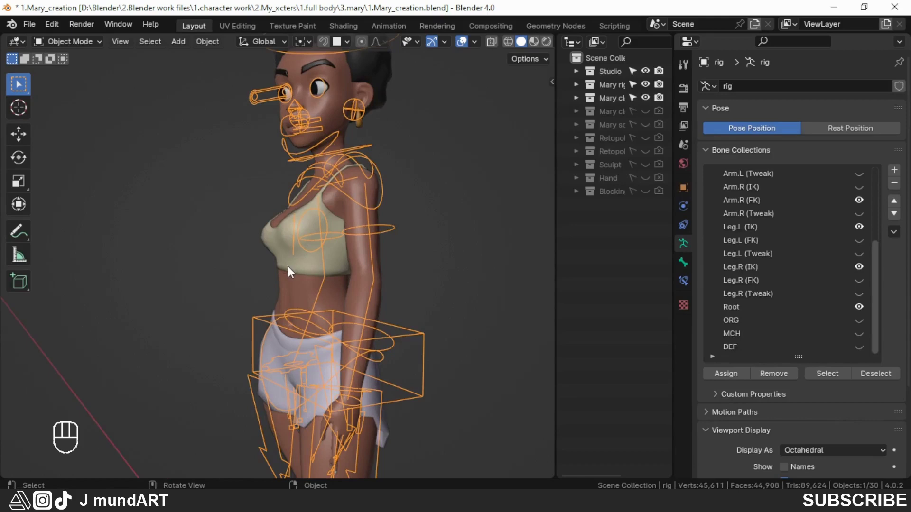
left_click_drag(290, 275, 379, 267)
left_click_drag(320, 263, 386, 261)
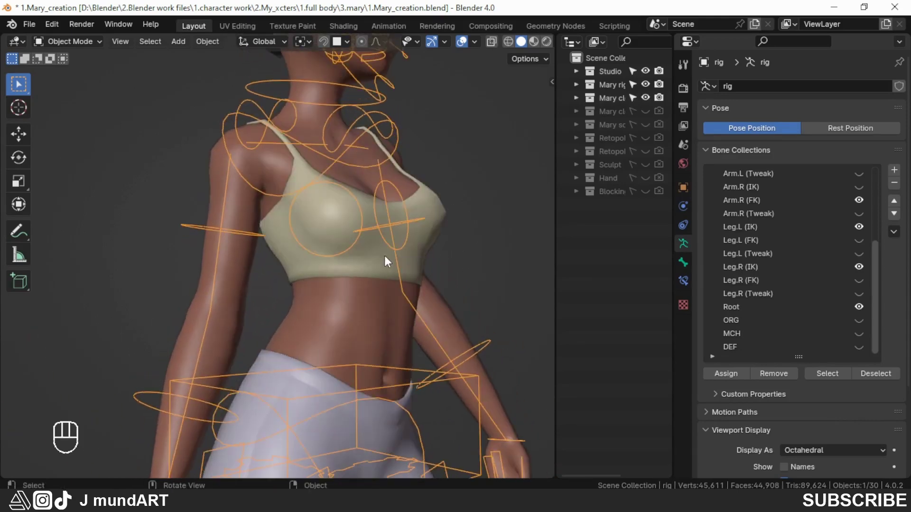
key("Page_Up")
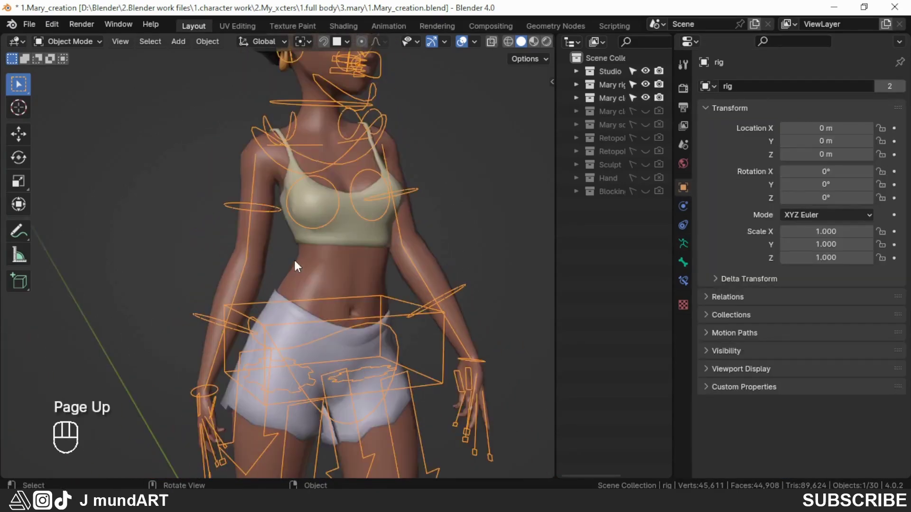
left_click_drag(333, 282, 310, 278)
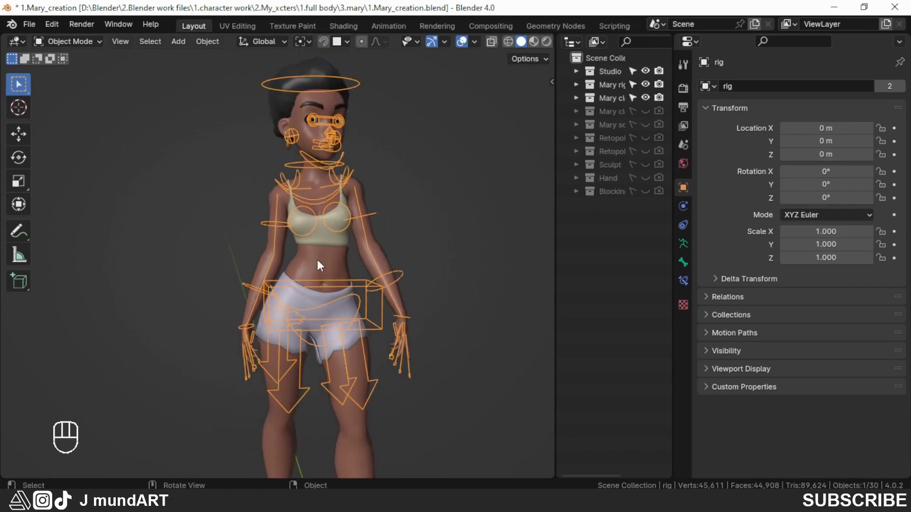
left_click_drag(315, 274, 358, 278)
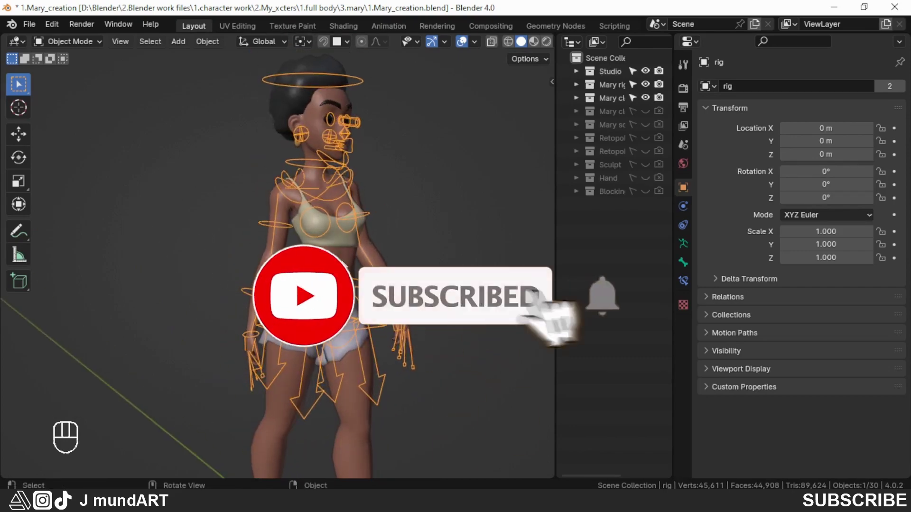
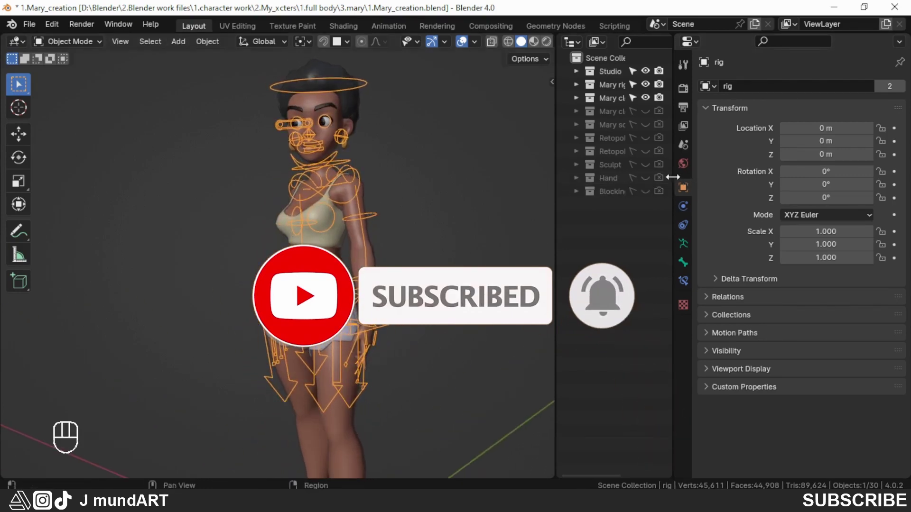
Step: Bring the shoes into view and make the left shoe object active, showing its empty vertex groups
left_click_drag(325, 264, 333, 260)
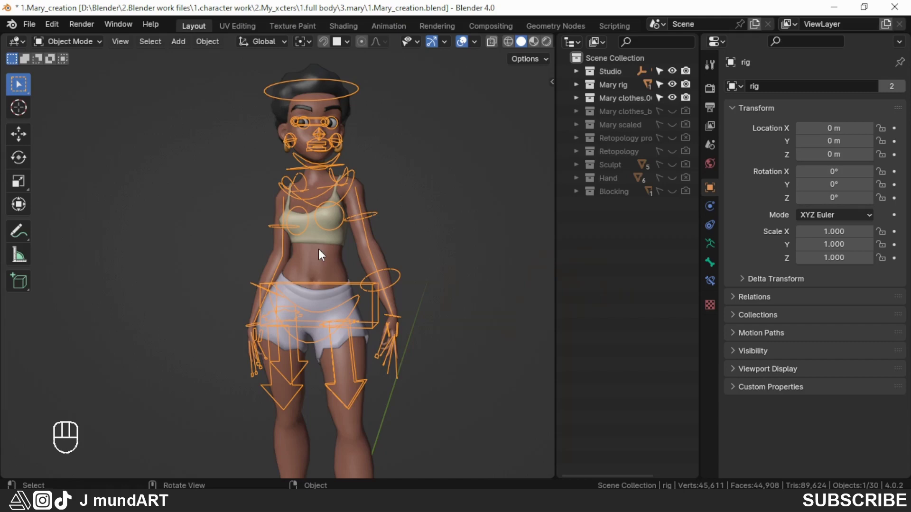
left_click_drag(327, 254, 344, 258)
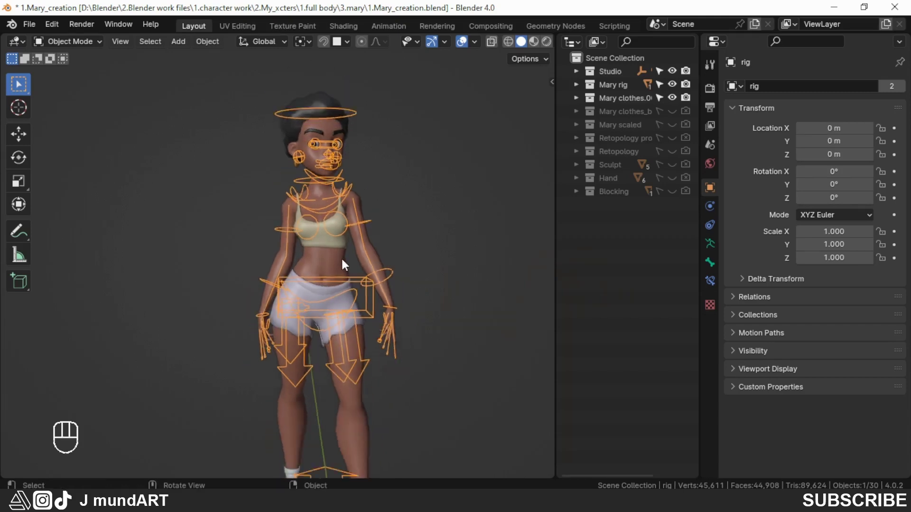
left_click_drag(371, 305, 370, 254)
left_click_drag(376, 310, 355, 306)
middle_click(303, 352)
middle_click(351, 346)
Step: Select the body and turn off the Mask modifier's Display in Viewport so the feet show
left_click_drag(429, 274, 416, 276)
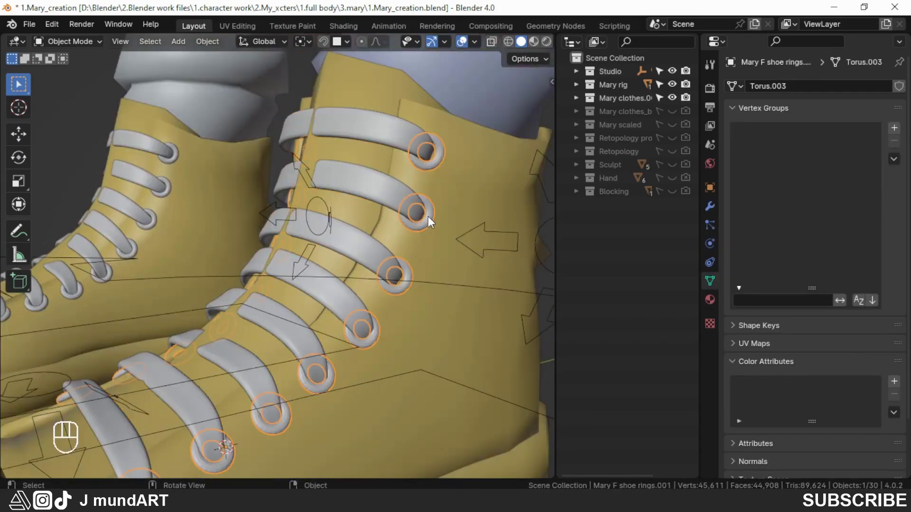
left_click_drag(418, 242, 405, 255)
left_click_drag(417, 259, 452, 254)
middle_click(437, 244)
left_click(412, 196)
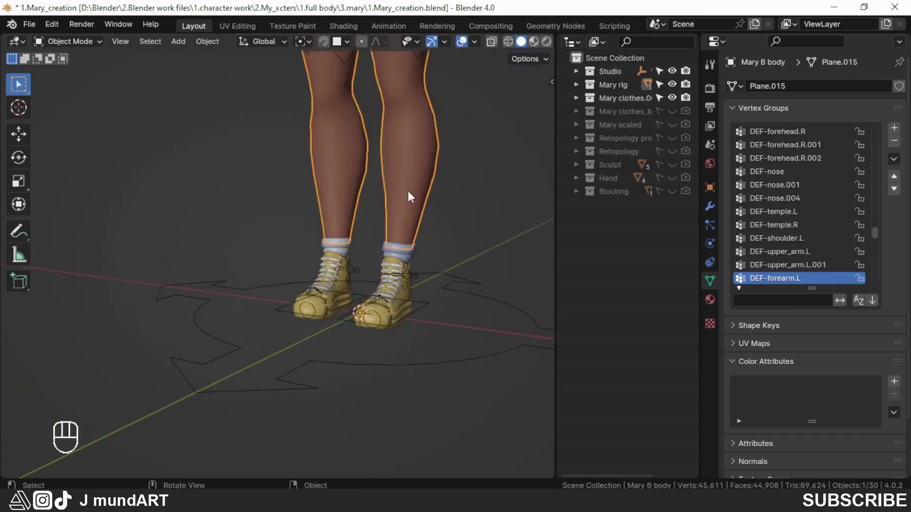
left_click_drag(417, 257, 443, 258)
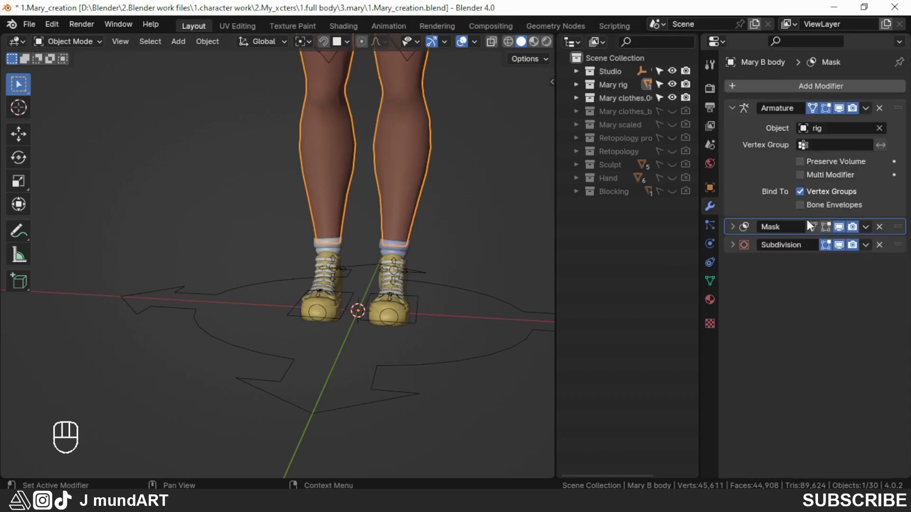
left_click(728, 231)
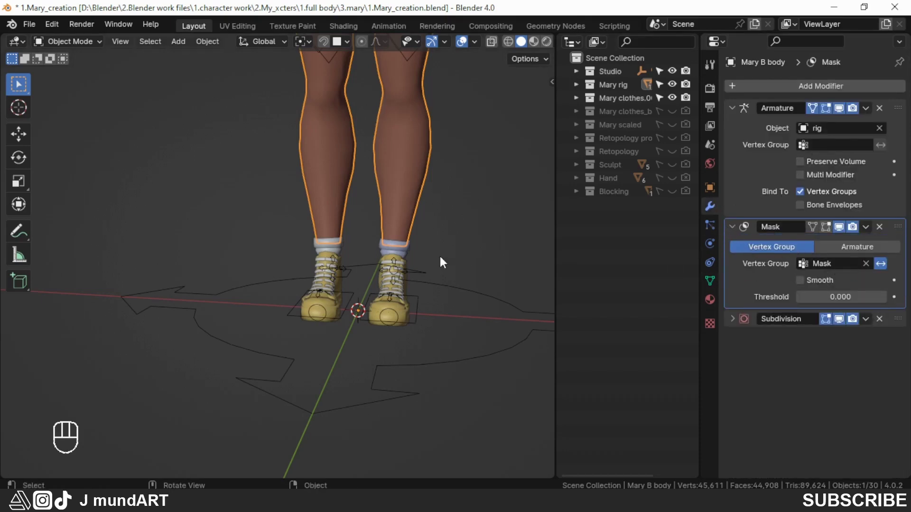
left_click_drag(444, 291, 409, 296)
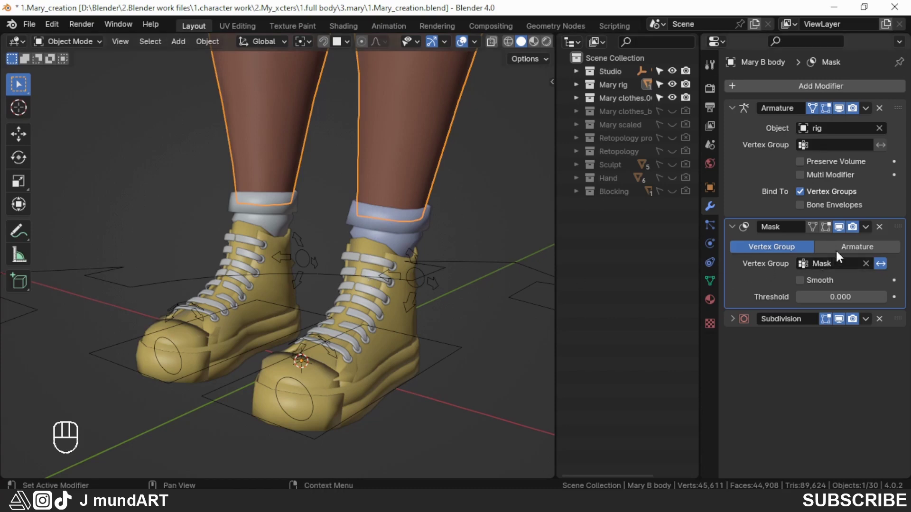
left_click(841, 231)
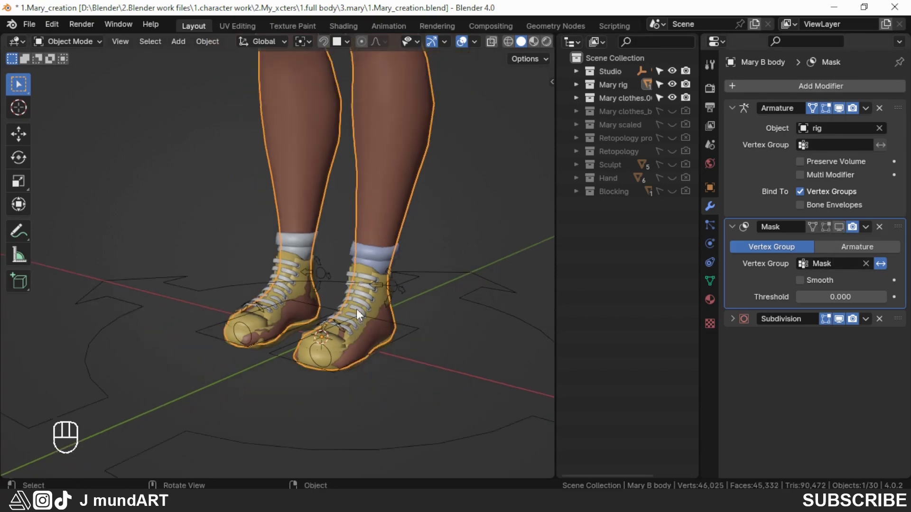
Step: Orbit around the shoes to check how the feet sit inside them
left_click_drag(361, 311, 352, 280)
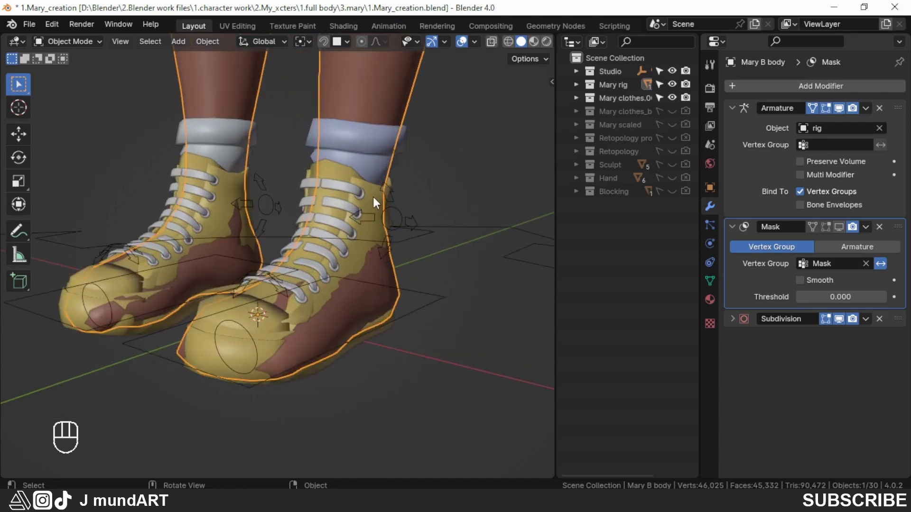
left_click_drag(374, 343, 371, 334)
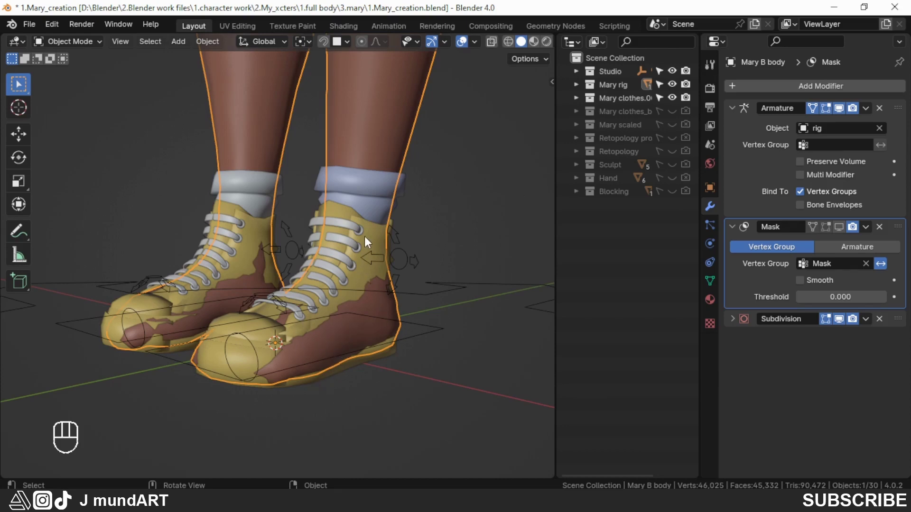
left_click_drag(389, 280, 421, 291)
left_click_drag(390, 293, 413, 296)
left_click_drag(404, 298, 417, 304)
left_click_drag(398, 295, 387, 287)
Step: Parent the left shoe to the rig with Ctrl+P, giving it an Armature modifier targeting rig
middle_click(420, 290)
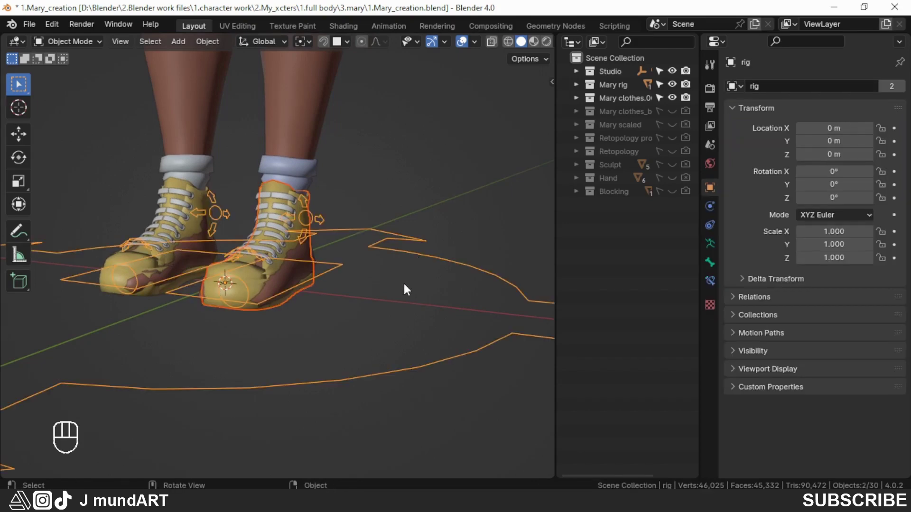
key("ctrl+p")
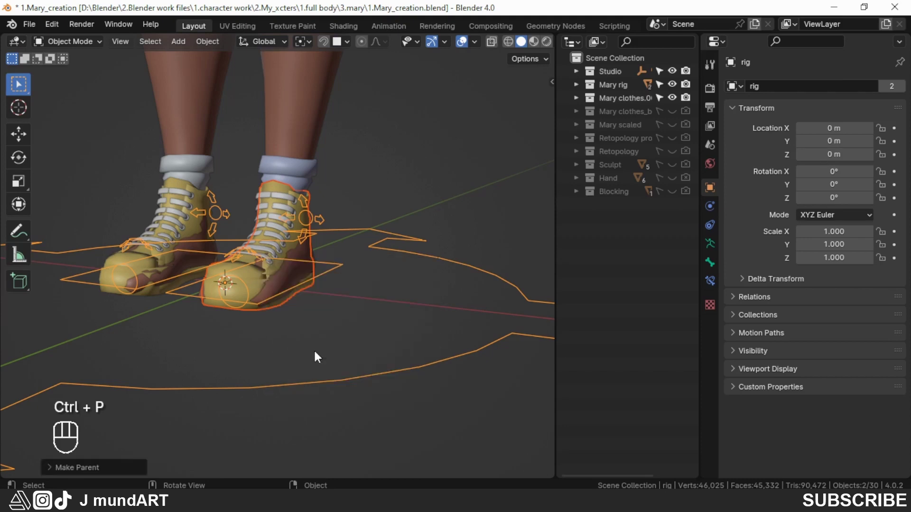
left_click(255, 274)
middle_click(386, 284)
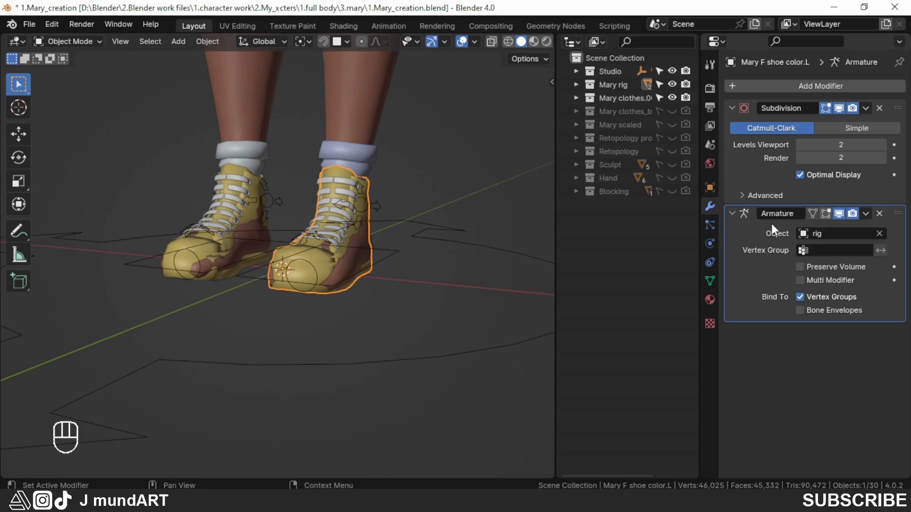
Step: Move Armature above Subdivision and add a Data Transfer at the top sourcing Mary B body
left_click_drag(903, 221, 882, 94)
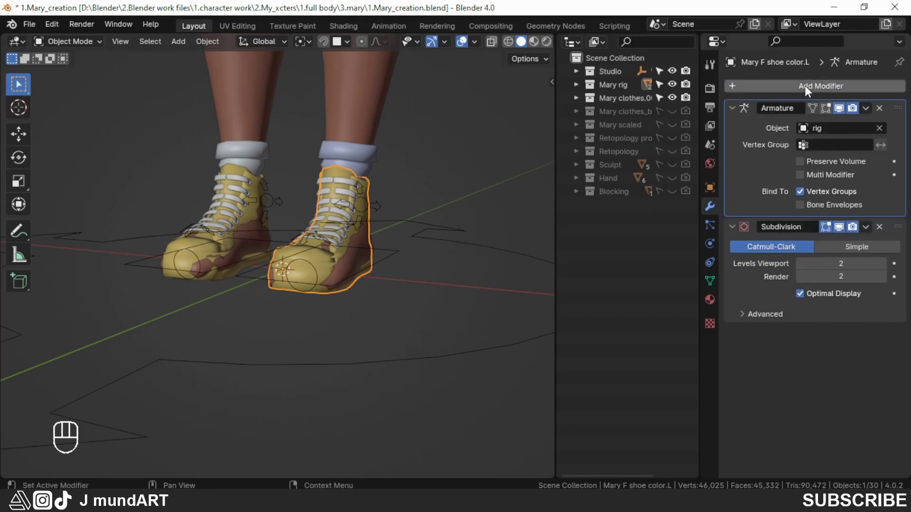
left_click_drag(811, 92, 644, 124)
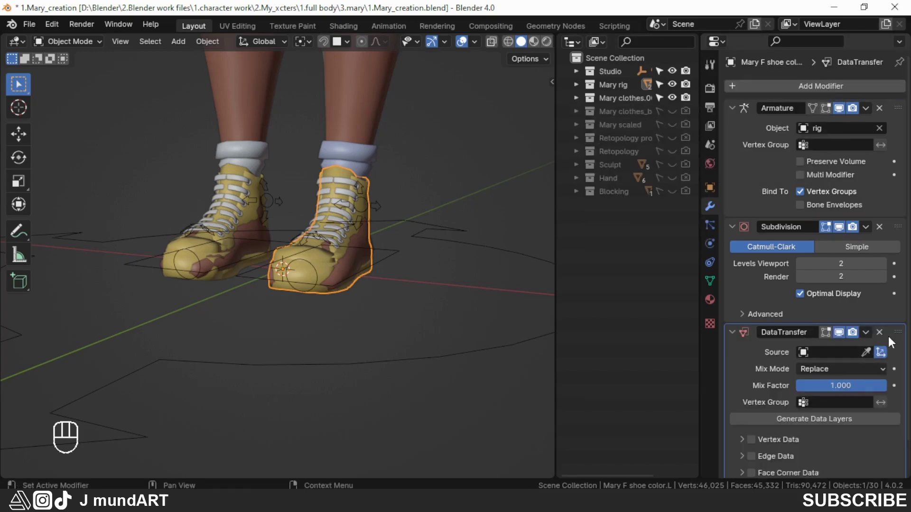
left_click_drag(899, 342, 877, 82)
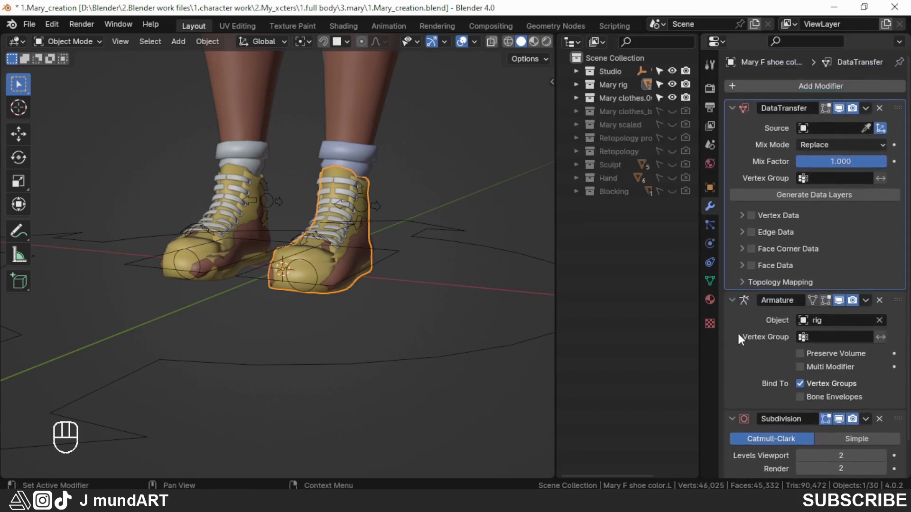
left_click(738, 300)
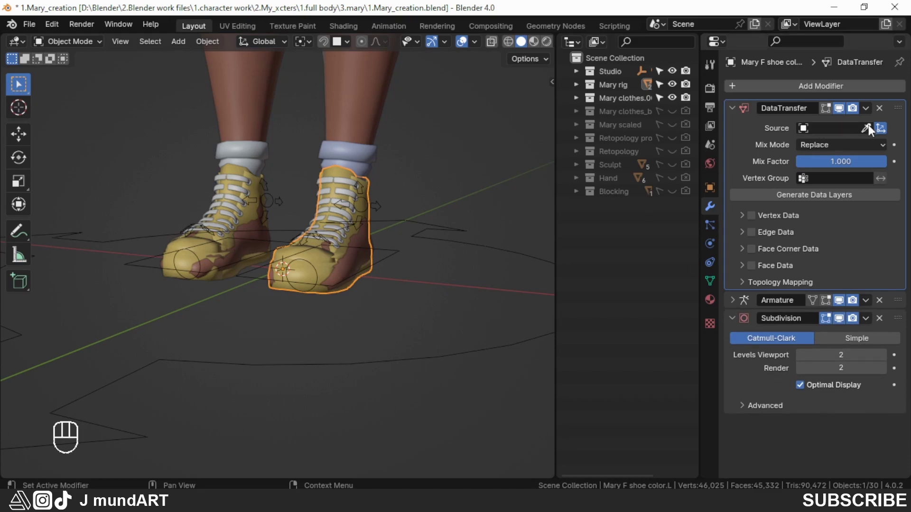
left_click(873, 131)
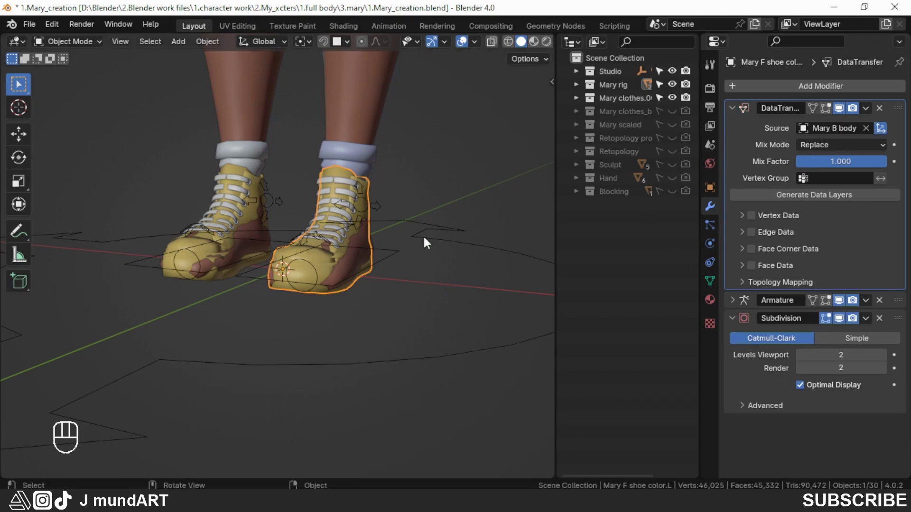
Step: Transfer Vertex Groups with Nearest Face Interpolated mapping and apply the Data Transfer
left_click_drag(430, 228, 432, 254)
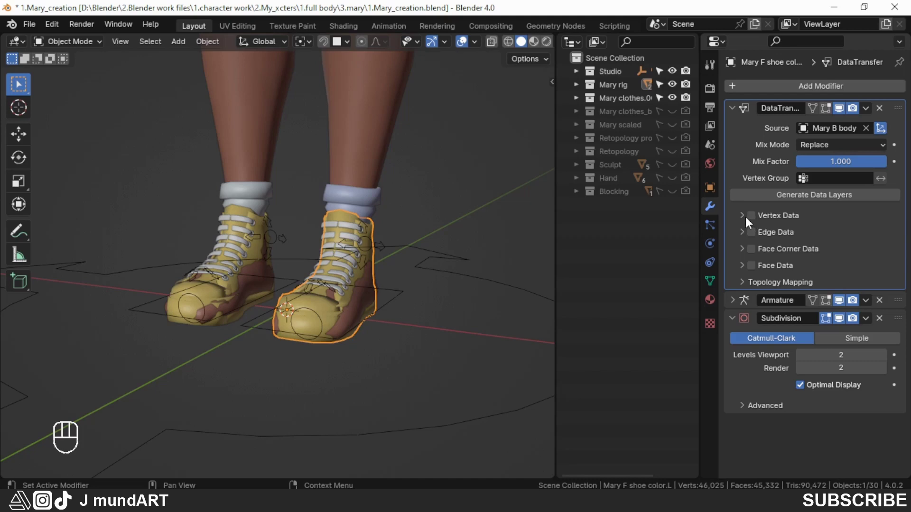
left_click(755, 220)
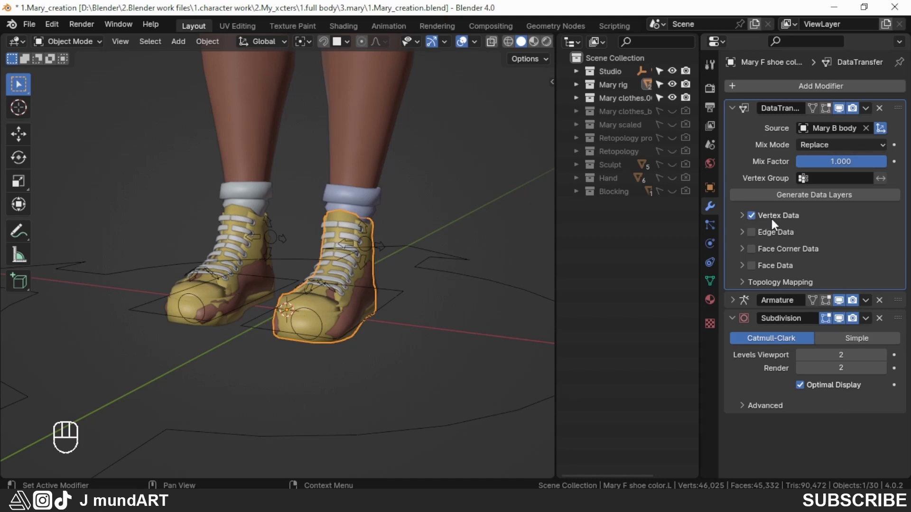
left_click(745, 219)
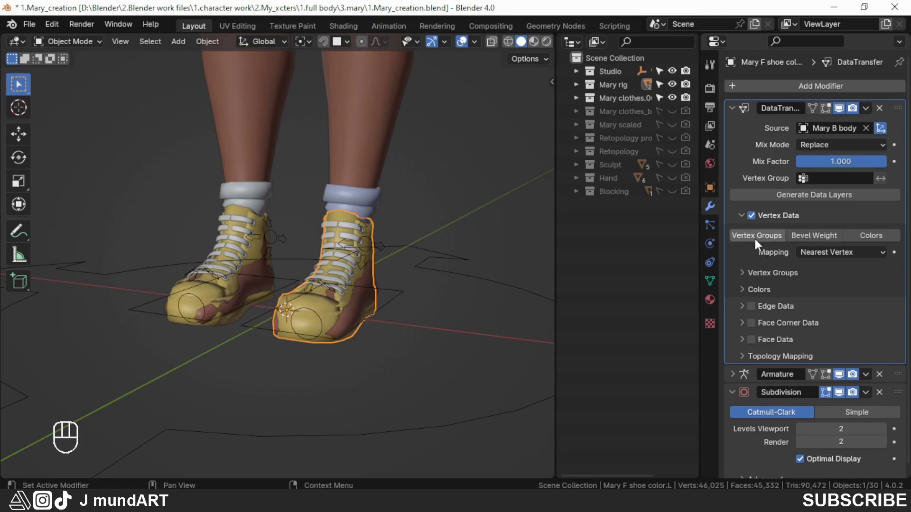
left_click(759, 241)
left_click_drag(886, 256, 822, 345)
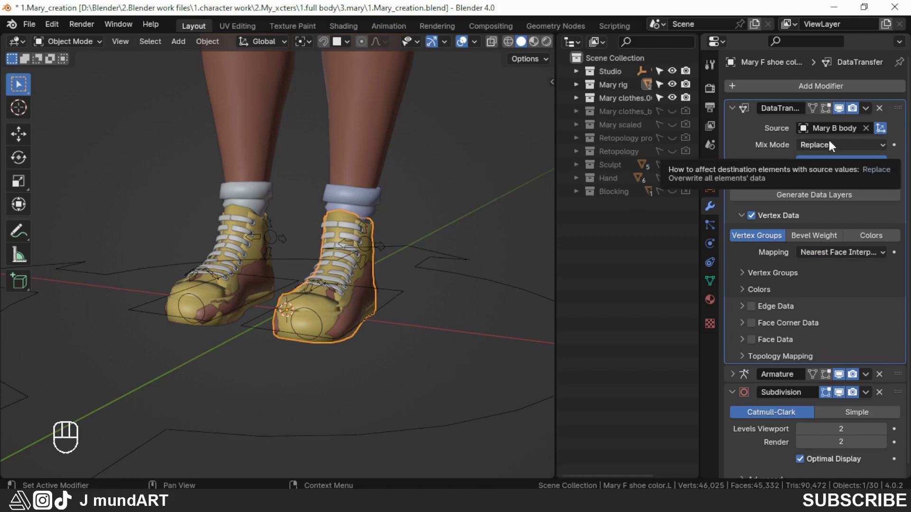
left_click_drag(868, 113, 813, 128)
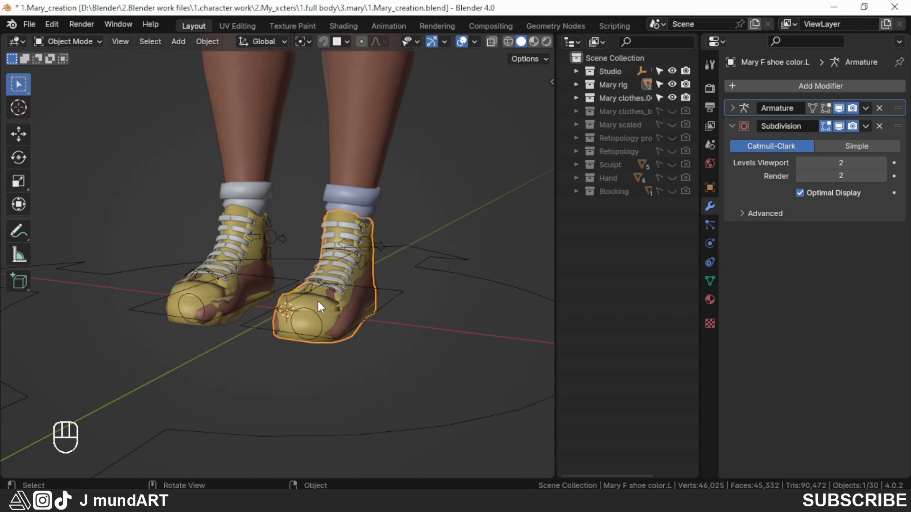
Step: Move the view onto the laces and select the left shoelace
left_click_drag(395, 288, 389, 319)
key("Page_Up")
left_click_drag(397, 366, 384, 364)
left_click(375, 207)
Step: Give the shoelace an Armature modifier driven by rig and a Data Transfer above it
left_click_drag(410, 324, 398, 324)
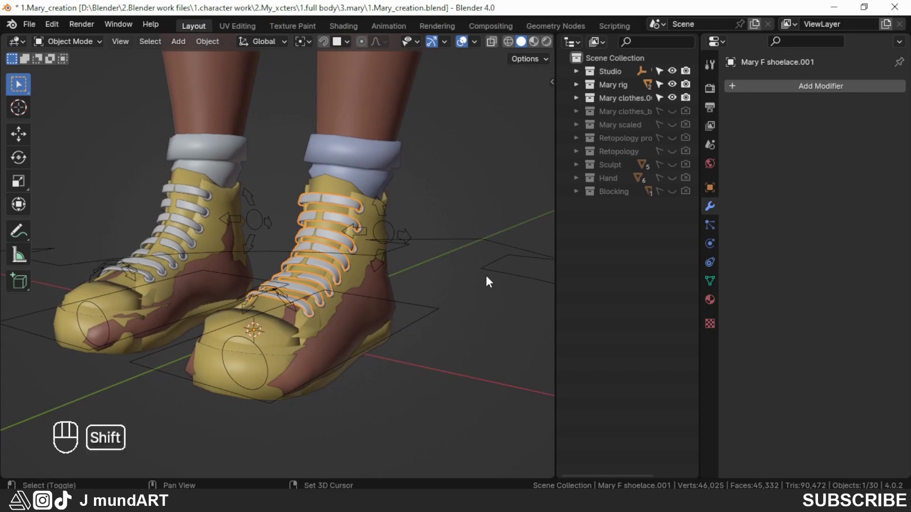
left_click(494, 272)
key("ctrl+p")
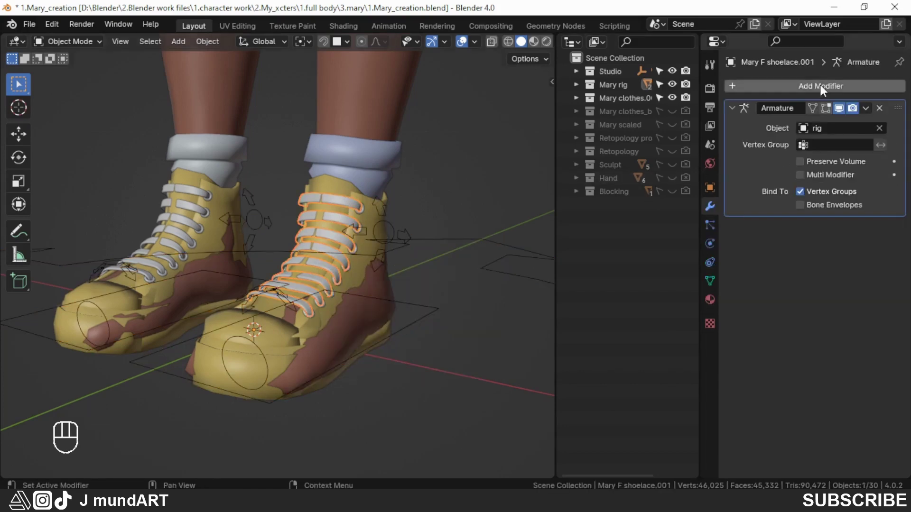
left_click_drag(824, 89, 658, 90)
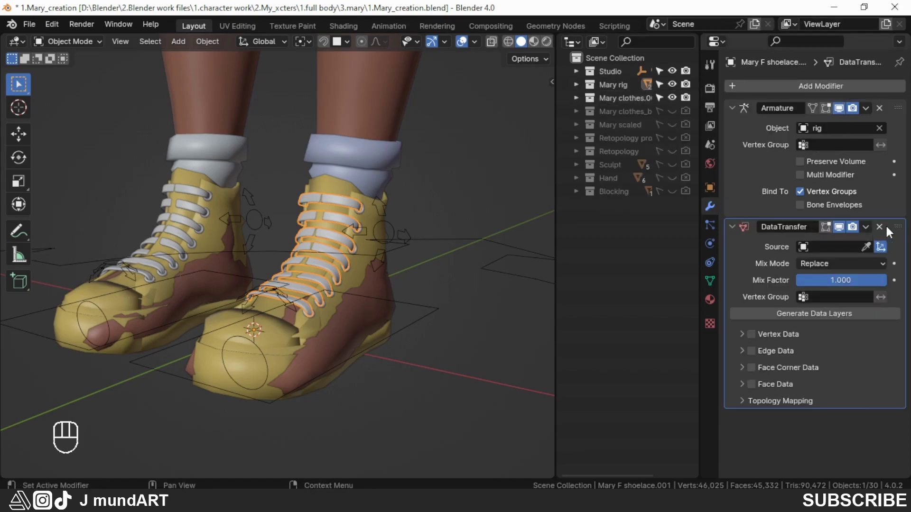
left_click_drag(898, 233, 860, 102)
Step: Source Mary B body, transfer Vertex Groups via Nearest Face Interpolated, and apply it
left_click(871, 133)
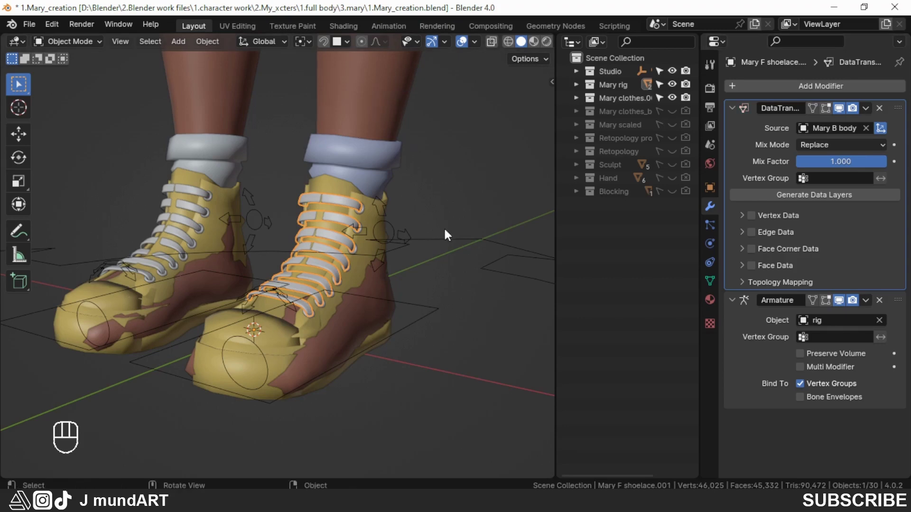
left_click(755, 219)
left_click(743, 218)
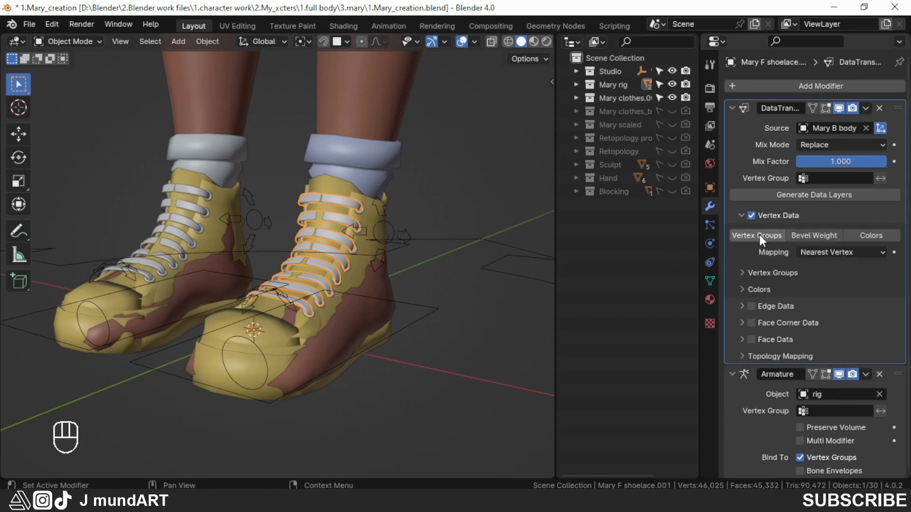
left_click(764, 240)
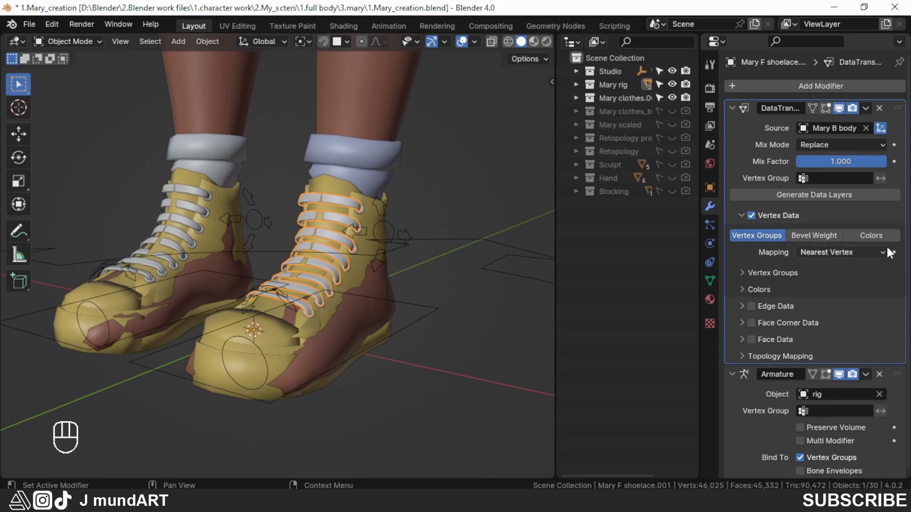
left_click_drag(885, 257, 796, 344)
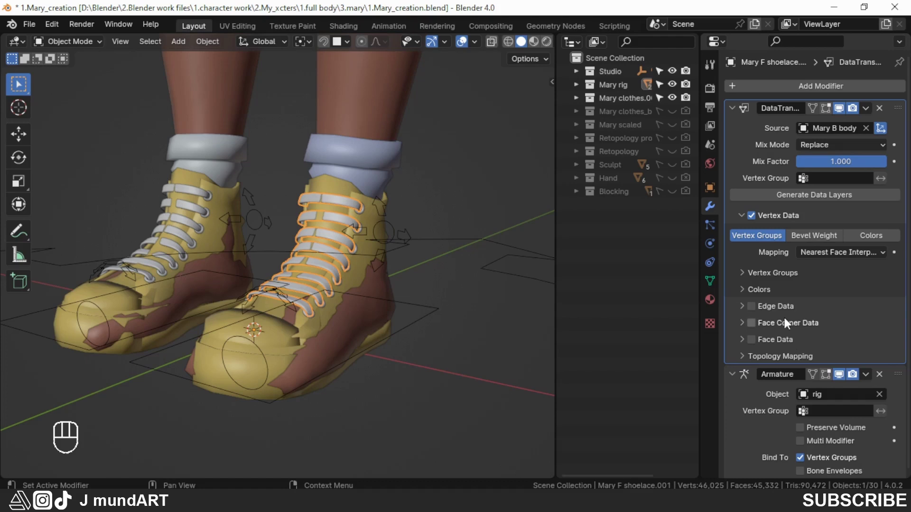
left_click_drag(867, 112, 812, 127)
middle_click(370, 283)
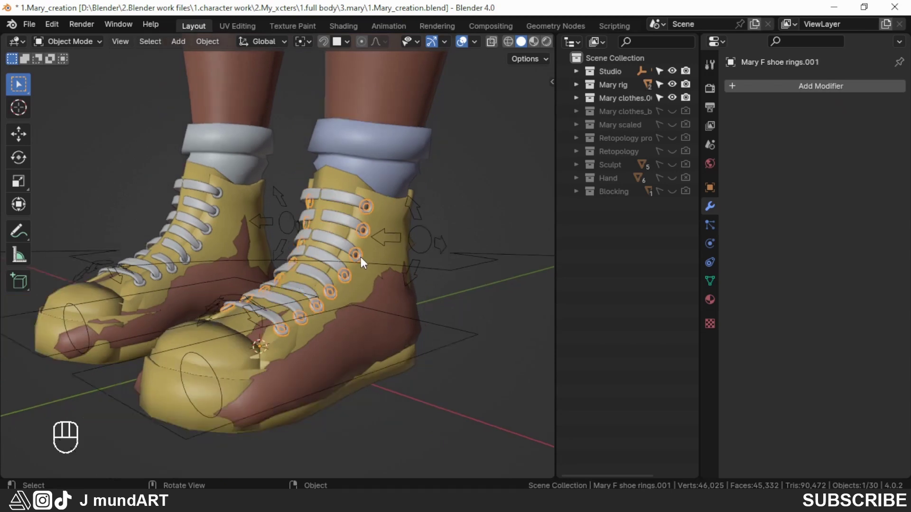
Step: Parent the shoe rings to the rig for an Armature modifier and make the rings active
left_click_drag(388, 264, 349, 254)
left_click_drag(361, 260, 378, 261)
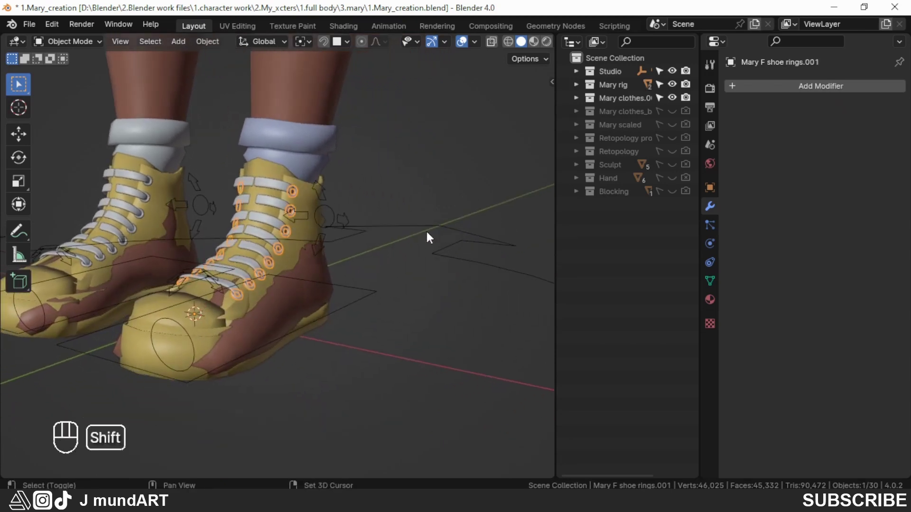
left_click(445, 261)
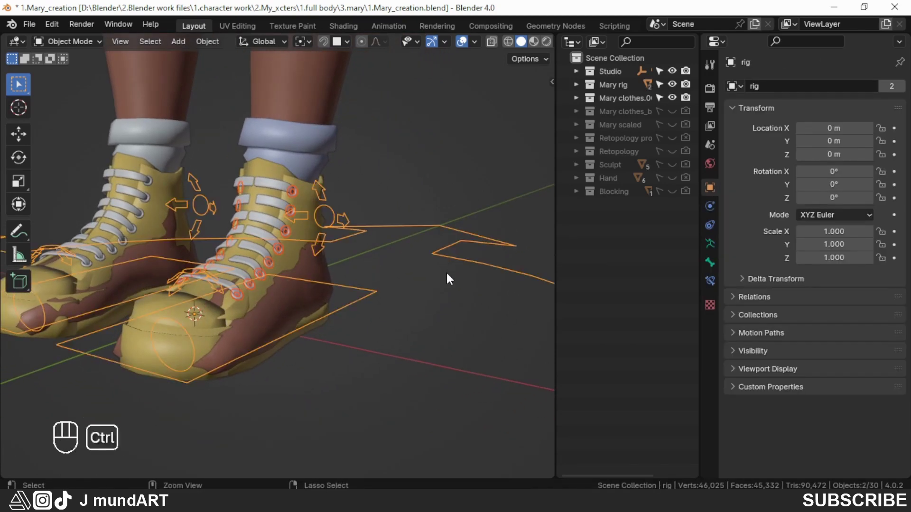
key("ctrl+p")
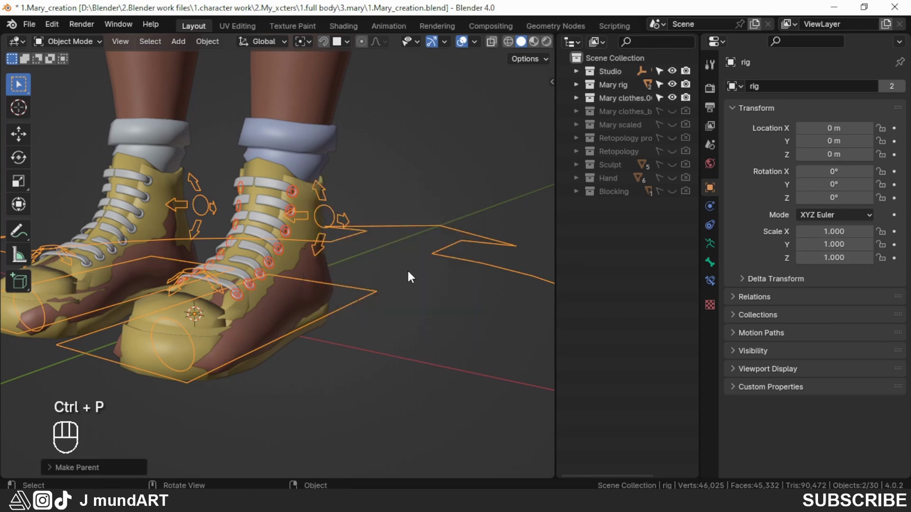
left_click(296, 200)
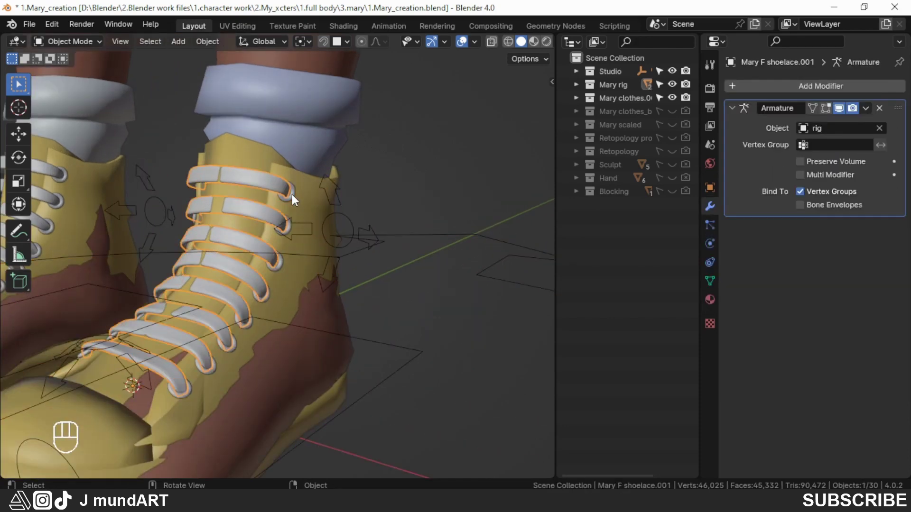
left_click(297, 199)
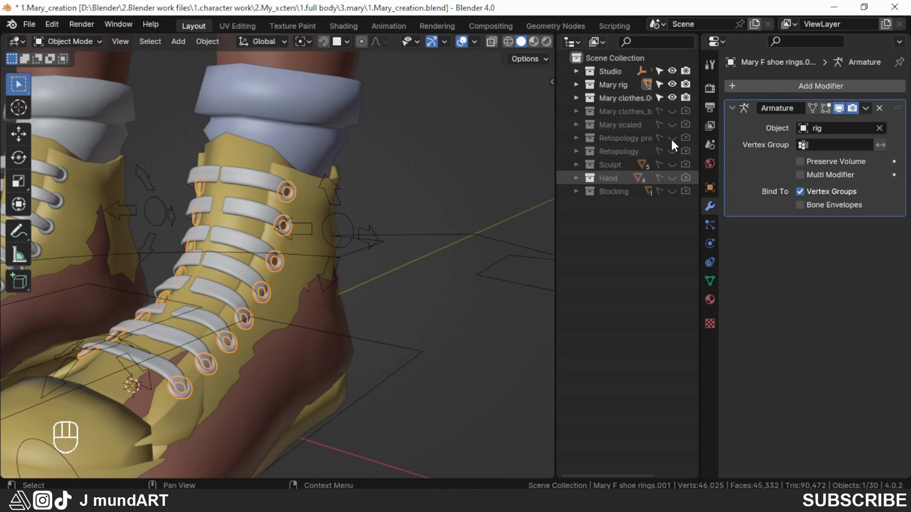
Step: Add a Data Transfer from Mary B body with Vertex Groups, Nearest Face Interpolated, and apply it
left_click_drag(836, 92, 645, 92)
left_click_drag(898, 232, 863, 90)
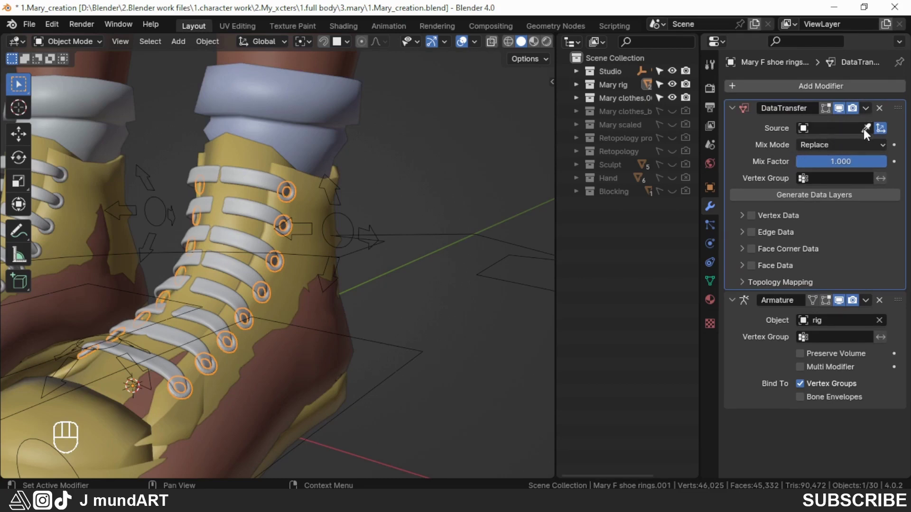
left_click(869, 135)
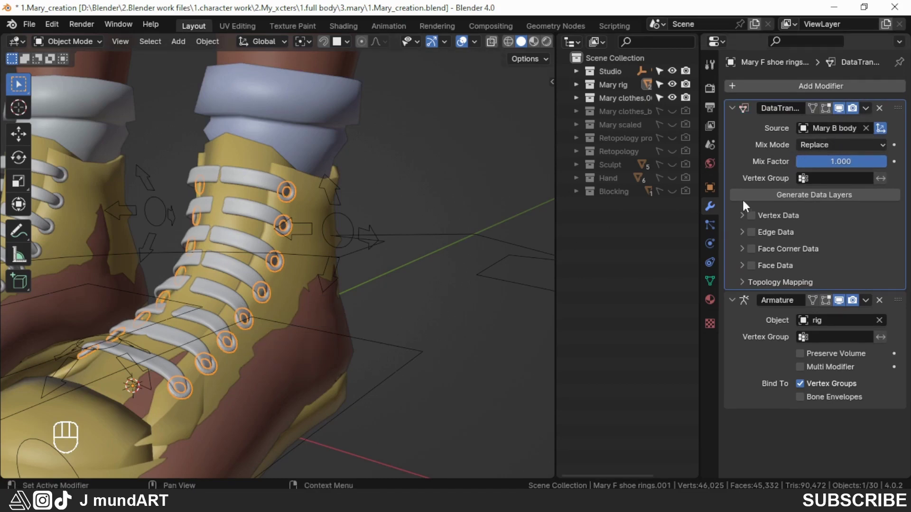
left_click(755, 219)
left_click(744, 220)
left_click(754, 240)
left_click_drag(883, 257, 814, 345)
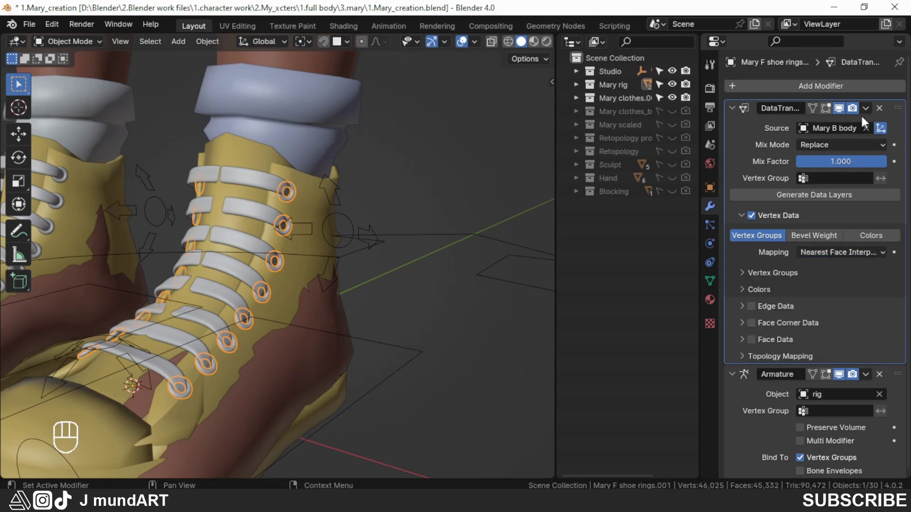
left_click_drag(868, 113, 816, 128)
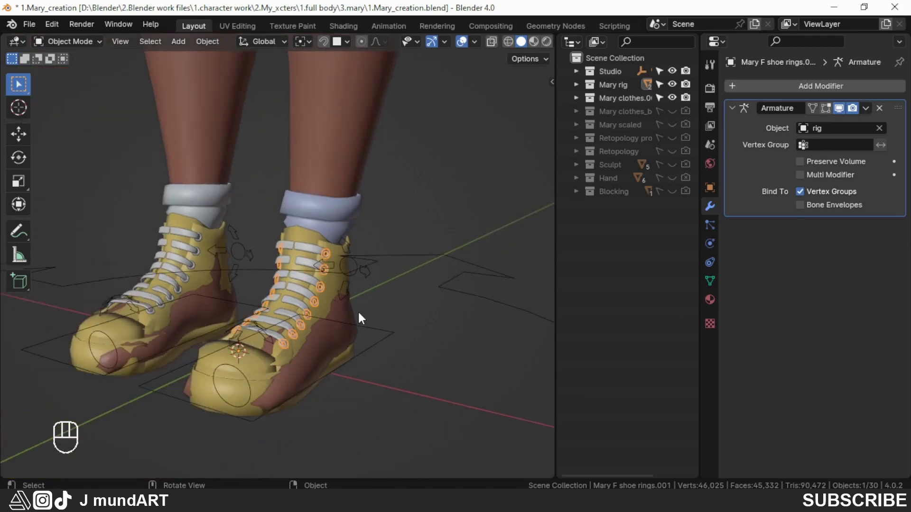
middle_click(346, 318)
left_click_drag(356, 323, 361, 307)
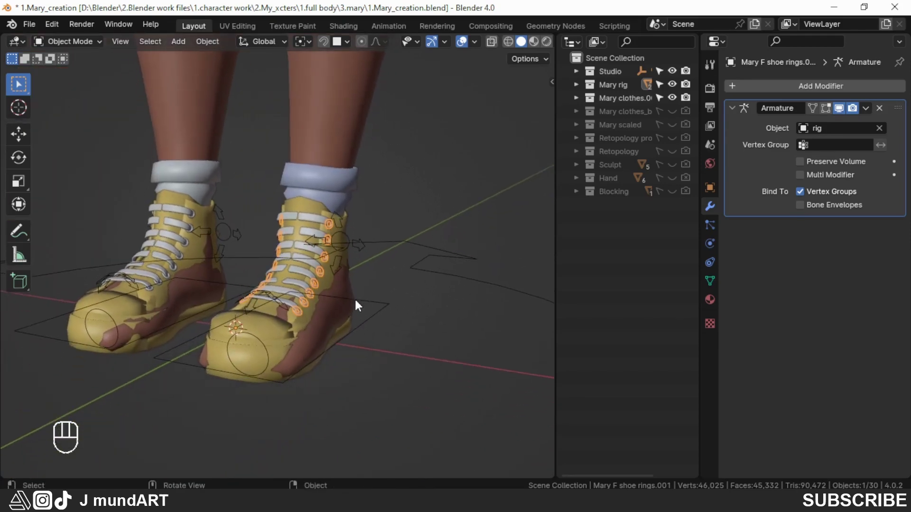
left_click_drag(358, 297, 377, 306)
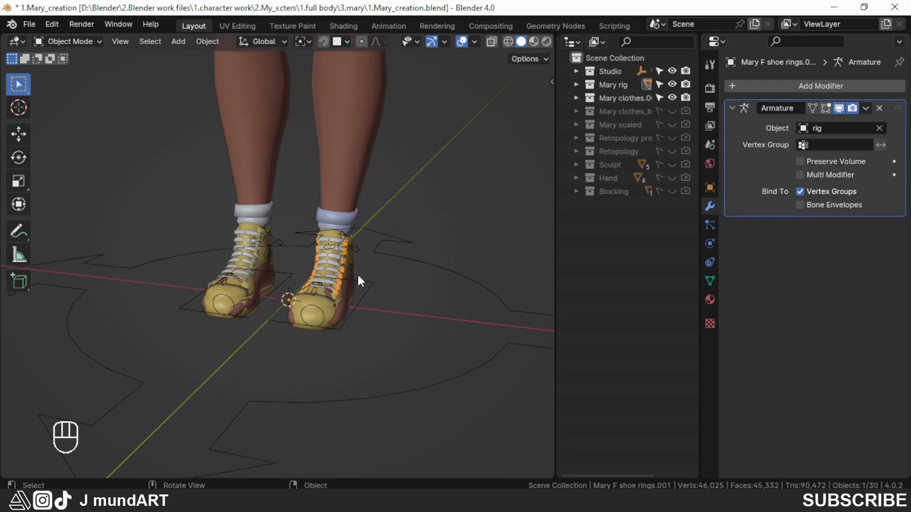
Step: Switch the rig to Pose Position and move a foot control to test the shoe deformation
left_click(317, 296)
left_click(432, 233)
middle_click(420, 280)
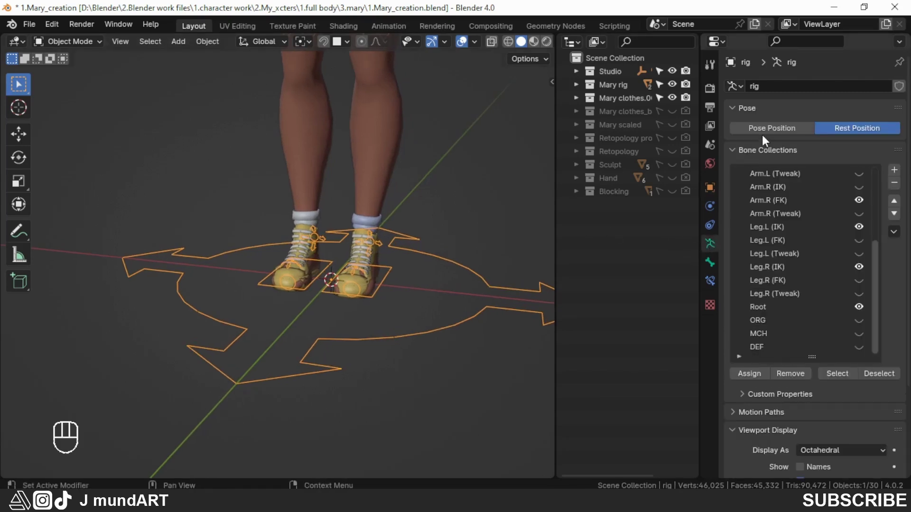
left_click(767, 131)
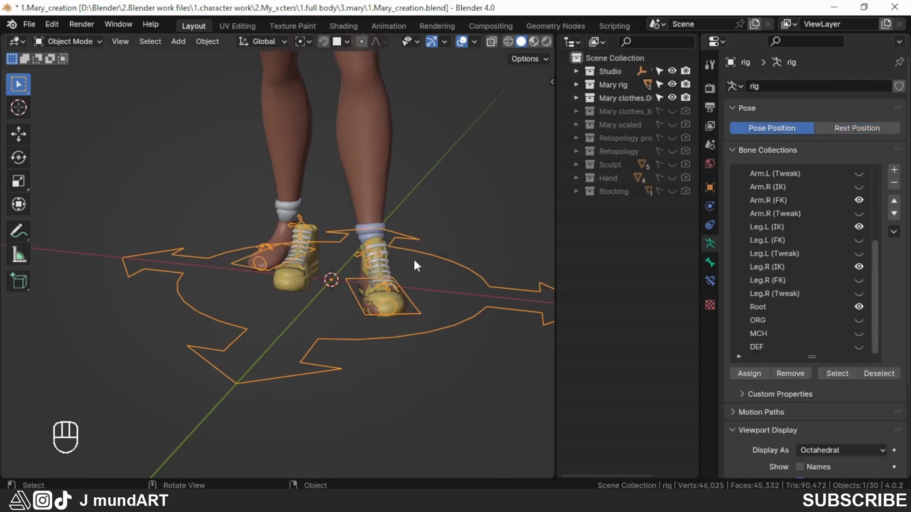
left_click_drag(412, 299, 279, 299)
left_click_drag(219, 293, 207, 290)
left_click_drag(223, 287, 350, 295)
Step: Check the shoes from several sides, return the rig to Rest Position, and select the right shoe
left_click_drag(316, 295, 305, 268)
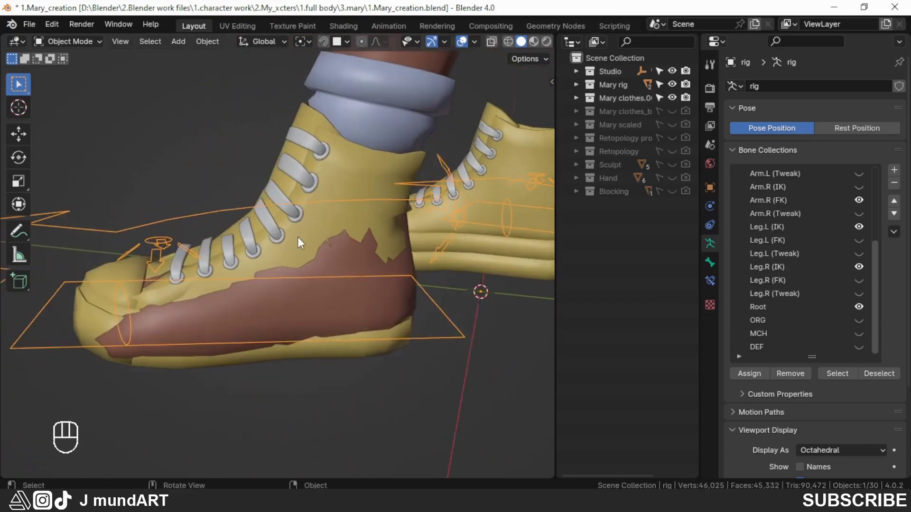
left_click_drag(265, 287, 327, 279)
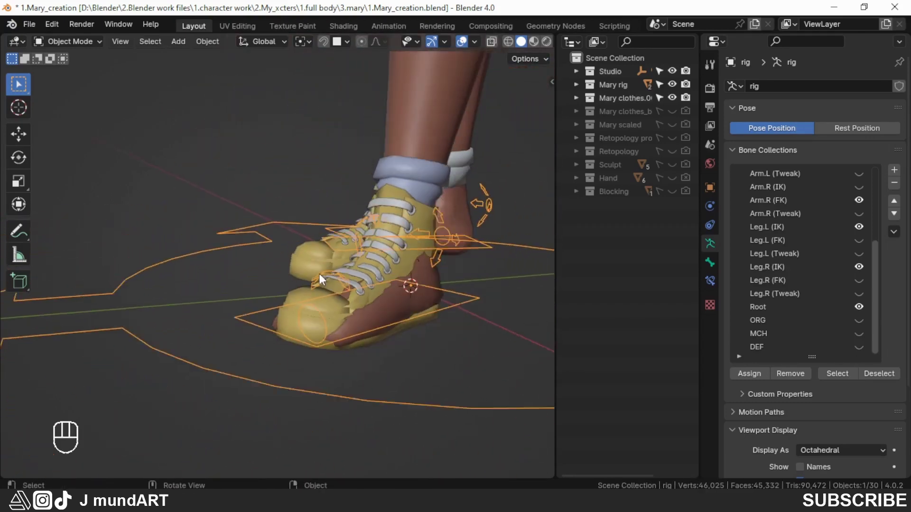
left_click_drag(307, 303, 263, 314)
left_click_drag(298, 314, 344, 312)
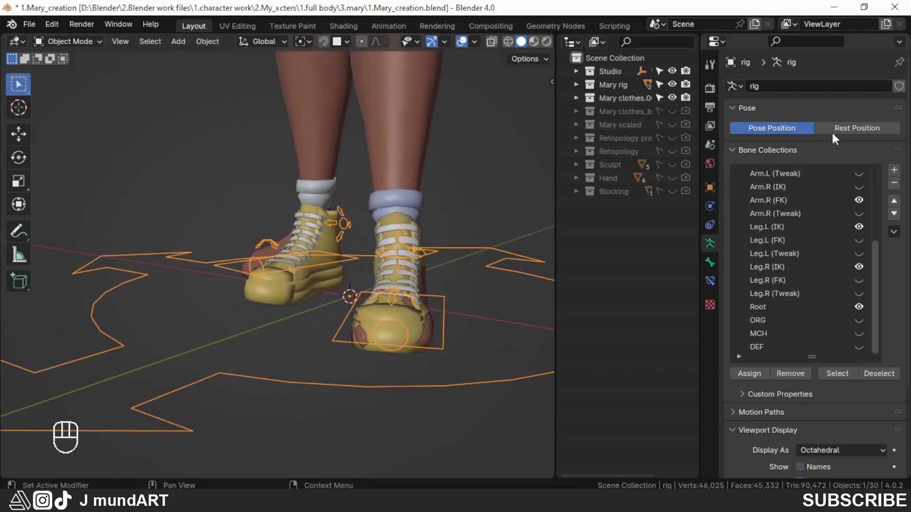
left_click(841, 133)
left_click_drag(284, 285, 340, 287)
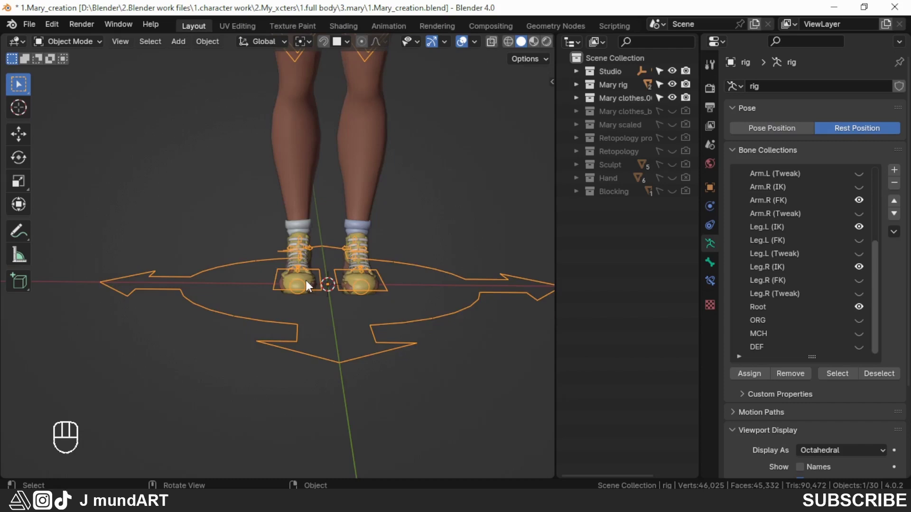
left_click(315, 281)
Step: Parent the right shoe to the rig and move its Armature modifier above Subdivision
left_click_drag(349, 307, 394, 314)
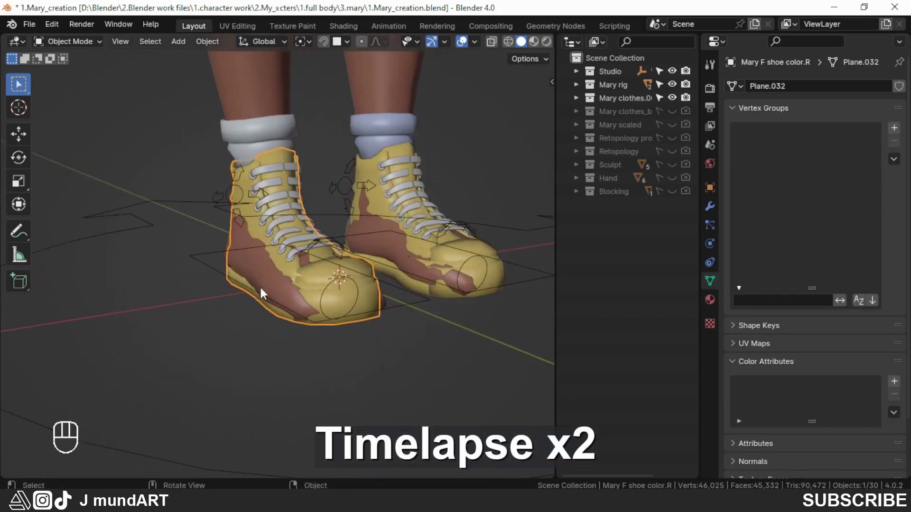
left_click(204, 264)
key("ctrl+p")
left_click(256, 199)
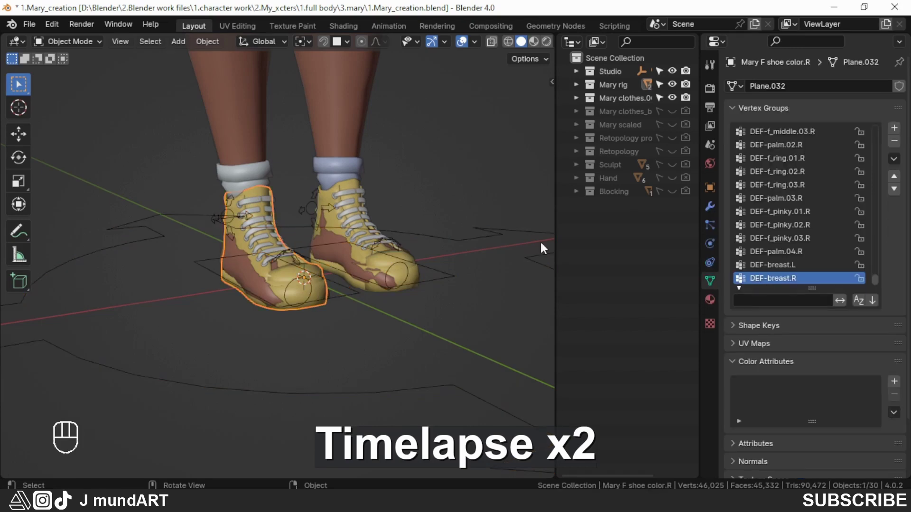
left_click(715, 212)
left_click_drag(898, 217, 860, 115)
Step: Add a Data Transfer at the top sourcing the body, set to Vertex Groups with Nearest Face Interpolated
left_click(736, 110)
left_click_drag(767, 93, 606, 95)
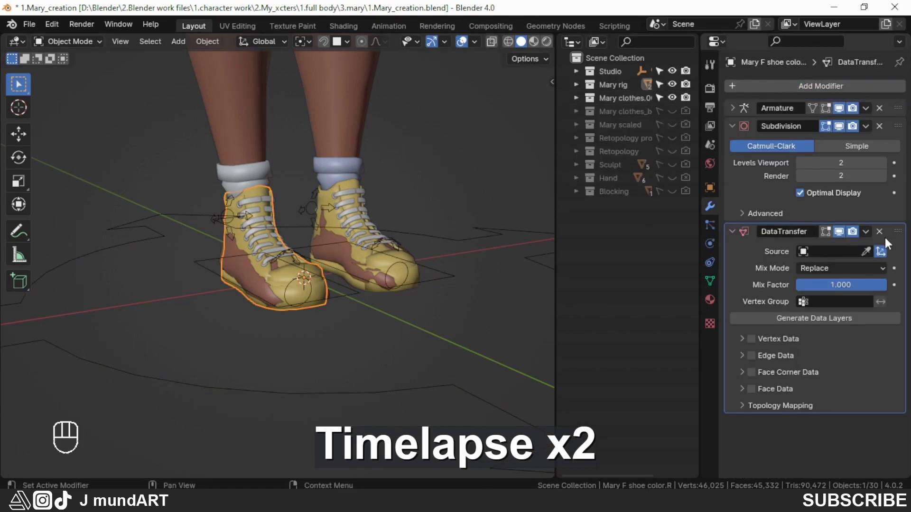
left_click(901, 235)
left_click(868, 133)
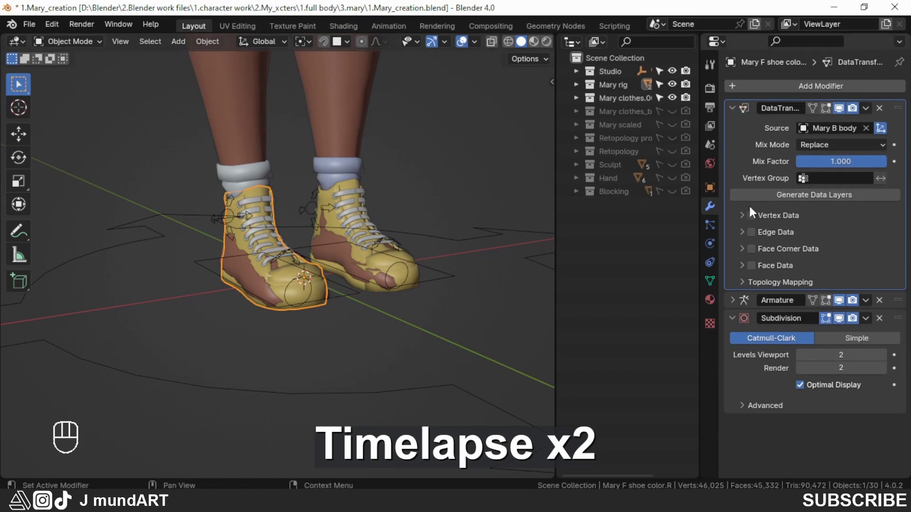
left_click(754, 219)
left_click(745, 221)
left_click(760, 238)
left_click_drag(884, 257, 800, 346)
Step: Parent the right shoelace to the rig and apply a Data Transfer of the body's vertex groups, Nearest Face Interpolated
left_click_drag(869, 111, 814, 130)
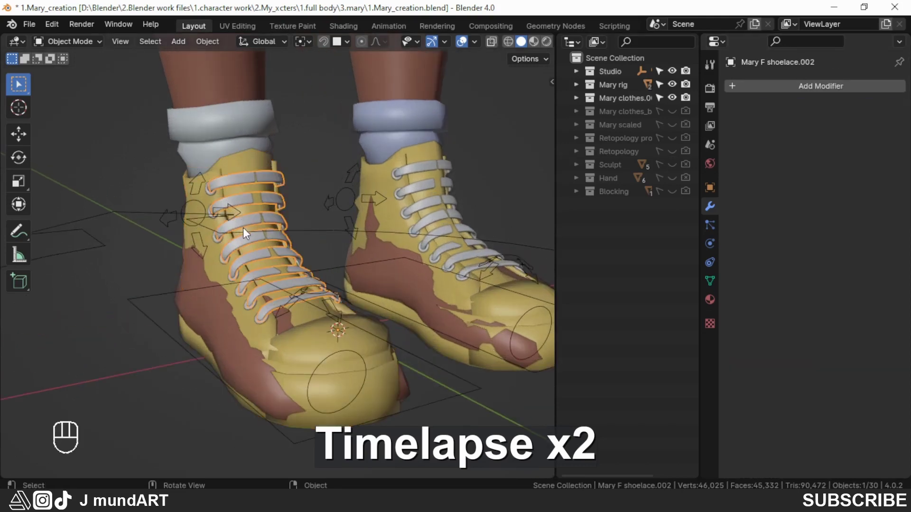
key("ctrl+p")
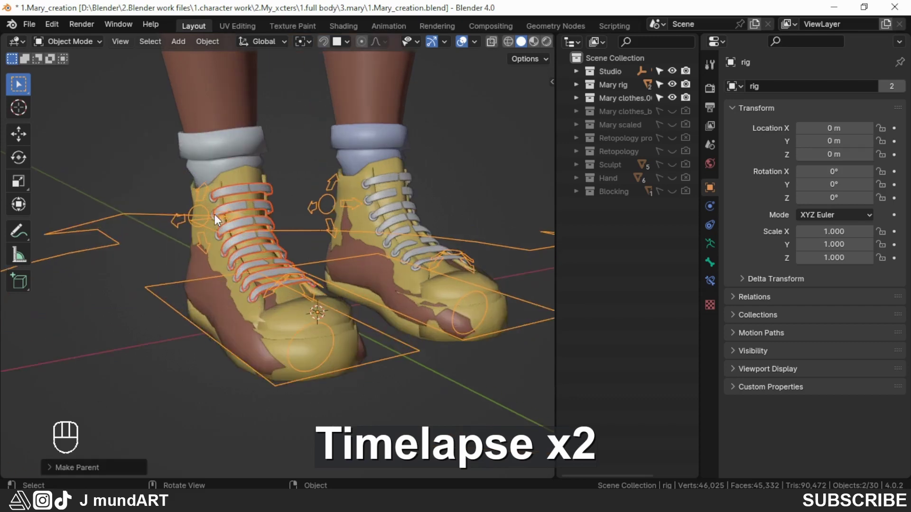
left_click(231, 194)
left_click_drag(798, 91, 629, 88)
left_click_drag(903, 235, 870, 103)
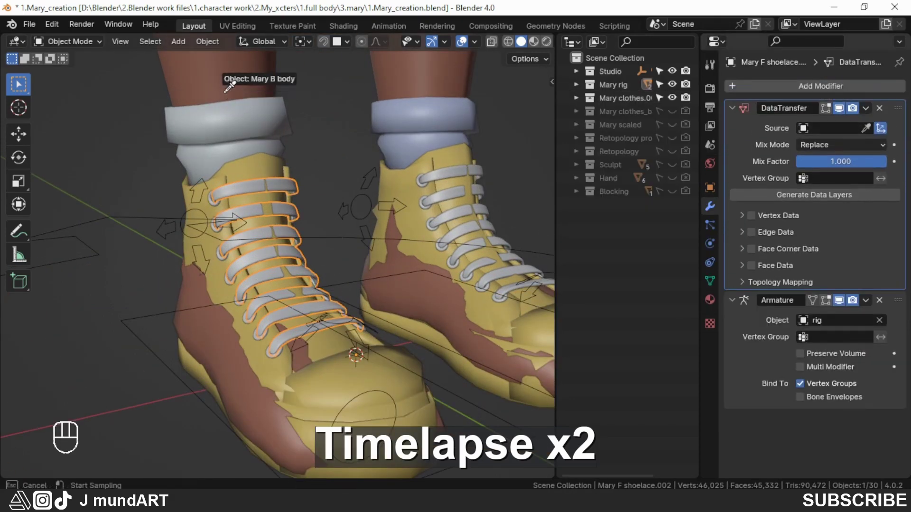
left_click(757, 220)
left_click(746, 222)
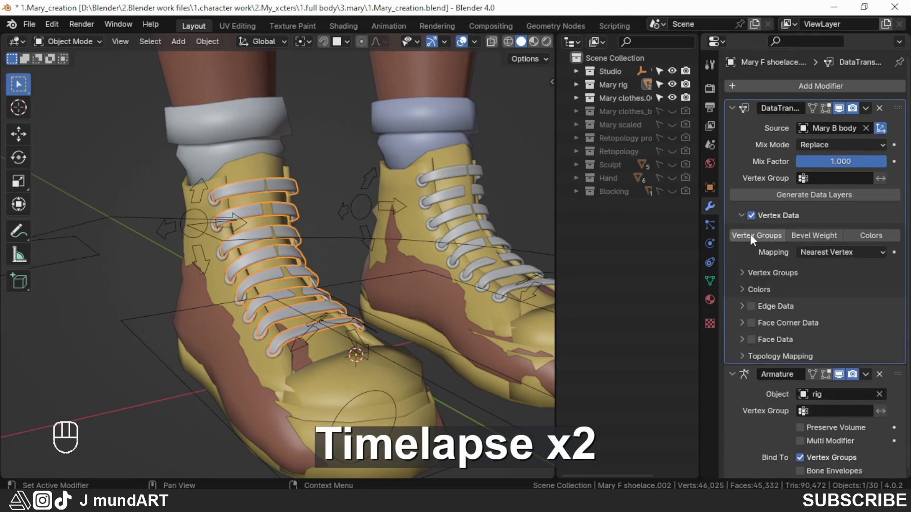
left_click_drag(886, 255, 814, 344)
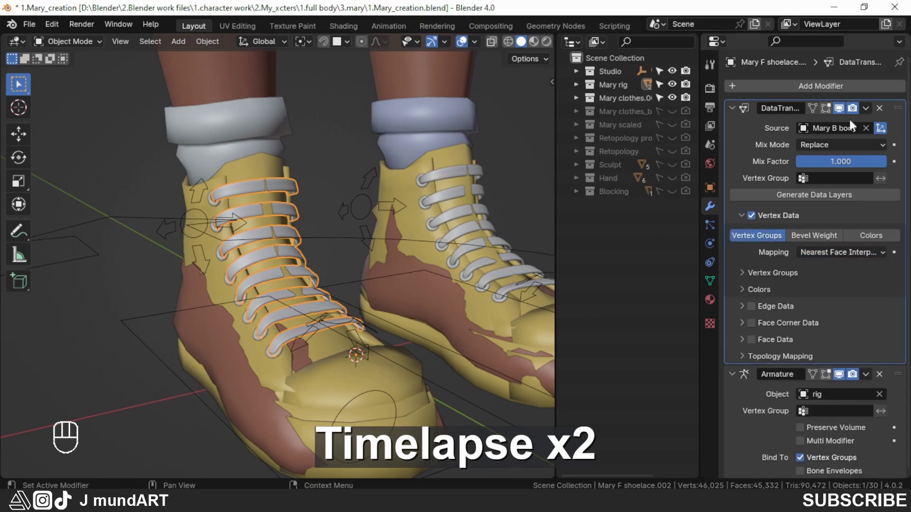
left_click_drag(869, 111, 823, 128)
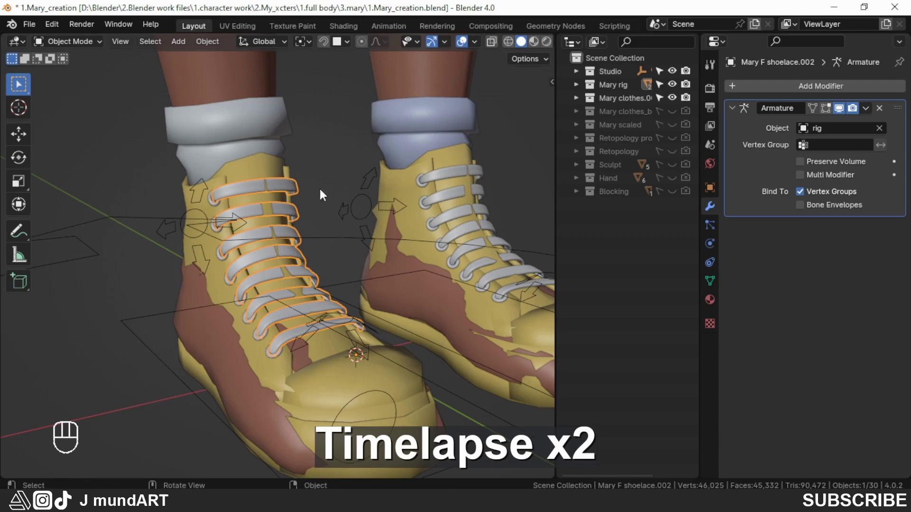
Step: Parent the right shoe rings to the rig and add a Data Transfer above the Armature modifier
left_click(216, 192)
left_click(103, 217)
key("ctrl+p")
left_click(214, 190)
left_click_drag(827, 95, 675, 96)
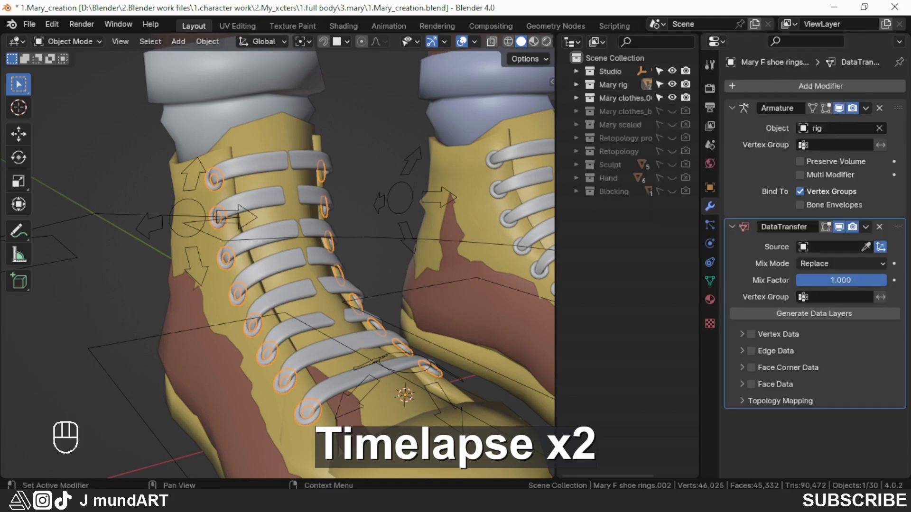
left_click_drag(901, 239, 873, 108)
Step: Source the body, transfer Vertex Groups via Nearest Face Interpolated, apply, and pull back to both feet
left_click(870, 134)
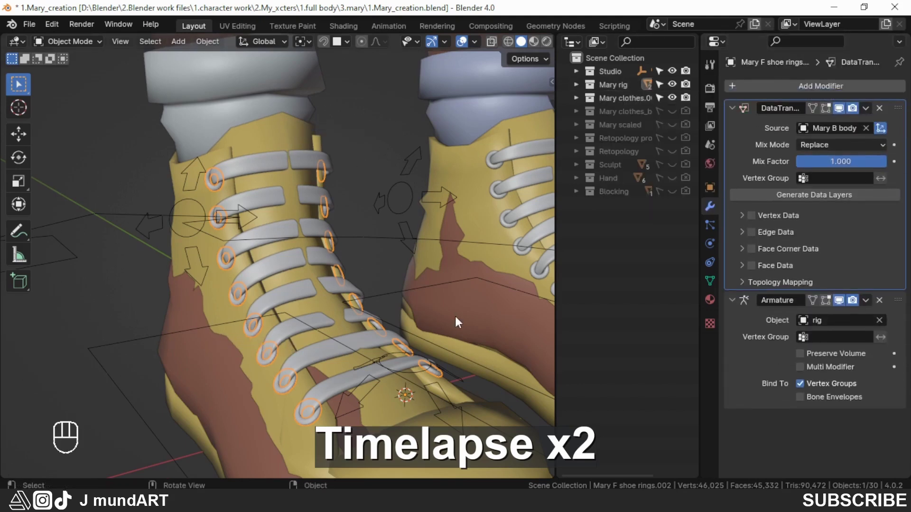
left_click(752, 219)
left_click(743, 221)
left_click_drag(884, 257, 793, 344)
left_click_drag(872, 115, 809, 127)
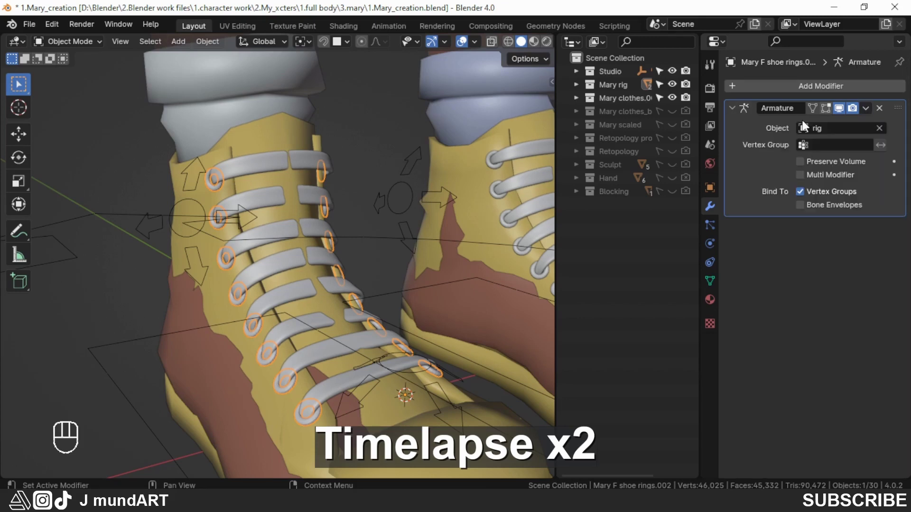
left_click_drag(338, 276, 261, 282)
left_click_drag(315, 301, 273, 275)
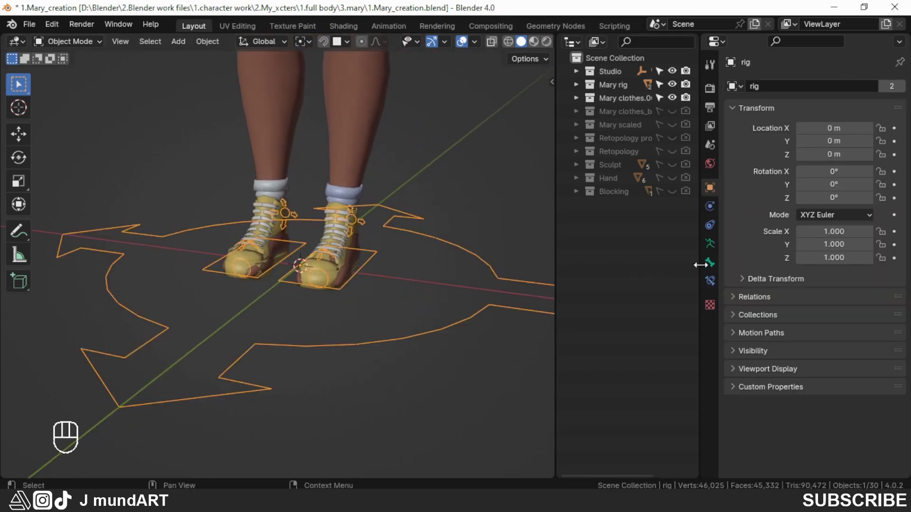
Step: Enable viewport display on the body's Mask modifier so the feet hide inside the shoes
left_click(714, 247)
left_click(784, 133)
left_click_drag(263, 305, 320, 293)
left_click_drag(232, 284, 291, 273)
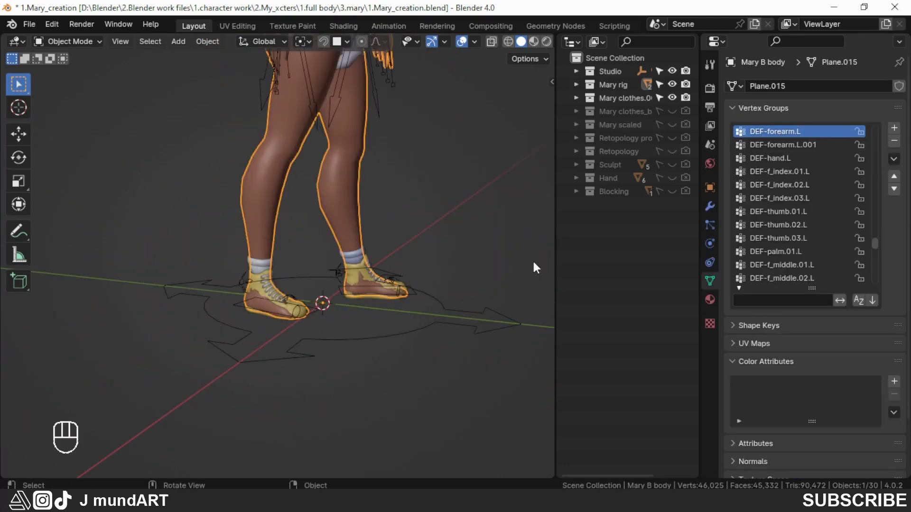
left_click(715, 215)
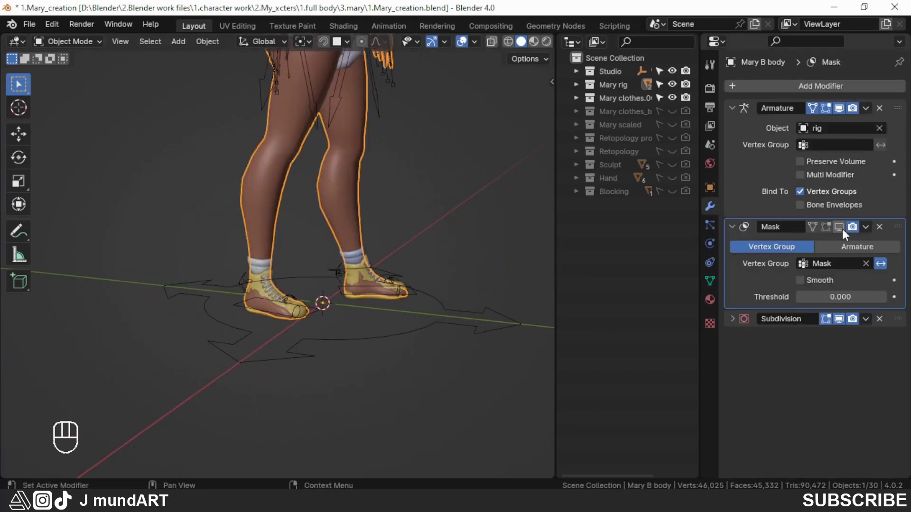
left_click(844, 231)
Step: Inspect the shoes up close, then pull back to see the legs and shoes
left_click_drag(358, 321, 247, 319)
left_click_drag(386, 369, 239, 353)
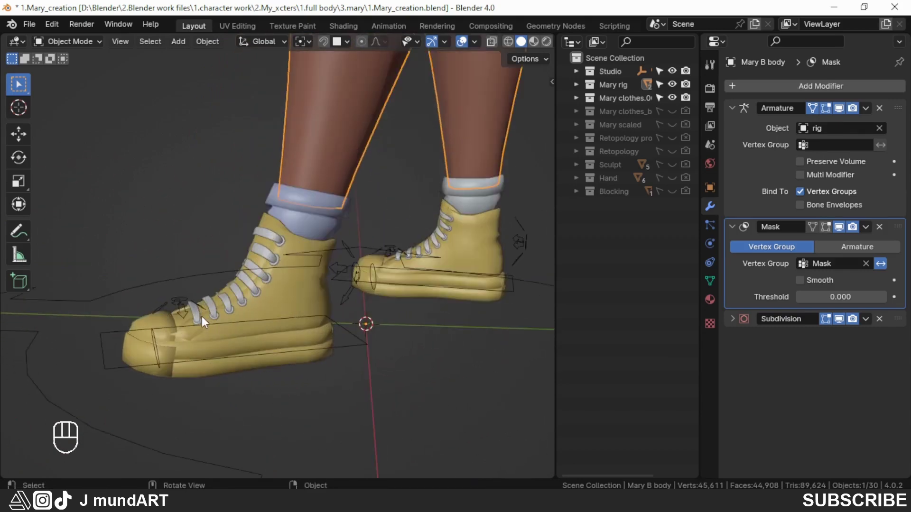
left_click_drag(227, 335, 197, 335)
middle_click(306, 338)
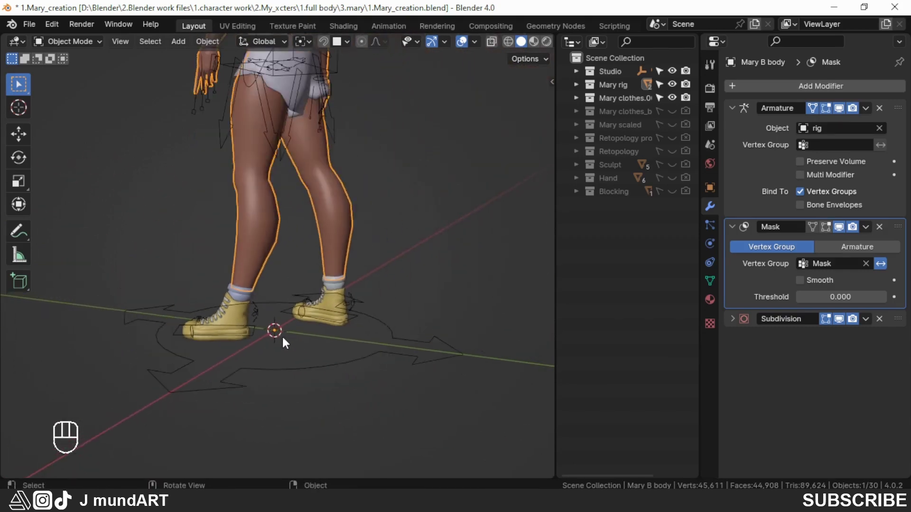
left_click_drag(289, 345, 332, 343)
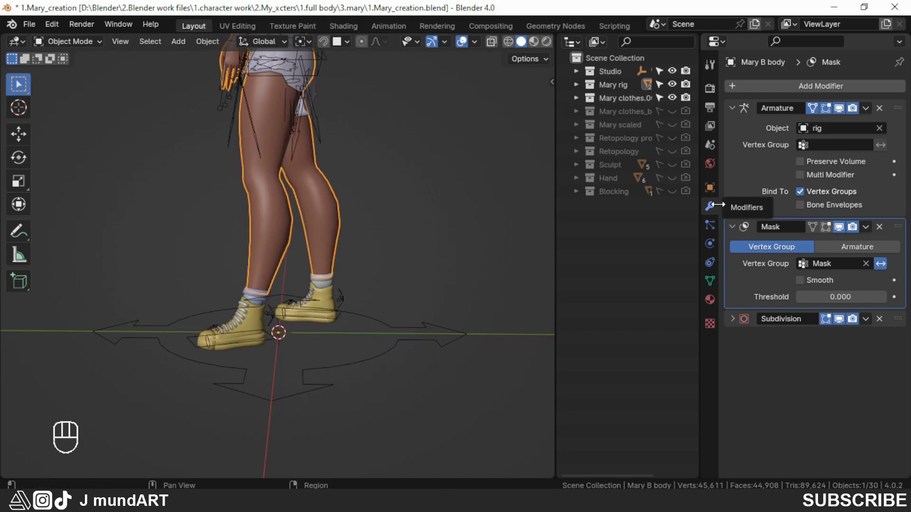
Step: Uncheck Simplify in Render Properties and hide the rig in the Outliner
left_click(715, 94)
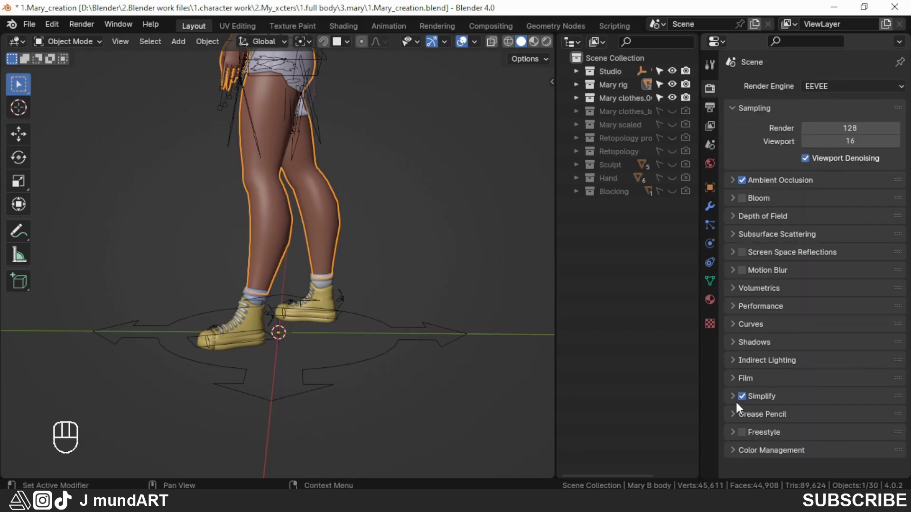
left_click_drag(321, 372, 267, 376)
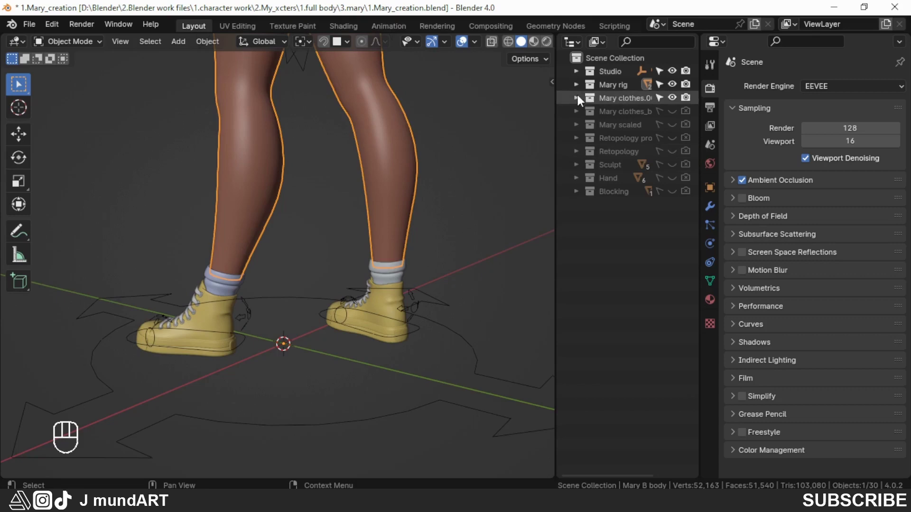
left_click(581, 89)
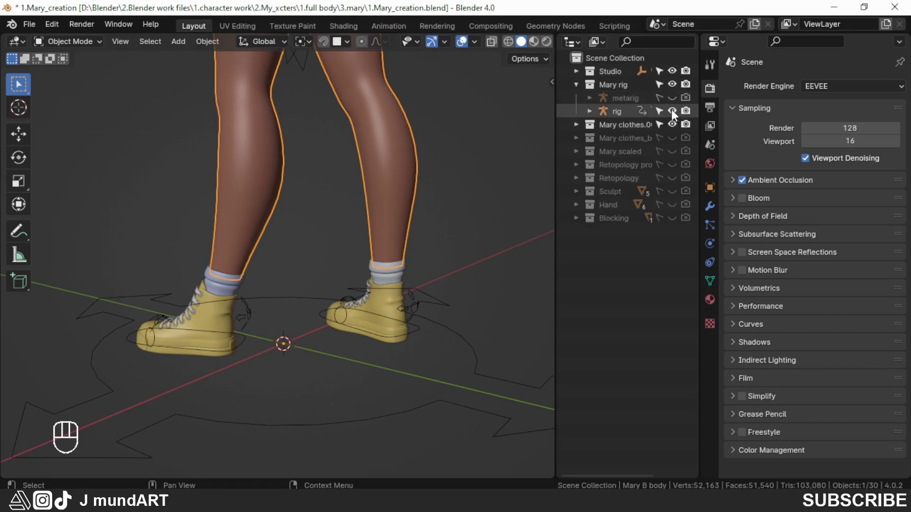
left_click(678, 117)
Step: Orbit around the character from behind and move in toward the sneakers
left_click_drag(294, 265, 291, 337)
left_click_drag(259, 314, 375, 331)
left_click_drag(316, 361, 400, 348)
left_click_drag(302, 274, 399, 270)
middle_click(325, 278)
left_click_drag(302, 297, 418, 304)
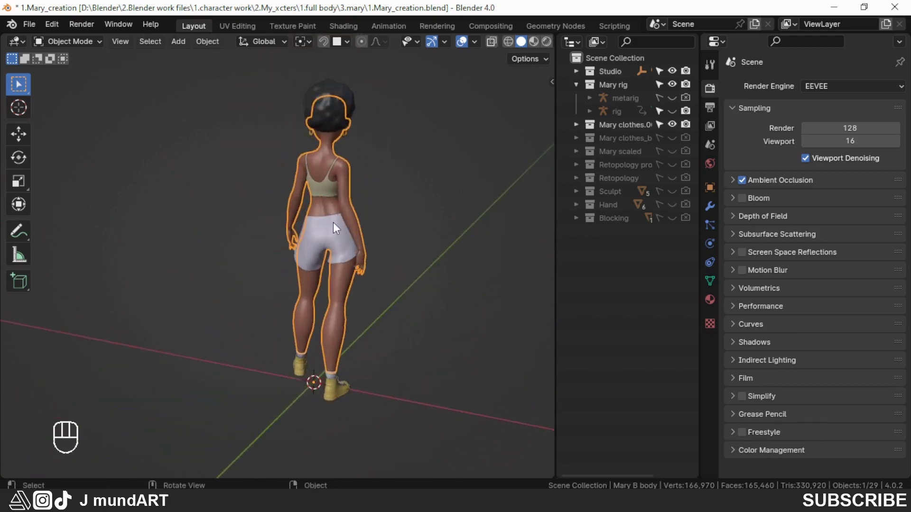
left_click_drag(313, 239, 399, 228)
left_click_drag(322, 209, 327, 280)
left_click_drag(280, 281, 426, 272)
left_click_drag(303, 281, 434, 277)
left_click_drag(388, 353, 372, 214)
left_click_drag(386, 391, 381, 354)
left_click_drag(350, 355, 283, 353)
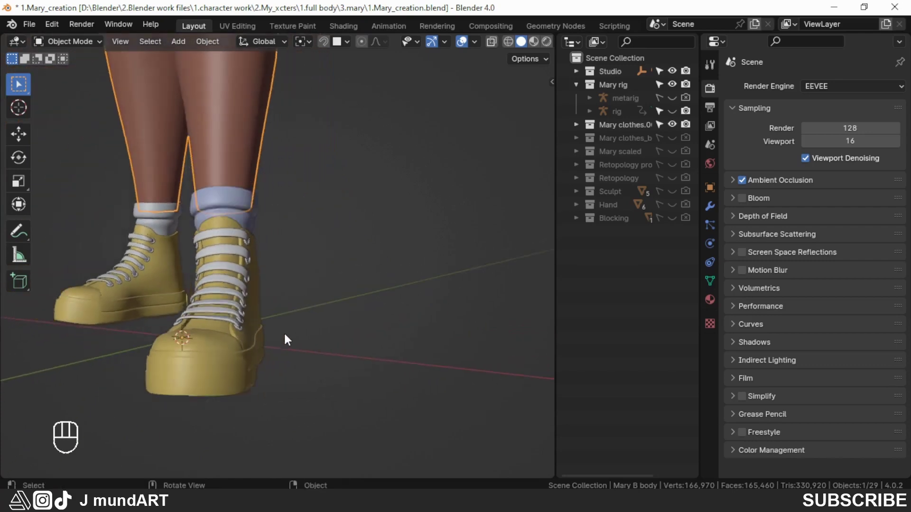
Step: Review the shoes from all sides, then zoom out to see the whole character
left_click_drag(286, 341, 258, 344)
left_click_drag(236, 332, 283, 318)
left_click(277, 316)
left_click_drag(286, 337, 190, 347)
left_click_drag(373, 362, 344, 343)
left_click_drag(380, 364, 318, 360)
left_click_drag(409, 365, 331, 325)
left_click_drag(413, 327, 358, 332)
left_click_drag(321, 339, 324, 327)
left_click(246, 351)
left_click_drag(268, 358, 163, 350)
left_click_drag(360, 331, 273, 321)
left_click_drag(393, 341, 347, 339)
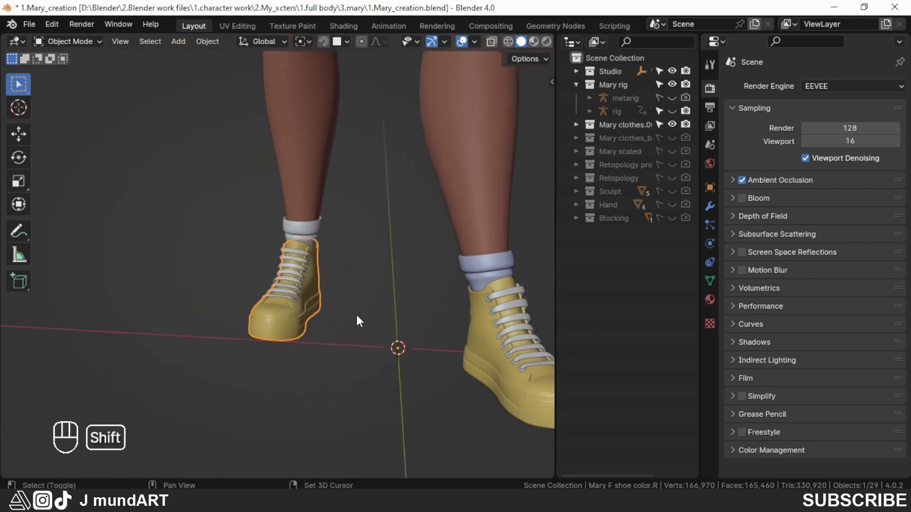
middle_click(354, 344)
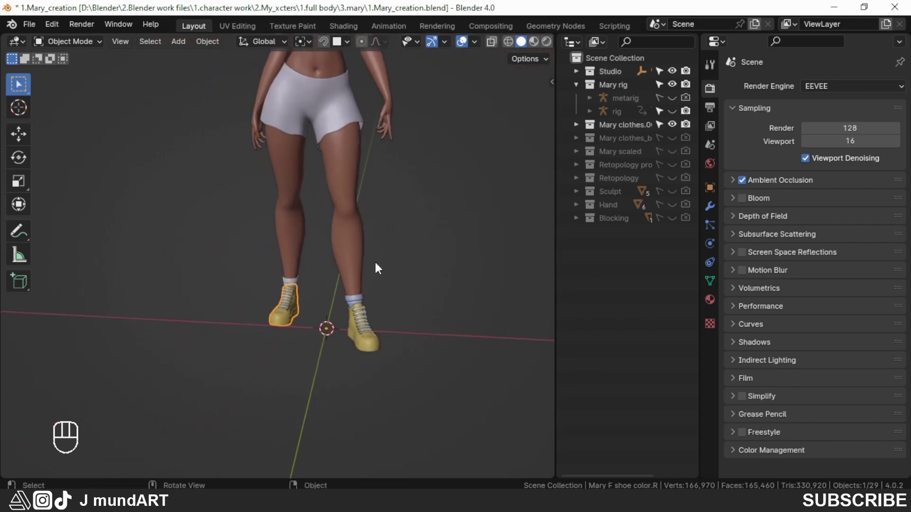
left_click_drag(384, 271, 396, 304)
left_click_drag(405, 323, 377, 316)
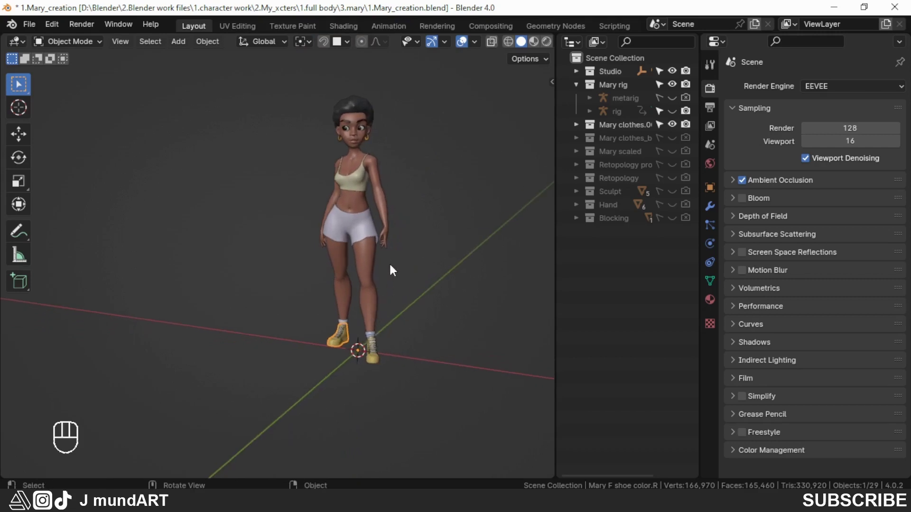